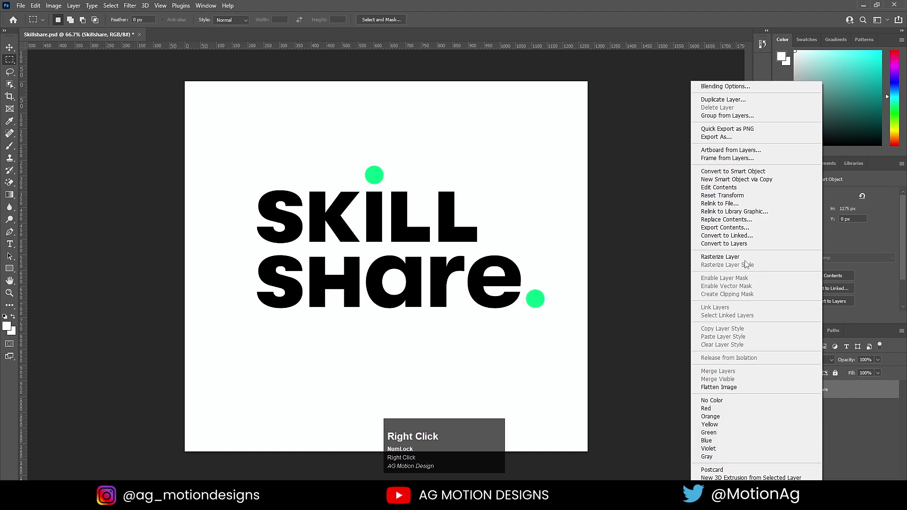
# Rasterize the logo layer, select and delete the white via Color Range, then deselect
pyautogui.click(748, 262)
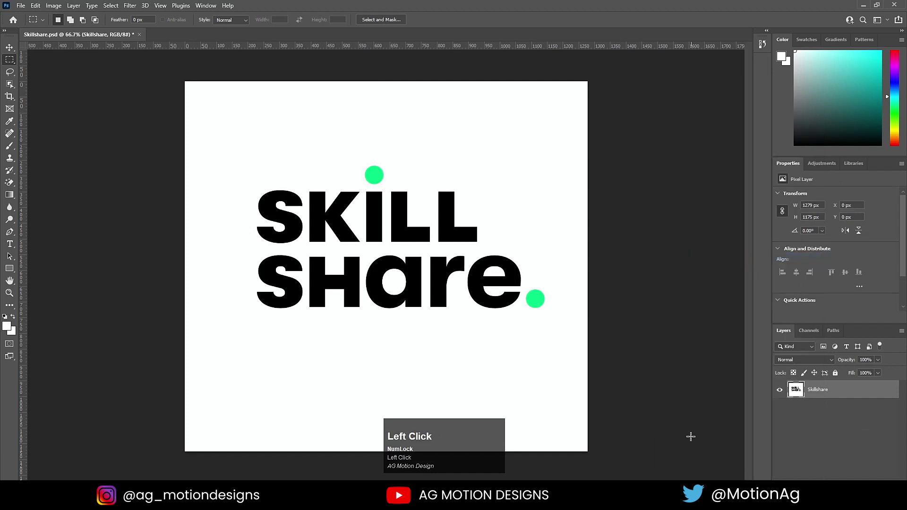
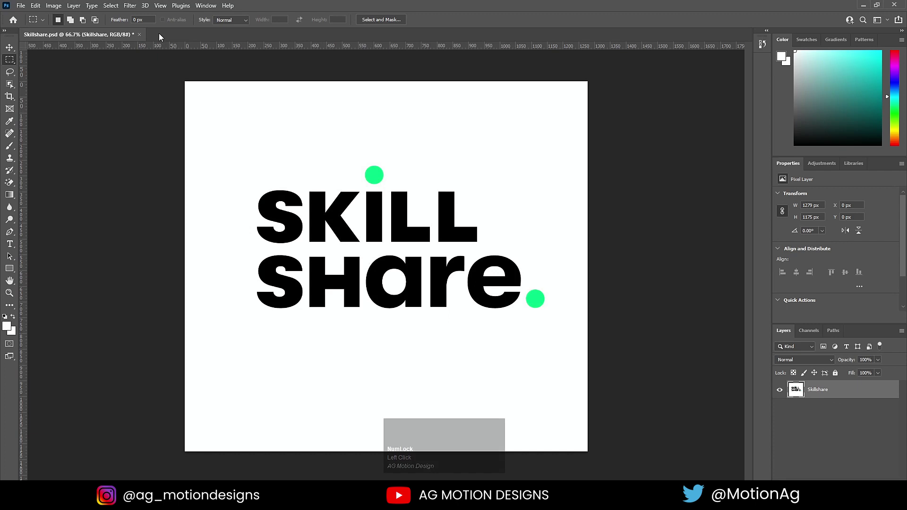
pyautogui.click(115, 4)
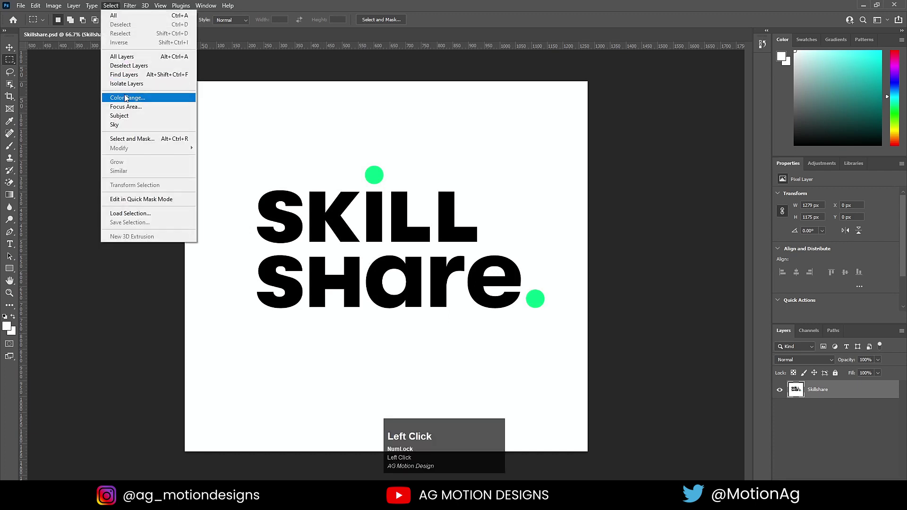
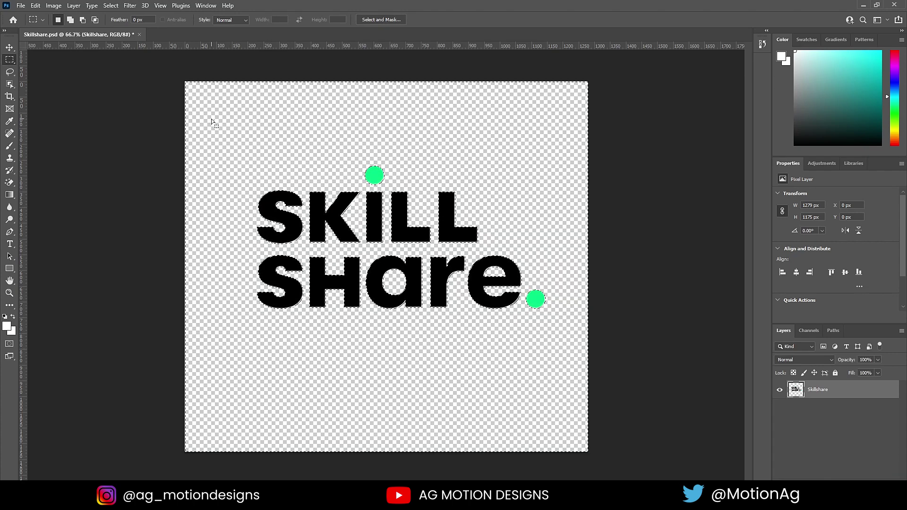
pyautogui.press('ctrl+d')
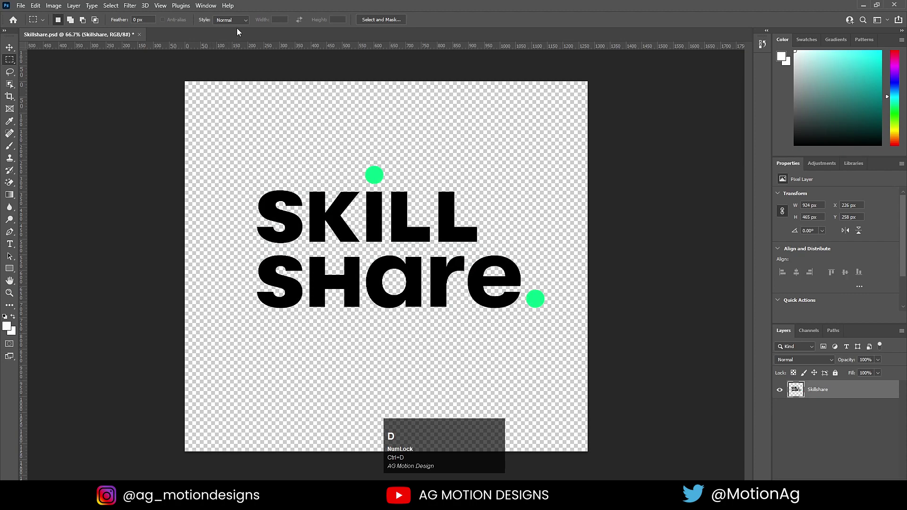
pyautogui.press('ctrl+d')
# Save a copy as PNG named 'Skillshare P…' in the same folder and confirm
pyautogui.press('ctrl+shift+s')
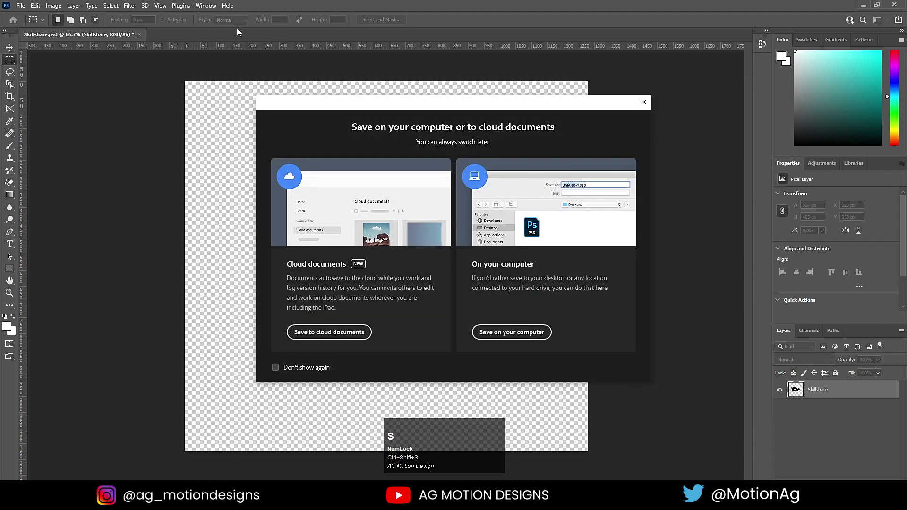
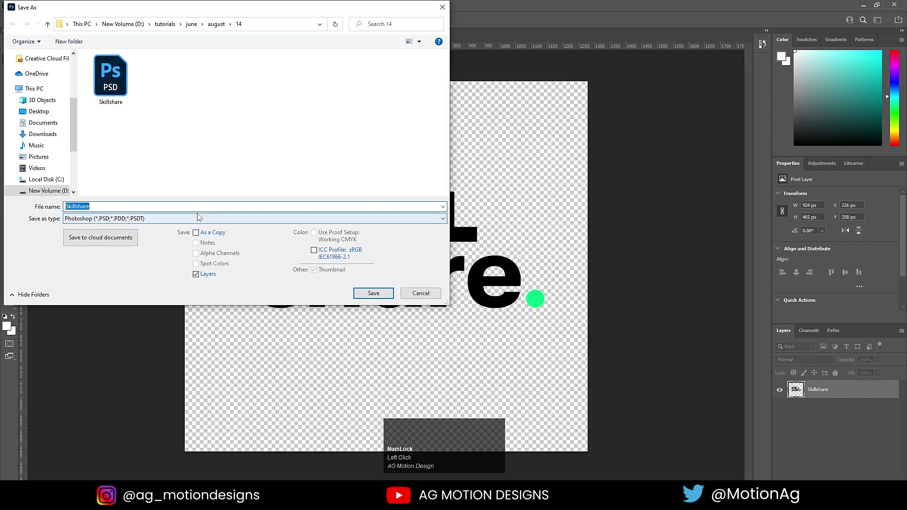
pyautogui.click(200, 217)
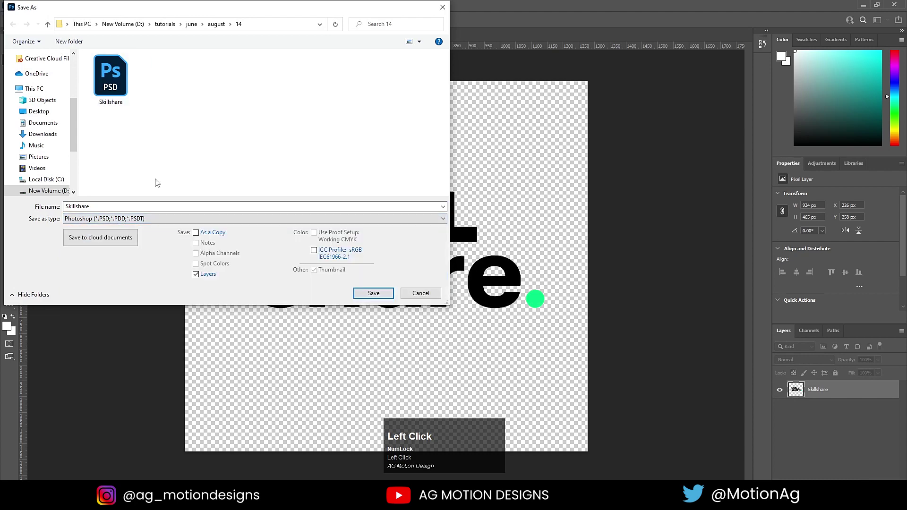
pyautogui.click(112, 220)
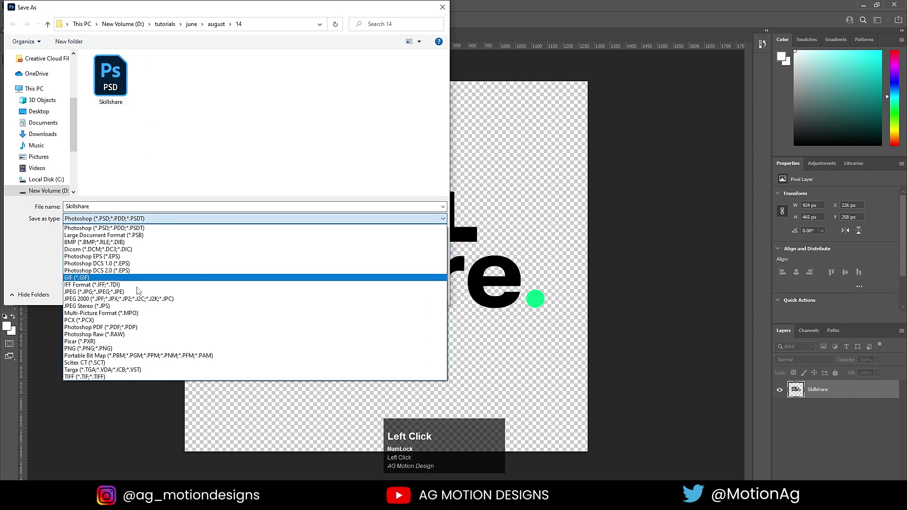
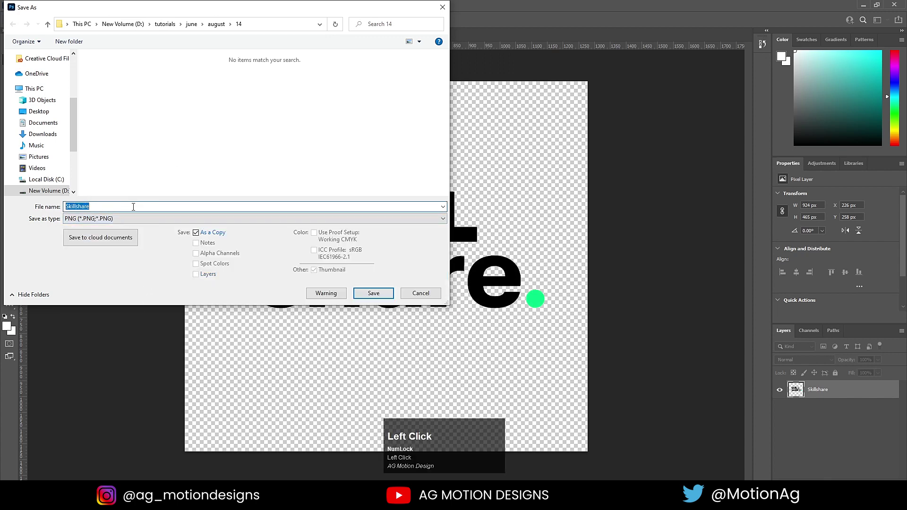
pyautogui.press('space')
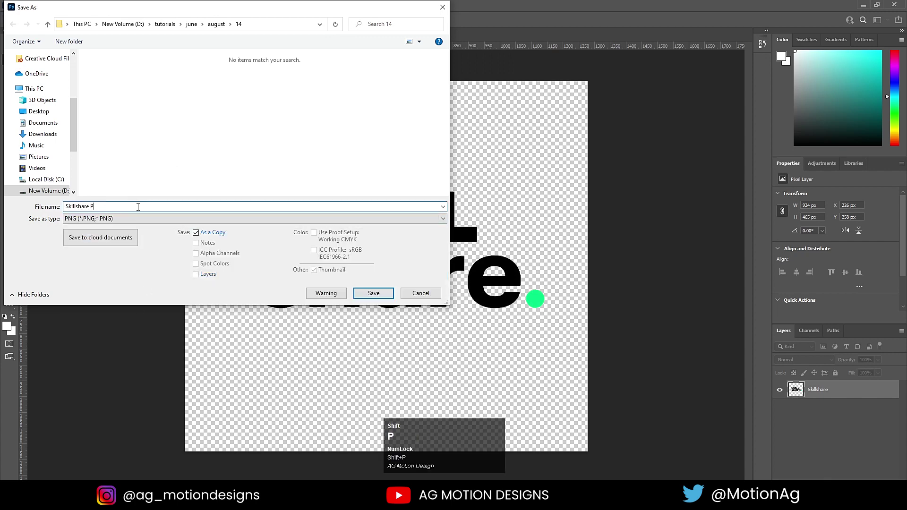
pyautogui.press('Return')
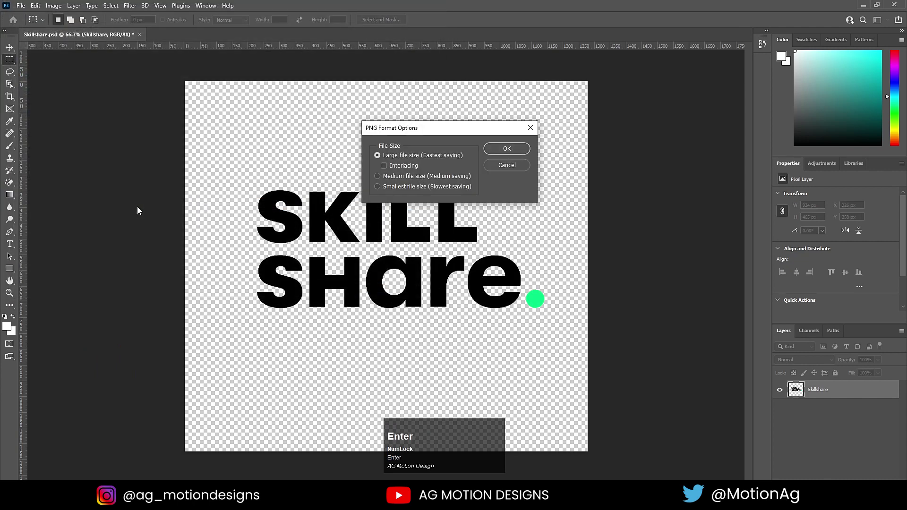
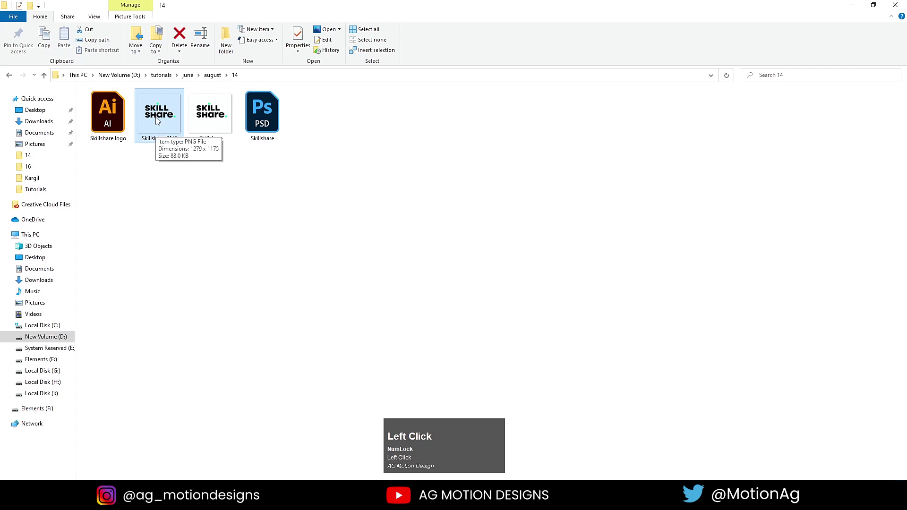
# Select the traced Skillshare lettering and ungroup it into separate black vector paths
pyautogui.moveTo(160, 119); pyautogui.dragTo(250, 25)
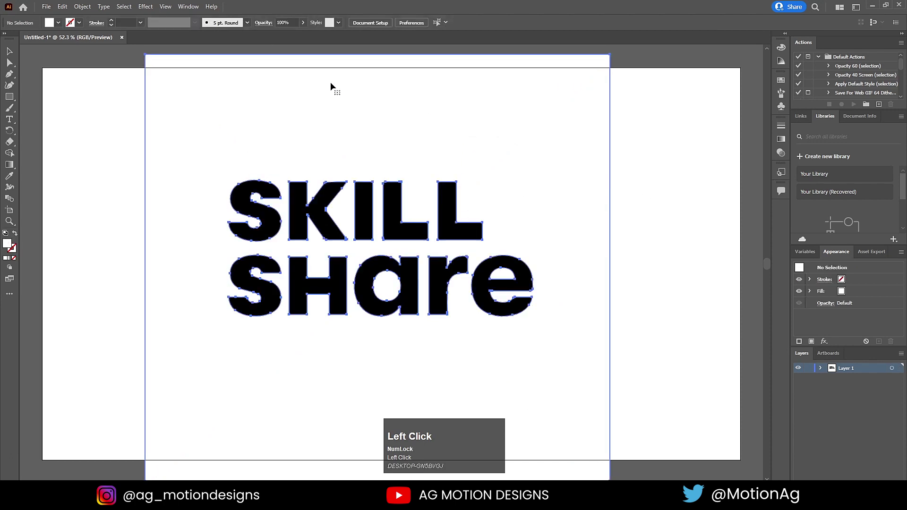
pyautogui.rightClick(336, 85)
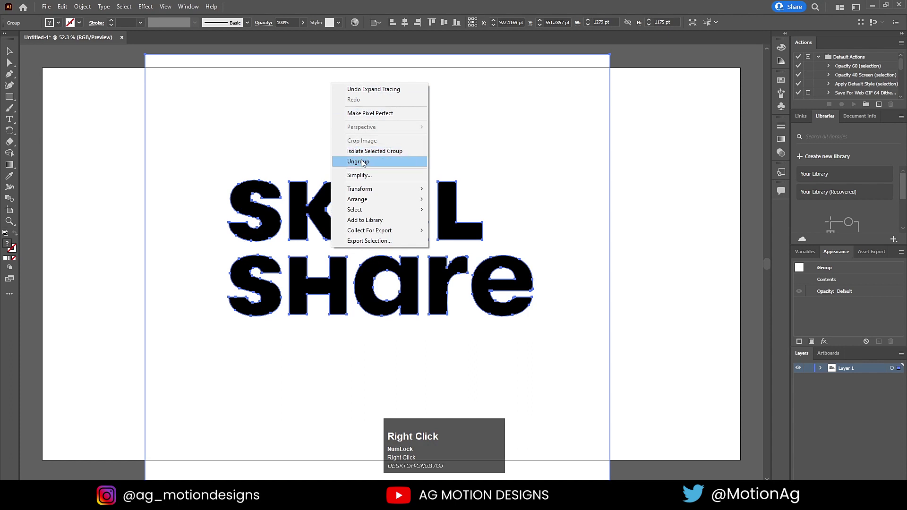
pyautogui.click(366, 162)
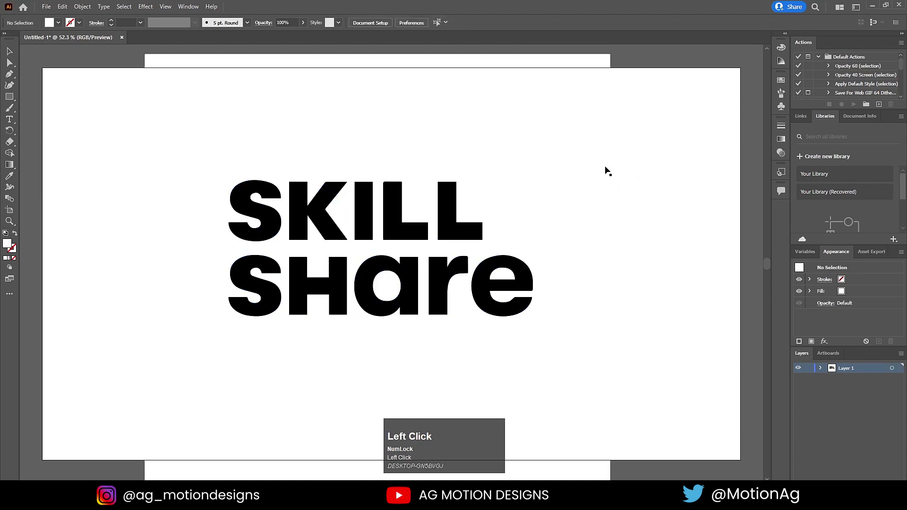
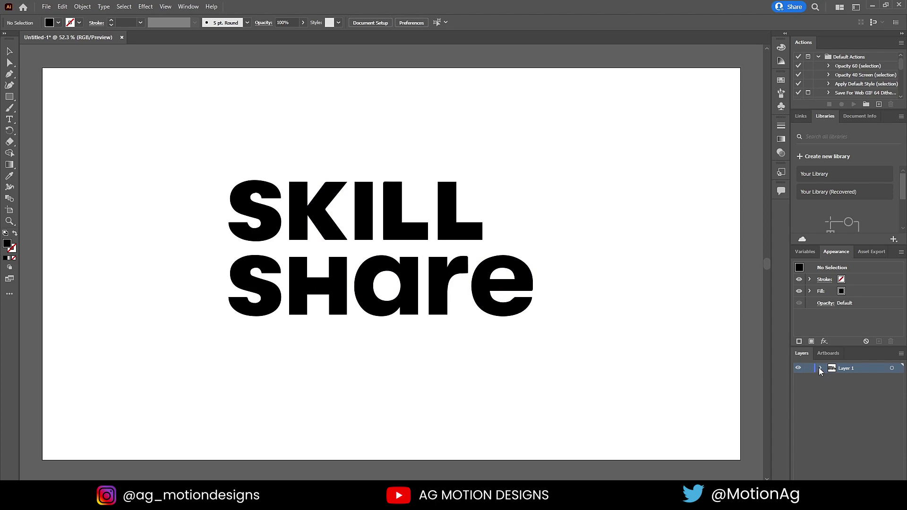
# Release the letter paths onto their own layers (Layer 2–11) and move them out of Layer 1
pyautogui.click(825, 371)
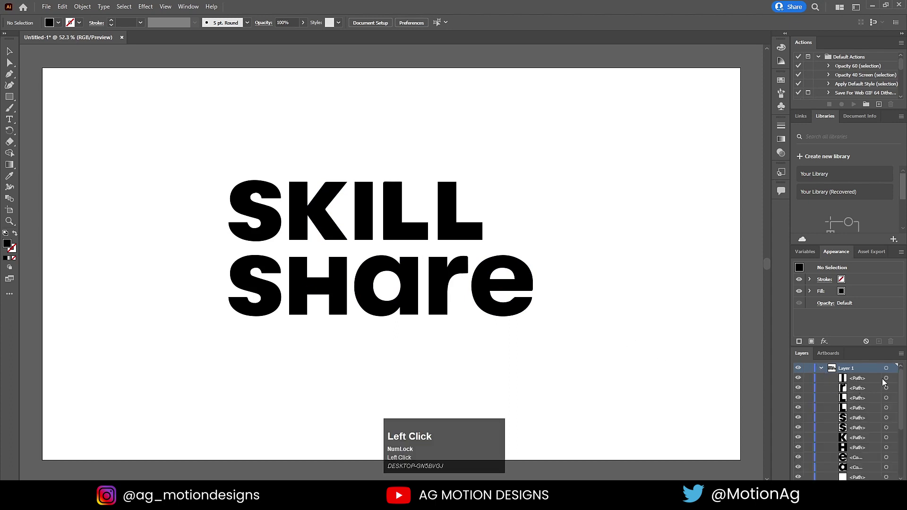
pyautogui.scroll(-3)
pyautogui.click(859, 449)
pyautogui.scroll(-3)
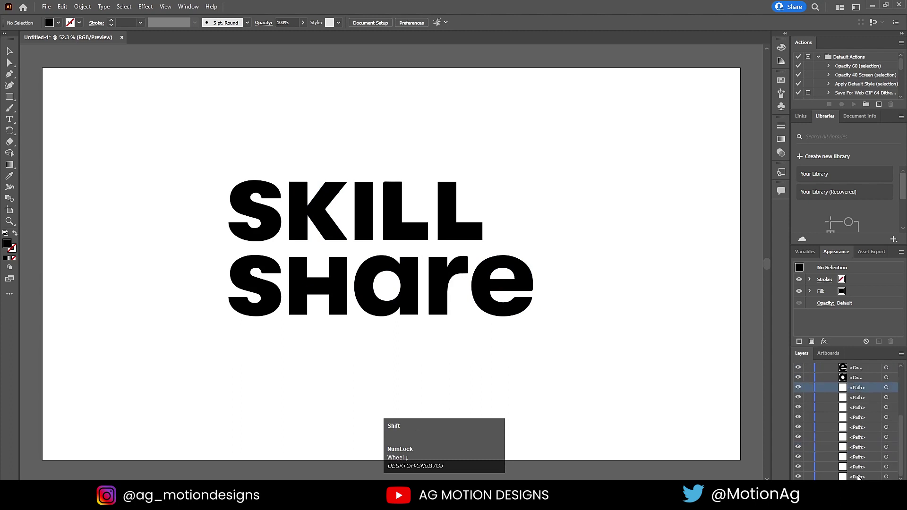
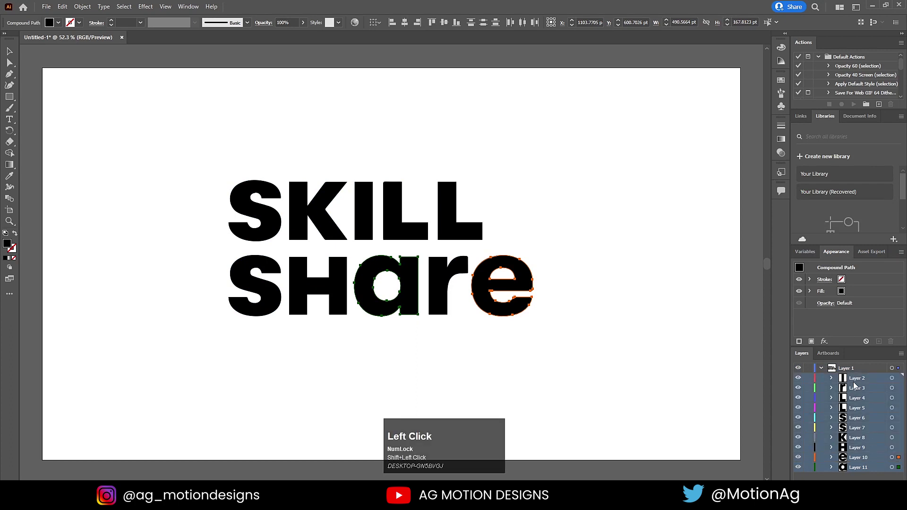
pyautogui.moveTo(856, 469); pyautogui.dragTo(859, 477)
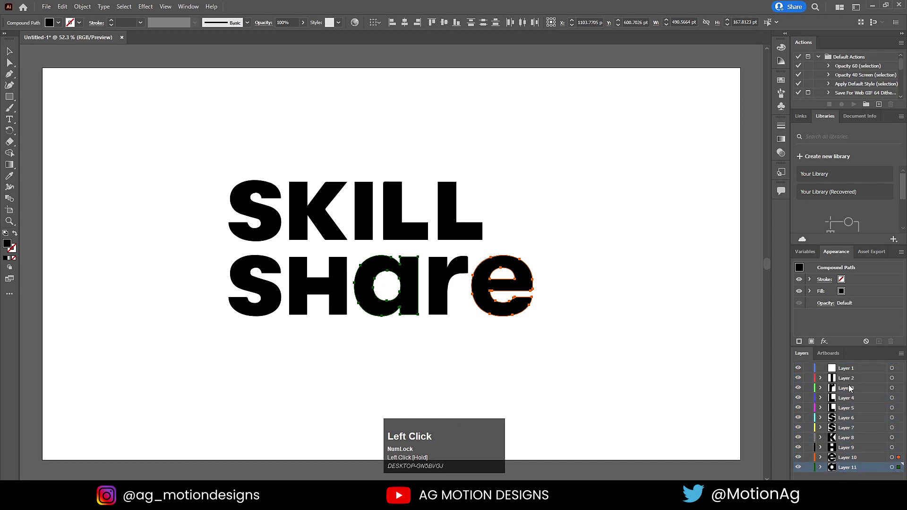
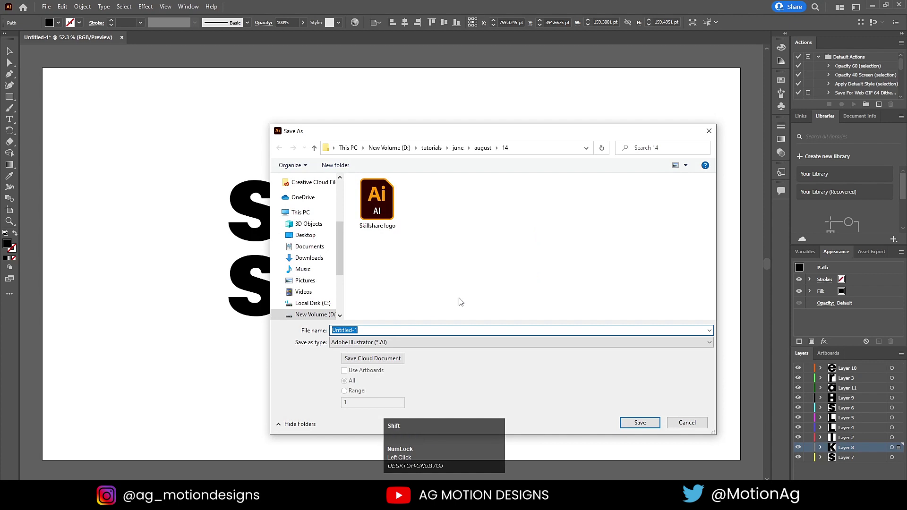
# Confirm saving the layered letters as an Illustrator file in the project folder
pyautogui.click(644, 426)
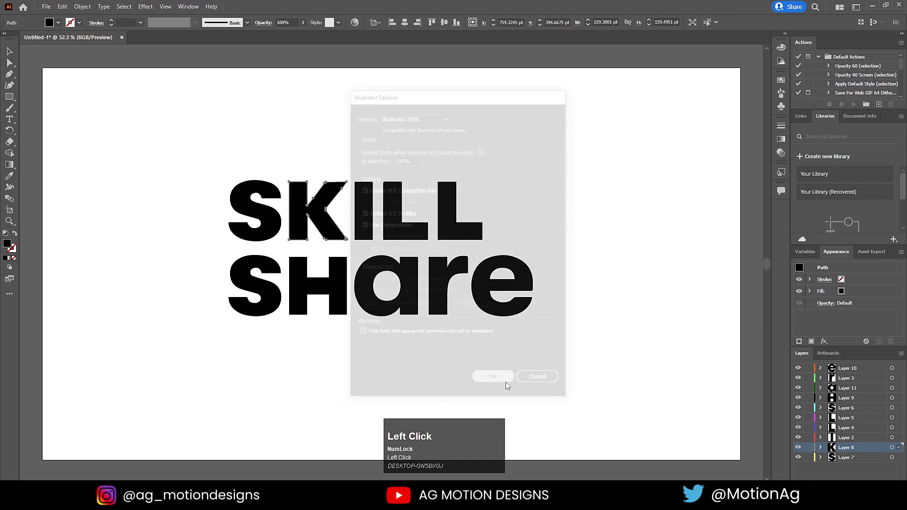
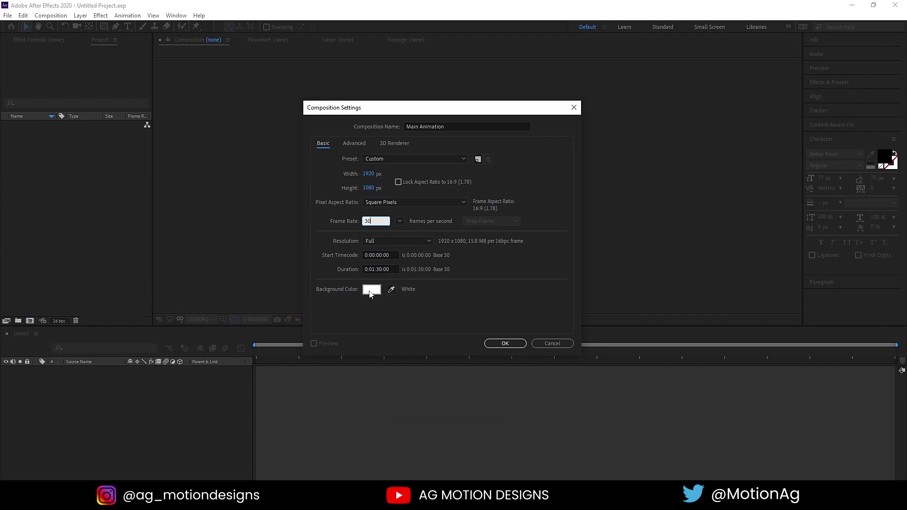
# Create the Main Animation composition and import Skillshare logo.ai as Composition – Retain Layer Sizes
pyautogui.click(504, 347)
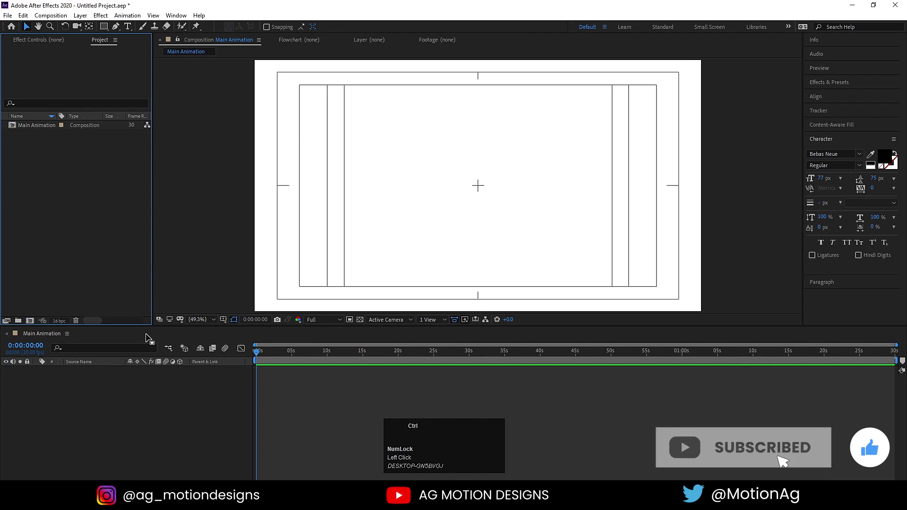
pyautogui.press('ctrl+i')
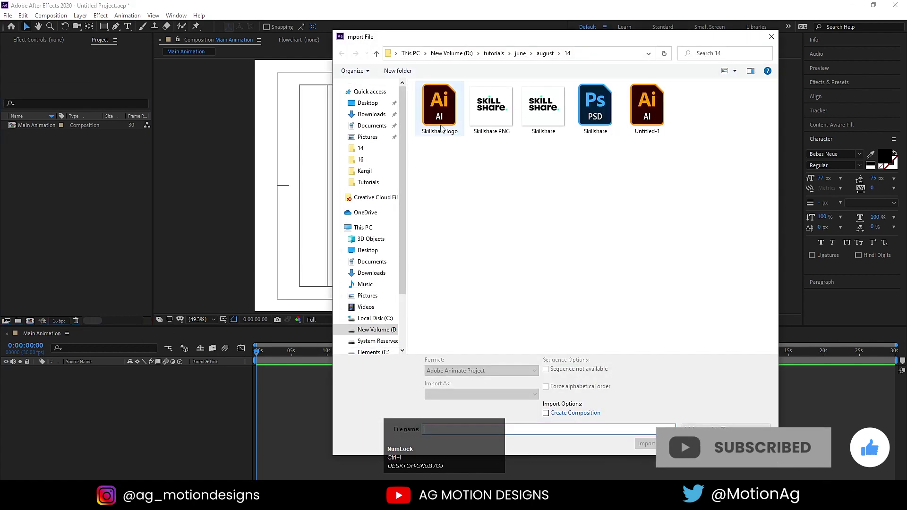
pyautogui.click(453, 102)
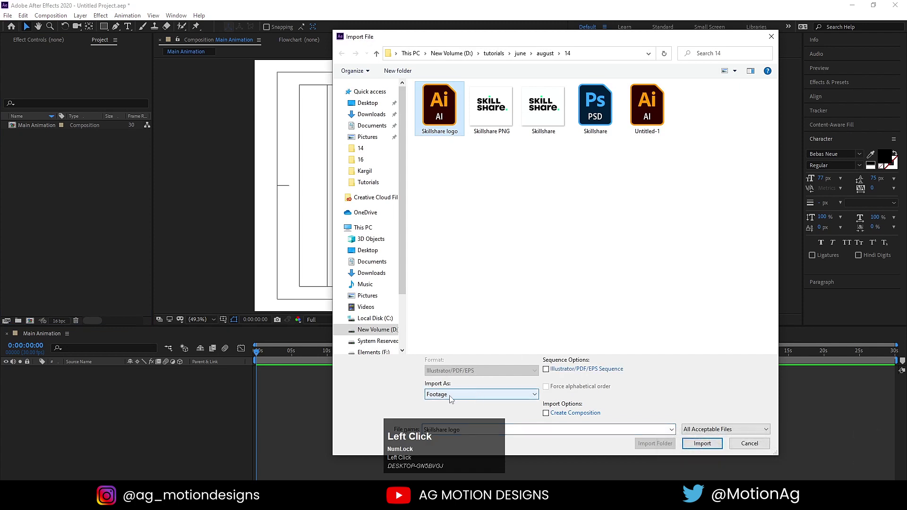
pyautogui.click(452, 396)
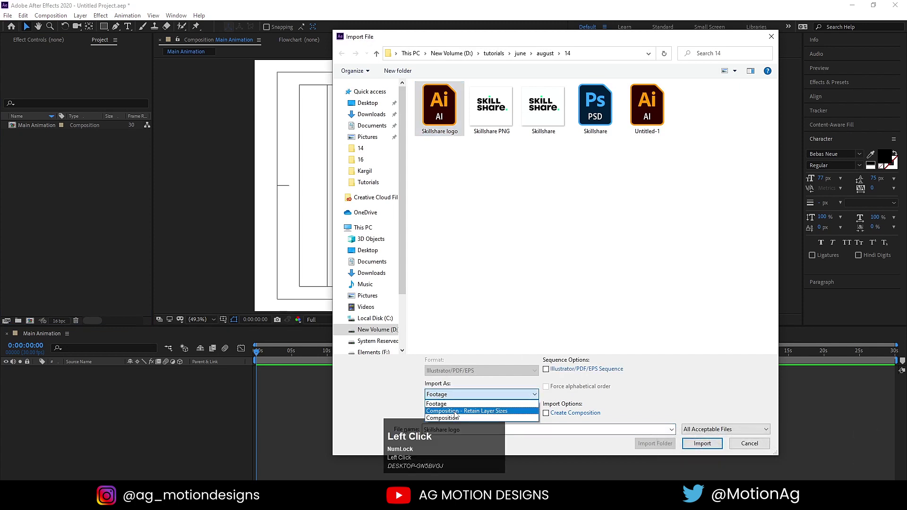
pyautogui.click(493, 413)
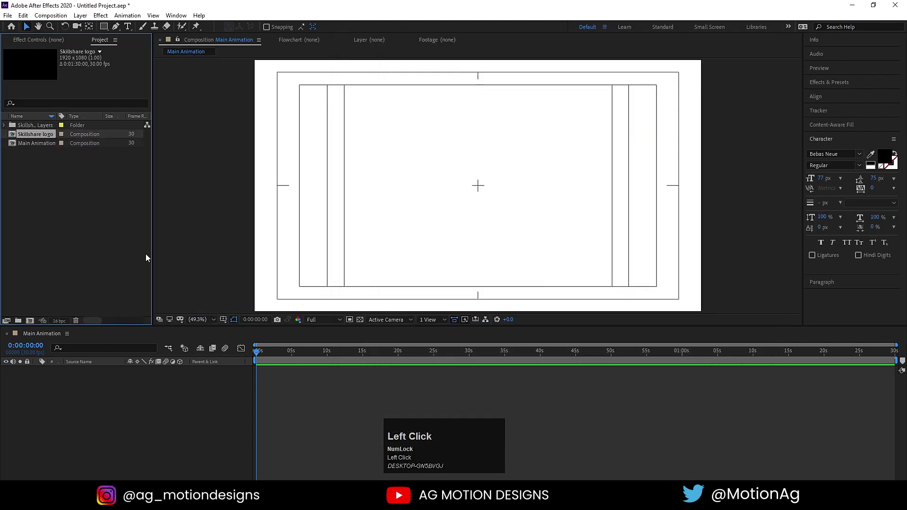
# Add the Skillshare logo composition to Main Animation, check its settings, and select all ten letter layers
pyautogui.moveTo(31, 136); pyautogui.dragTo(92, 374)
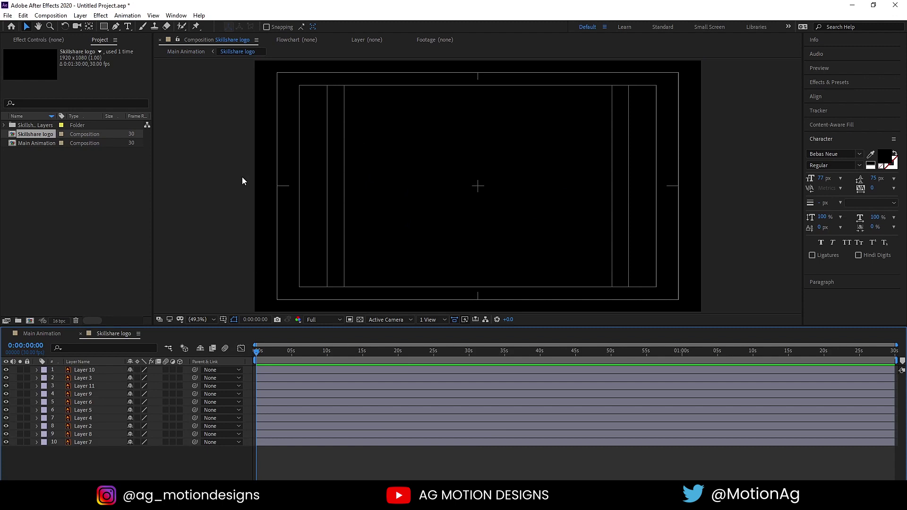
pyautogui.press('ctrl+k')
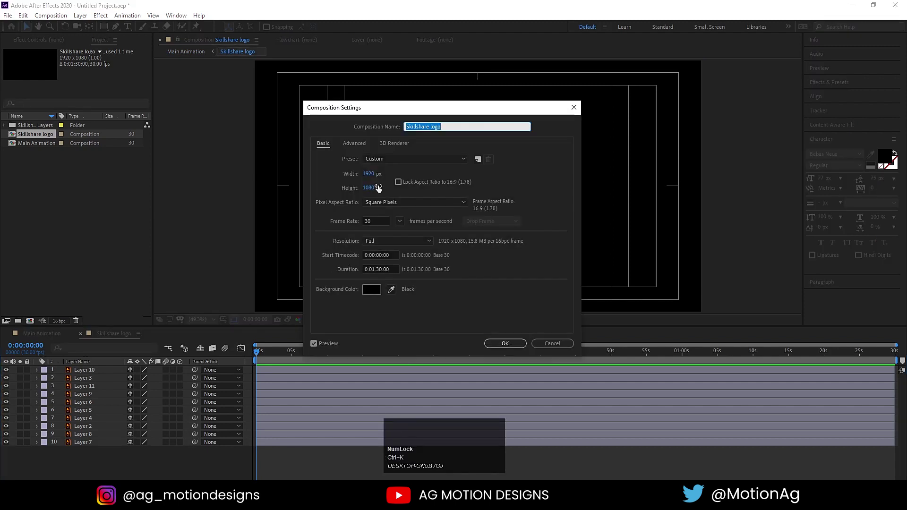
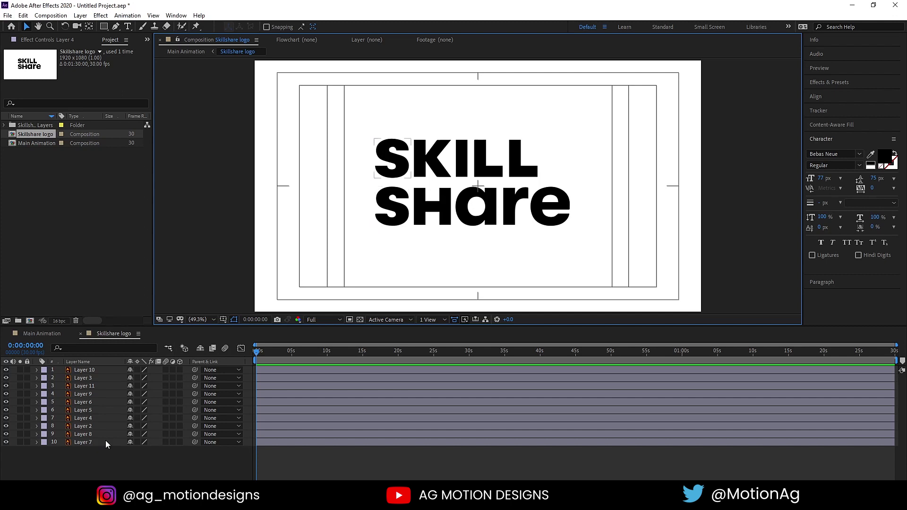
pyautogui.press('ctrl+a')
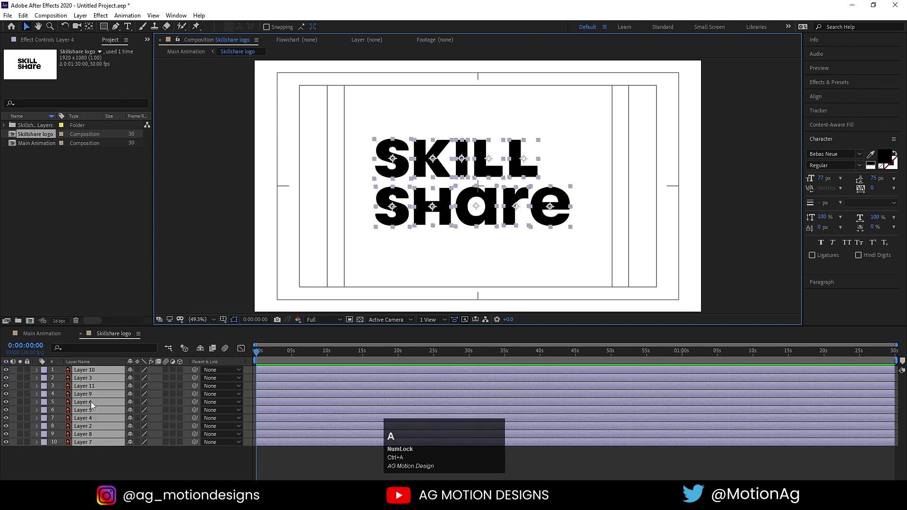
# Create shapes from the ten vector letter layers and delete the original Illustrator layers
pyautogui.rightClick(89, 389)
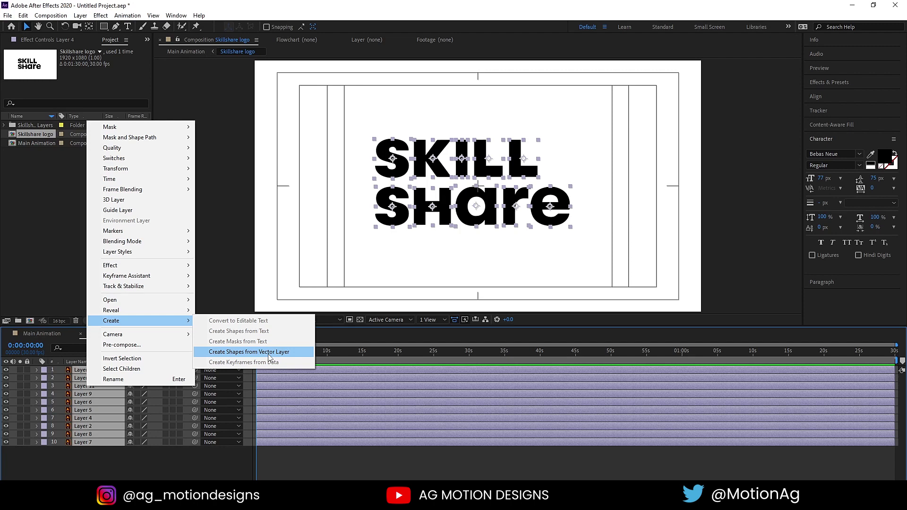
pyautogui.click(273, 356)
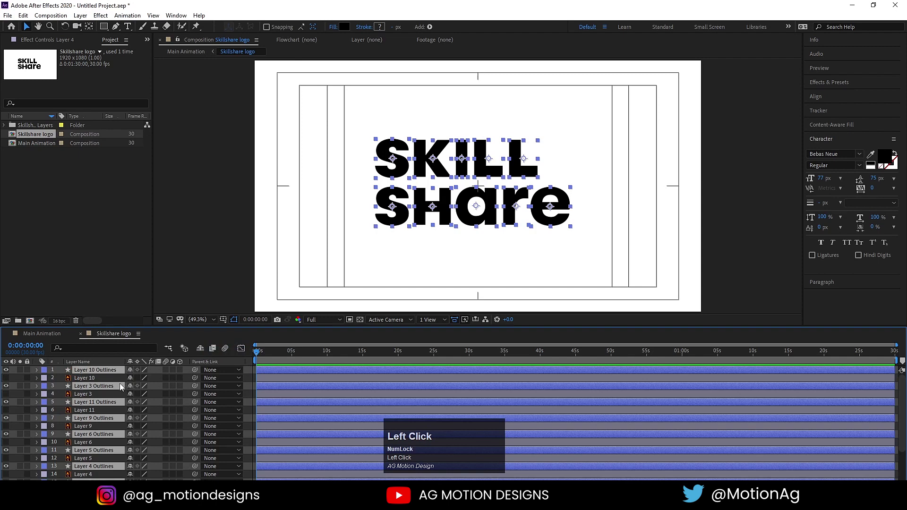
pyautogui.moveTo(99, 390); pyautogui.dragTo(90, 451)
pyautogui.scroll(-3)
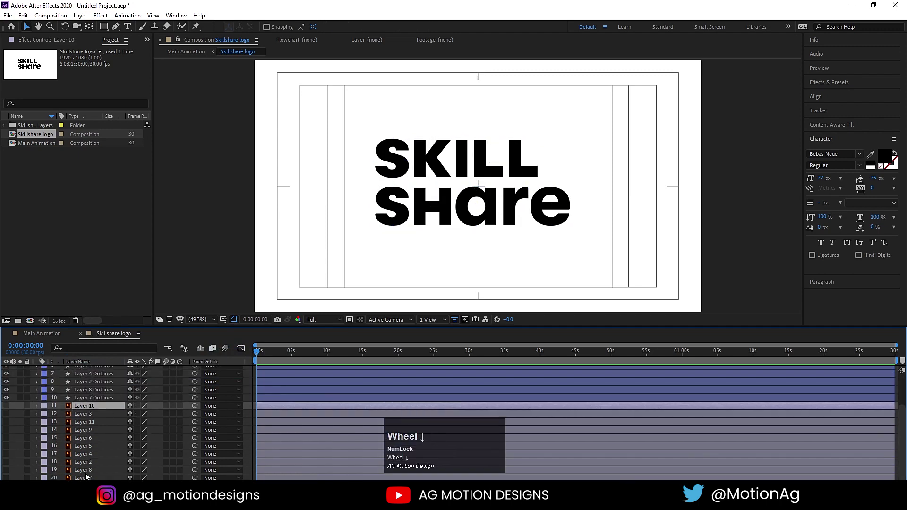
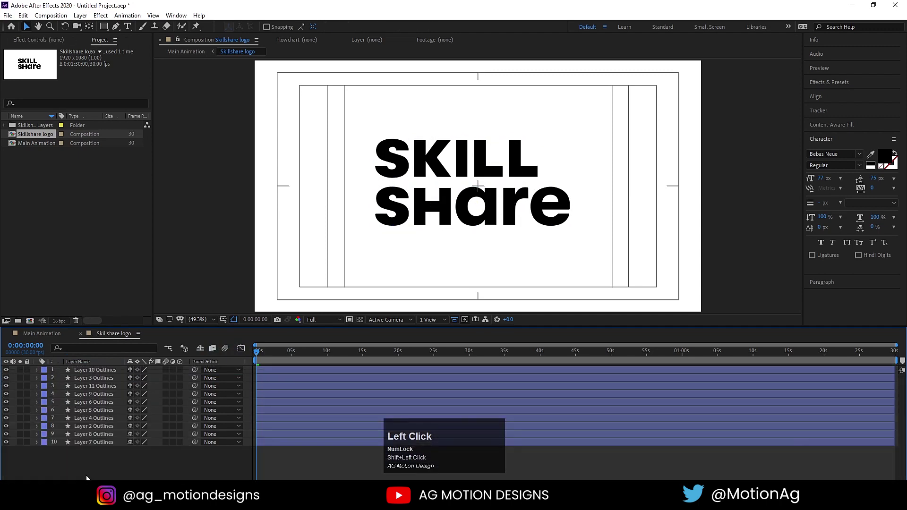
pyautogui.click(94, 446)
pyautogui.click(91, 374)
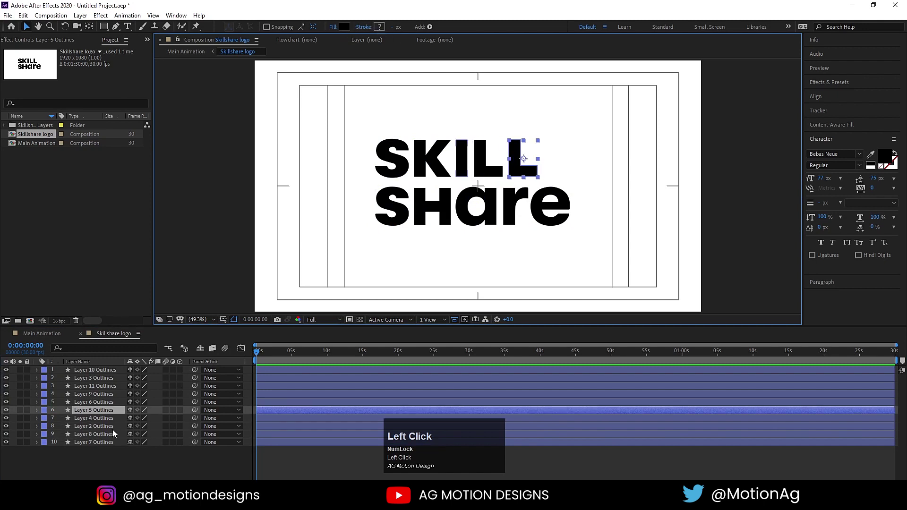
pyautogui.click(94, 466)
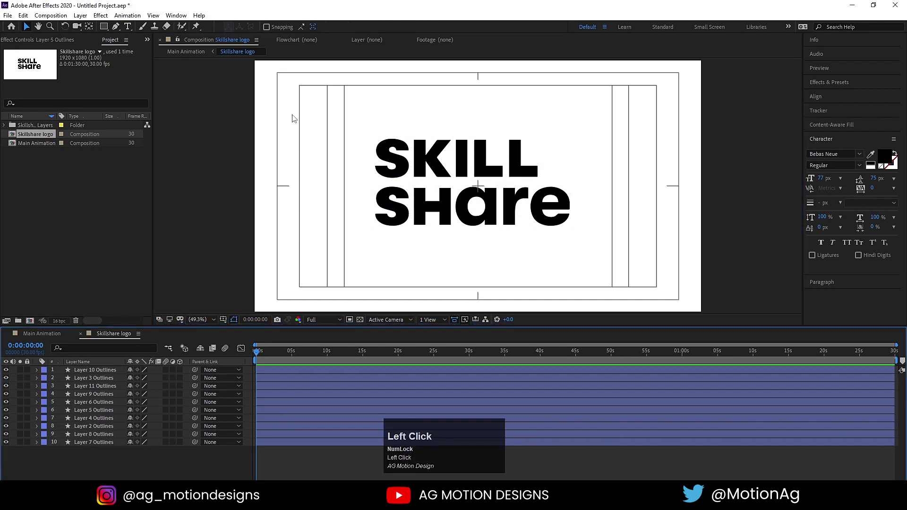
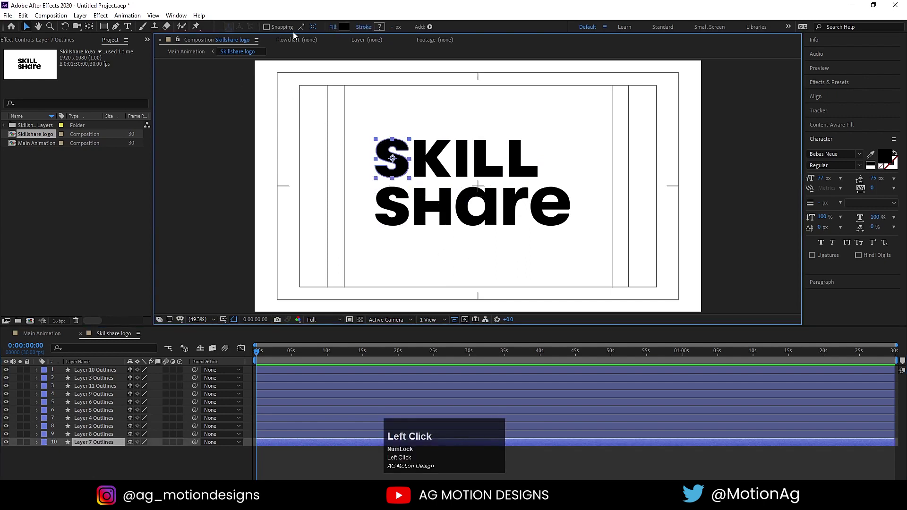
# Label all letter shape layers red, duplicate them, and label the ten copies peach
pyautogui.click(122, 466)
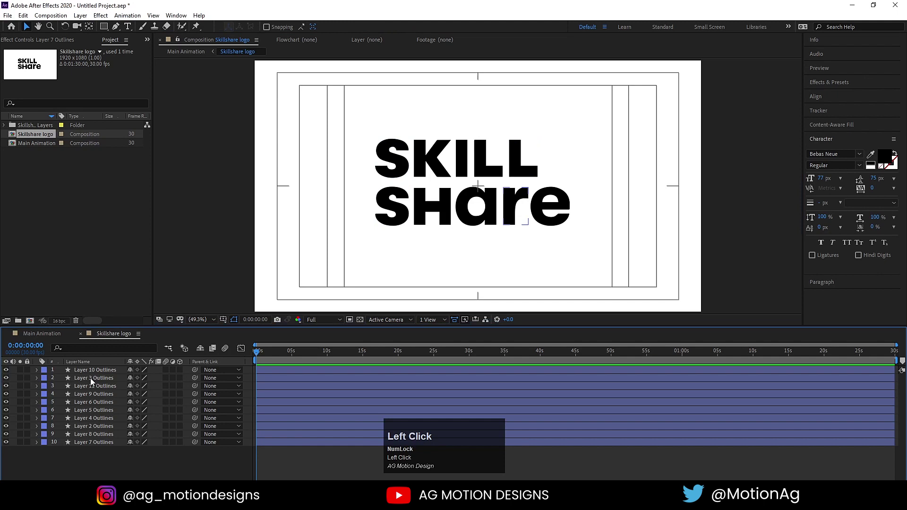
pyautogui.press('ctrl+a')
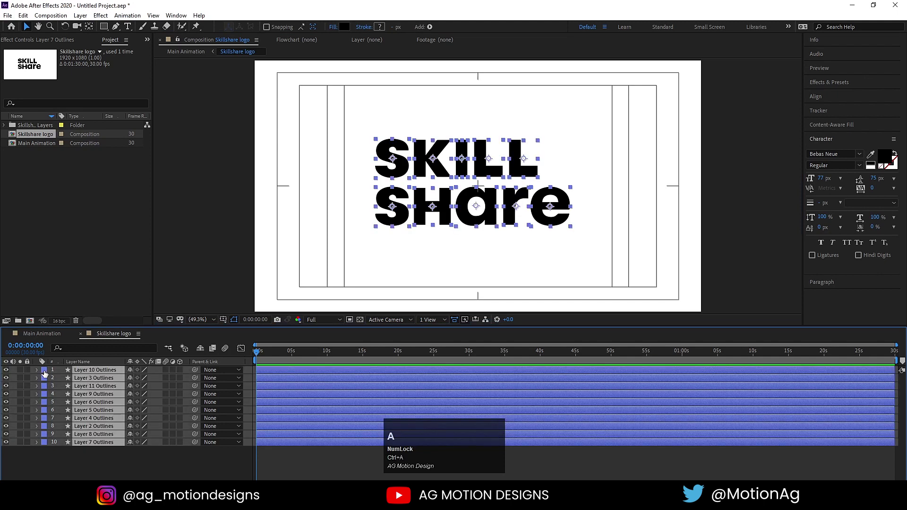
pyautogui.click(49, 374)
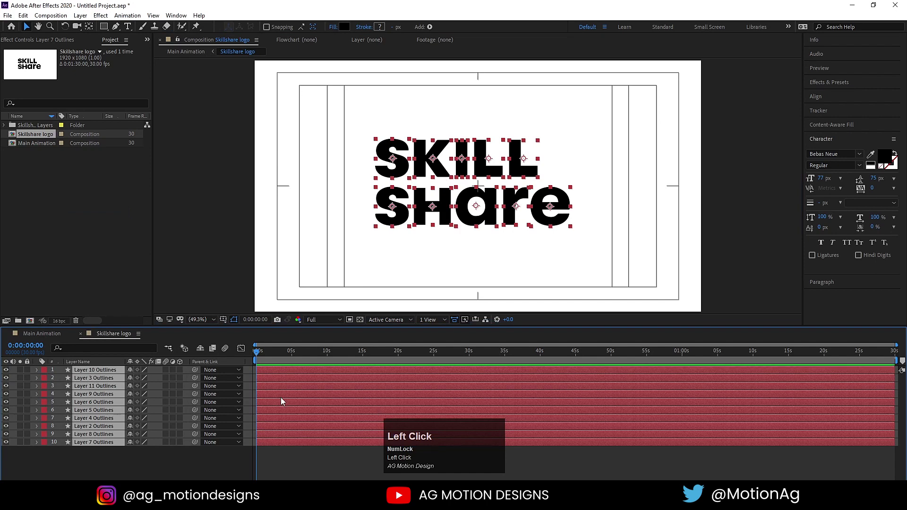
pyautogui.press('ctrl+d')
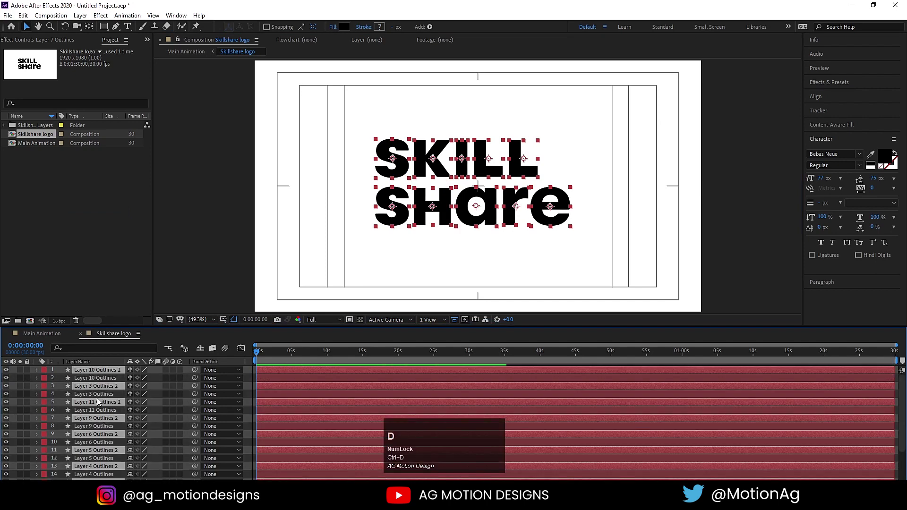
pyautogui.moveTo(101, 391); pyautogui.dragTo(50, 374)
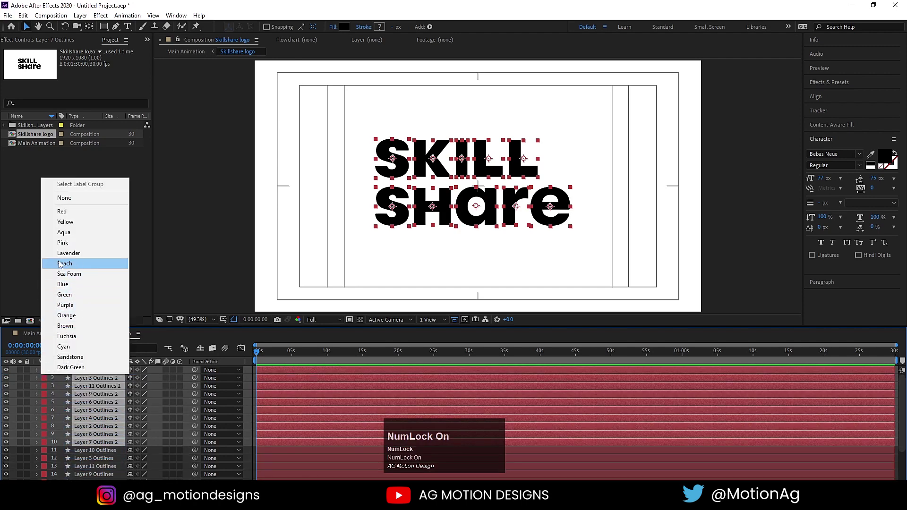
pyautogui.click(60, 263)
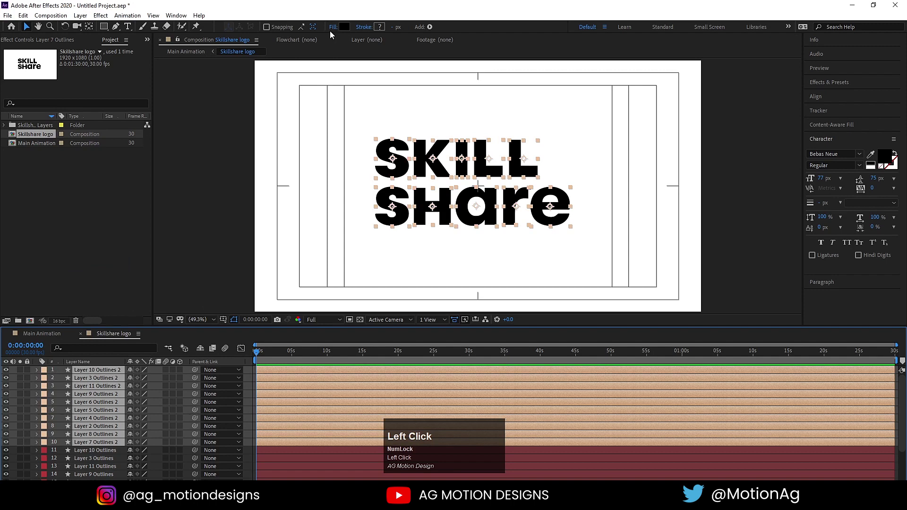
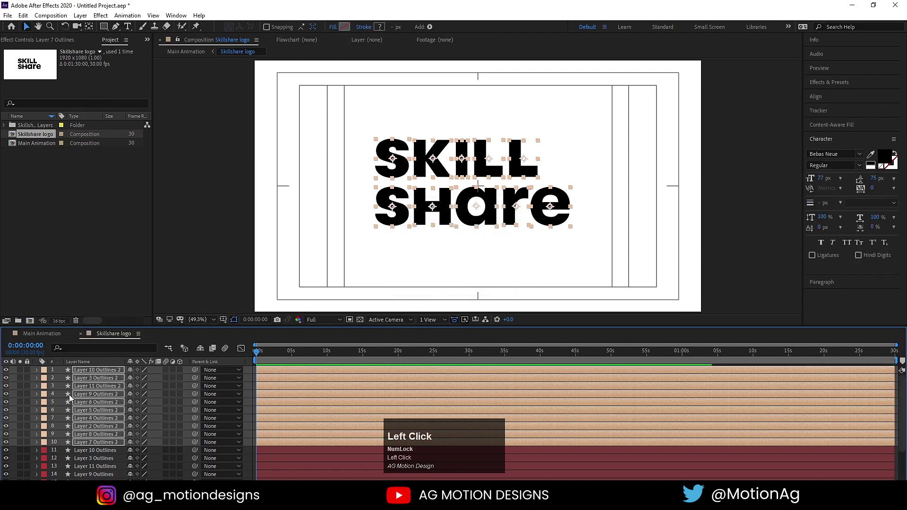
# Set the duplicates' fill to None, hide the original letters, and relabel the duplicates yellow
pyautogui.click(12, 373)
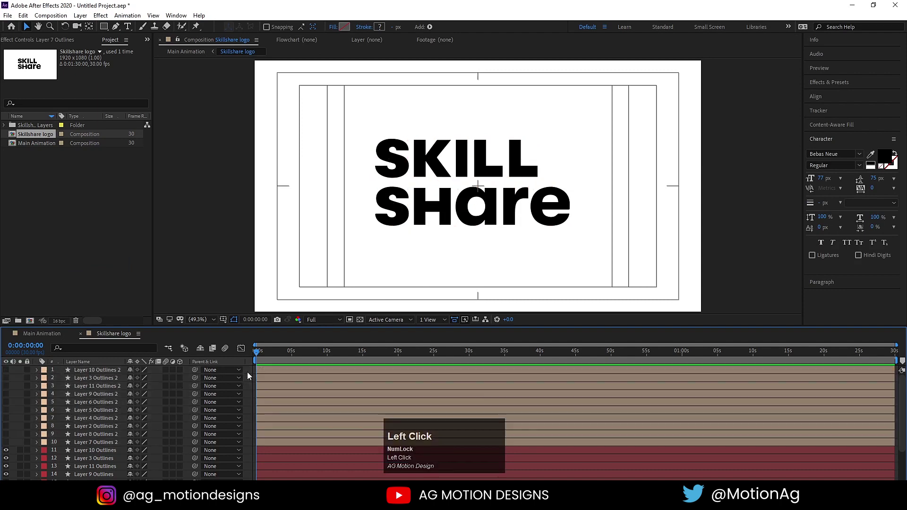
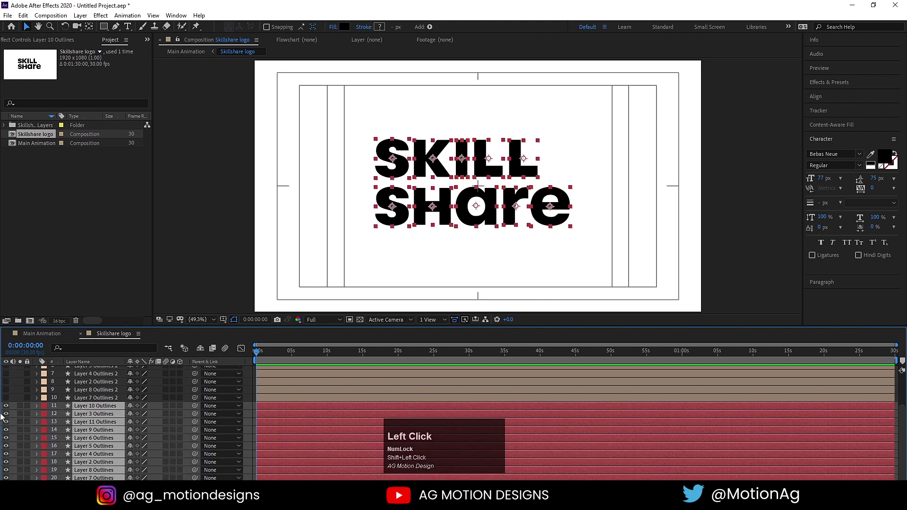
pyautogui.click(12, 408)
pyautogui.scroll(3)
pyautogui.click(89, 374)
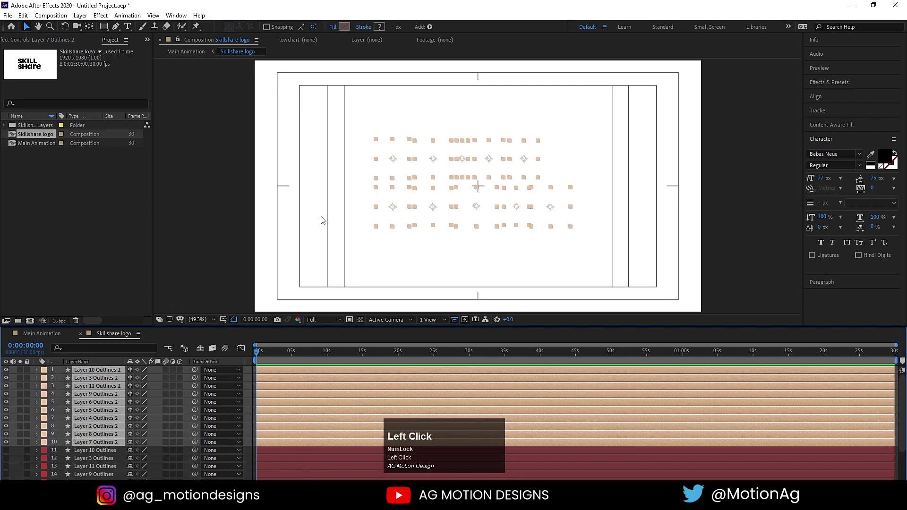
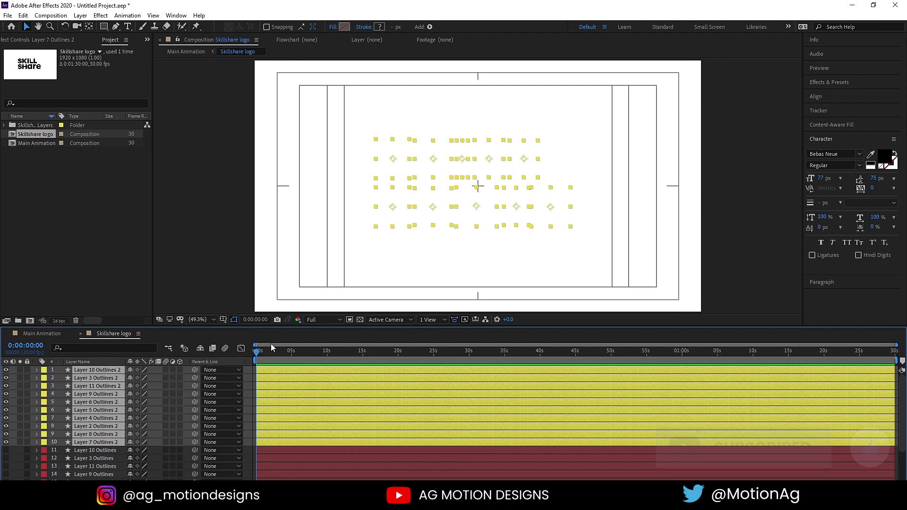
pyautogui.click(256, 373)
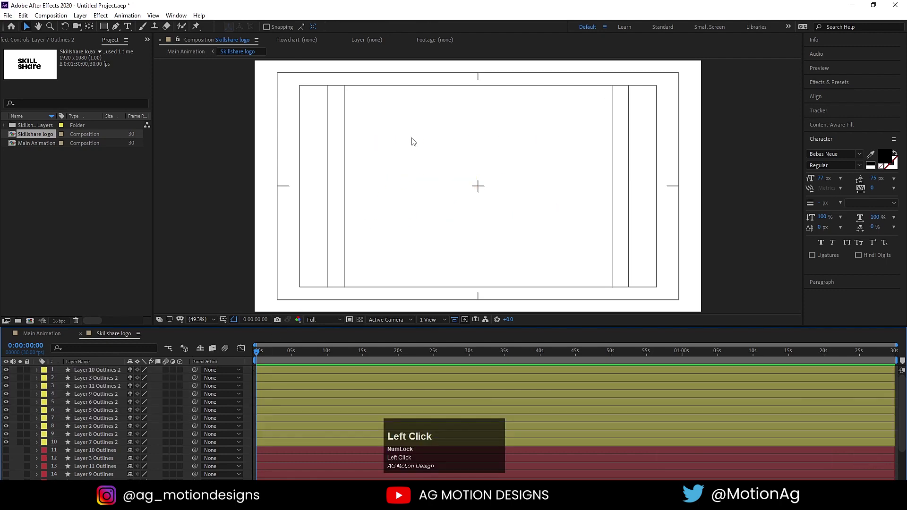
# Give the duplicate S a black stroke 3 px wide and copy that stroke
pyautogui.click(103, 443)
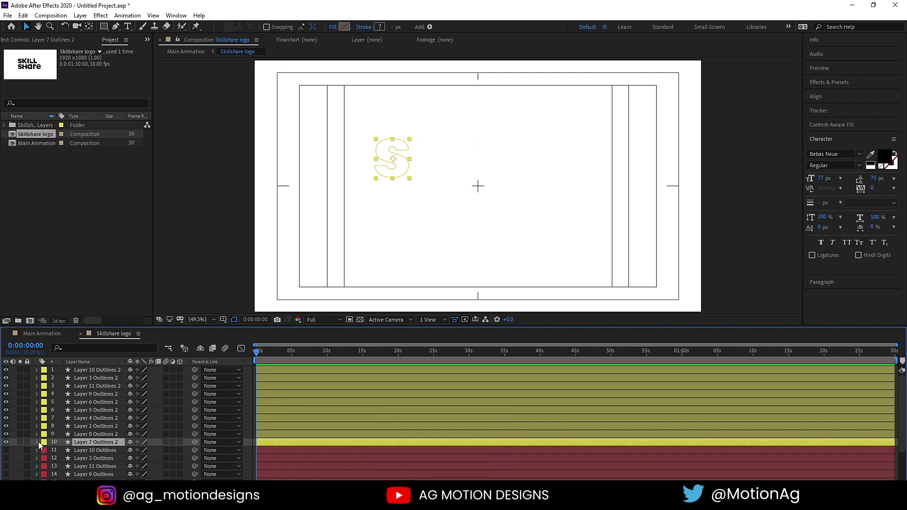
pyautogui.click(38, 445)
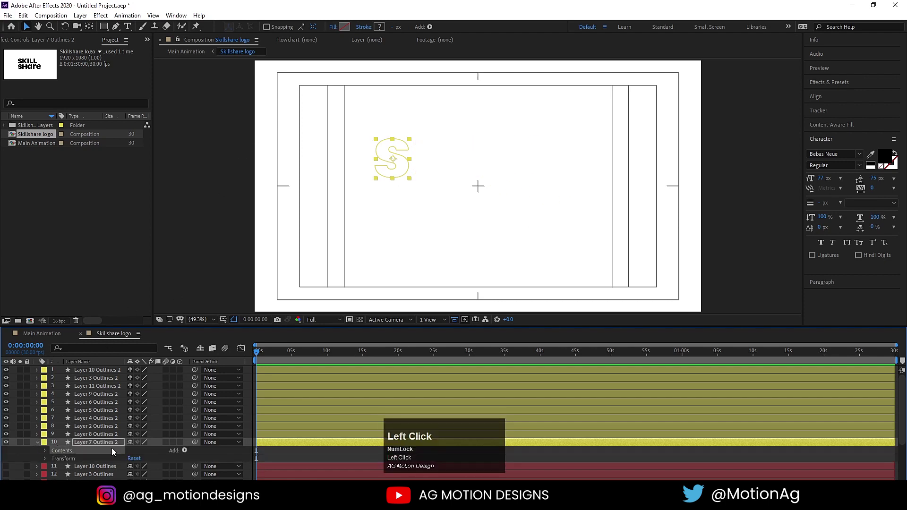
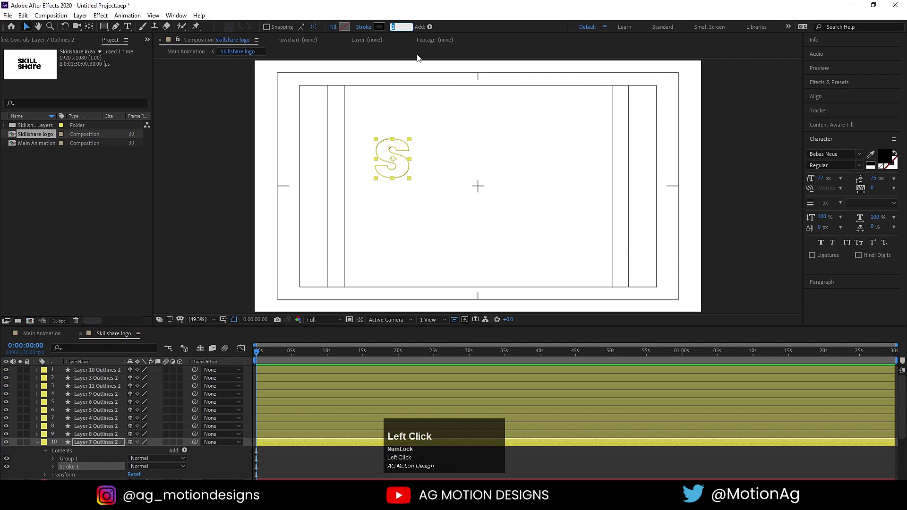
pyautogui.press('Return')
pyautogui.click(255, 373)
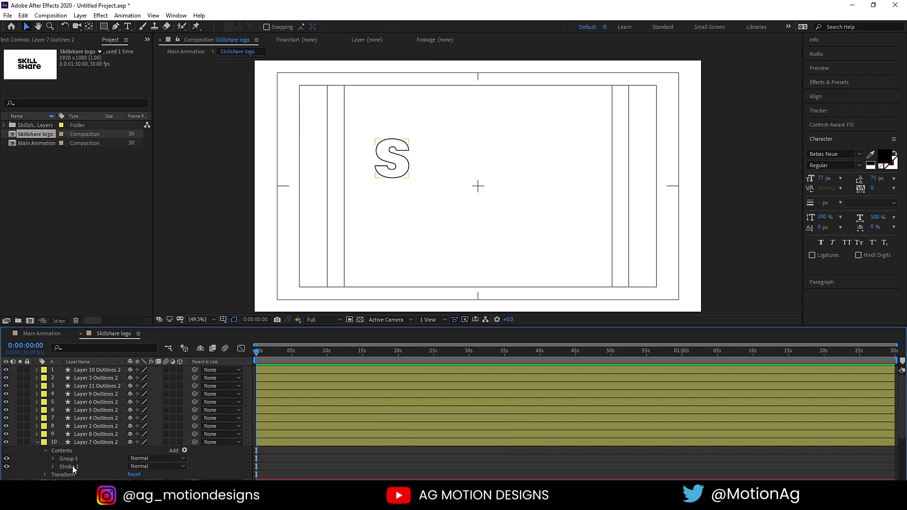
pyautogui.click(79, 469)
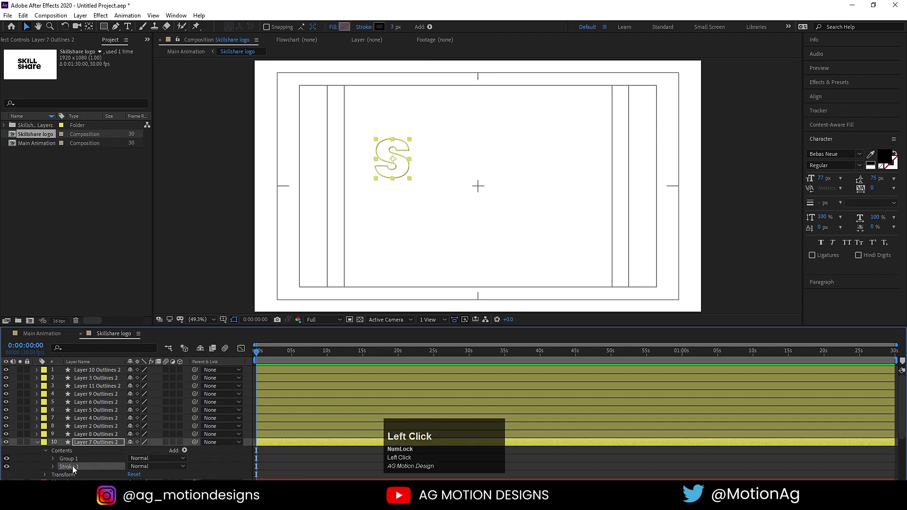
pyautogui.press('ctrl+c')
# Paste the black 3 px stroke onto the other duplicate letters, then hide all duplicates
pyautogui.click(78, 438)
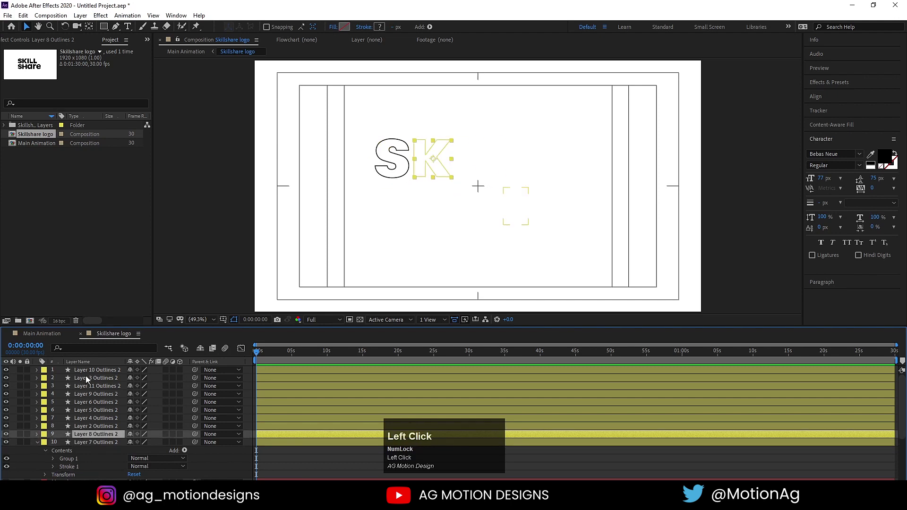
pyautogui.click(90, 372)
pyautogui.press('ctrl+v')
pyautogui.click(248, 382)
pyautogui.press('u')
pyautogui.click(90, 446)
pyautogui.click(91, 374)
pyautogui.click(13, 371)
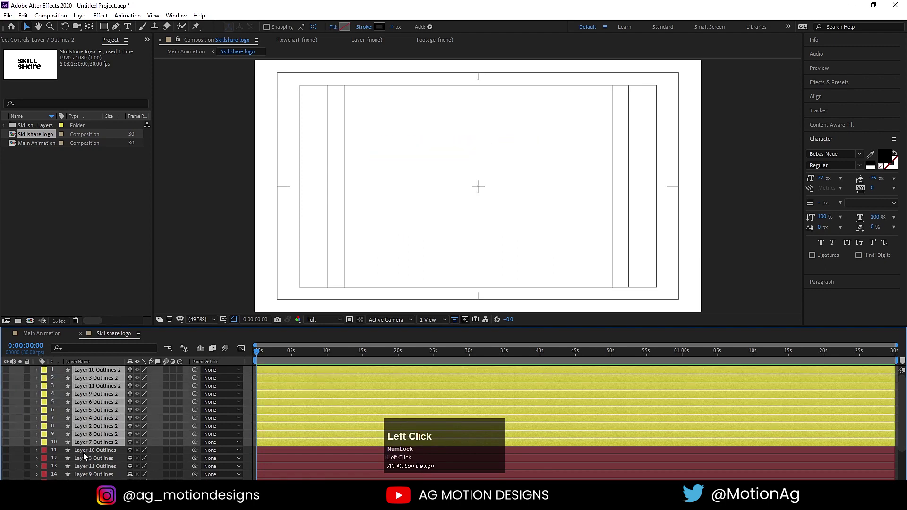
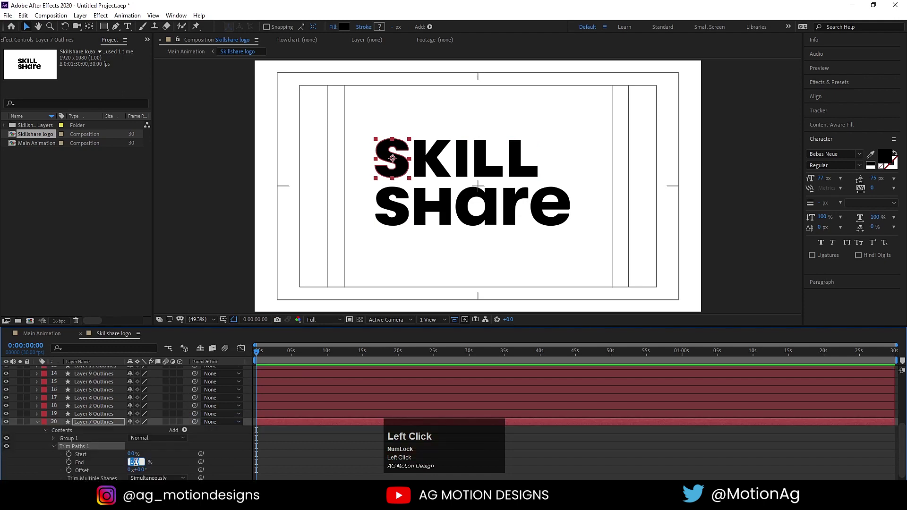
# Keyframe the S Trim Paths End from 0% at 0 s to 100% at about 2 s and preview it
pyautogui.press('Return')
pyautogui.click(75, 464)
pyautogui.press('=')
pyautogui.press('=')
pyautogui.moveTo(319, 354); pyautogui.dragTo(273, 357)
pyautogui.press('space')
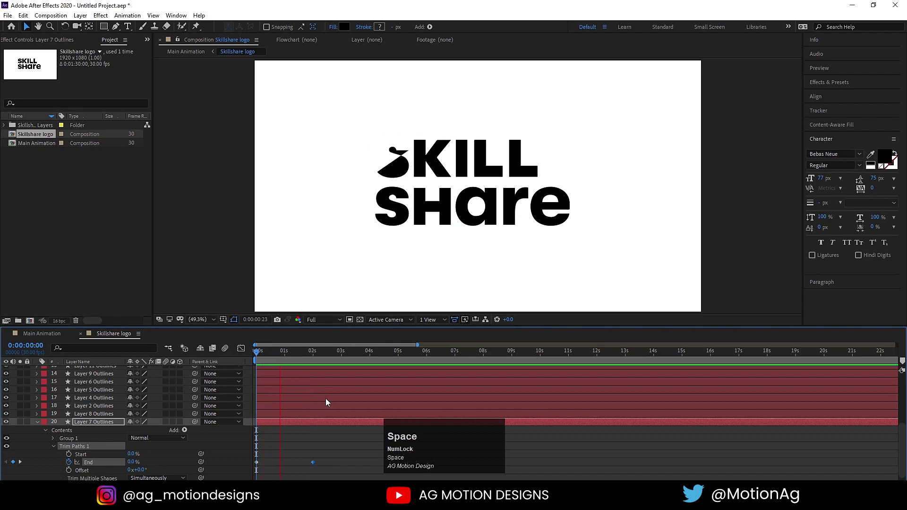
pyautogui.press('space')
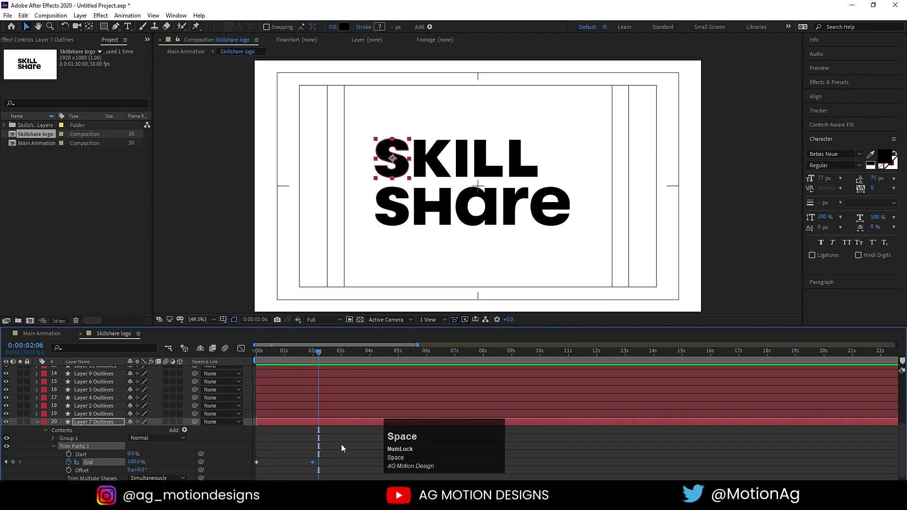
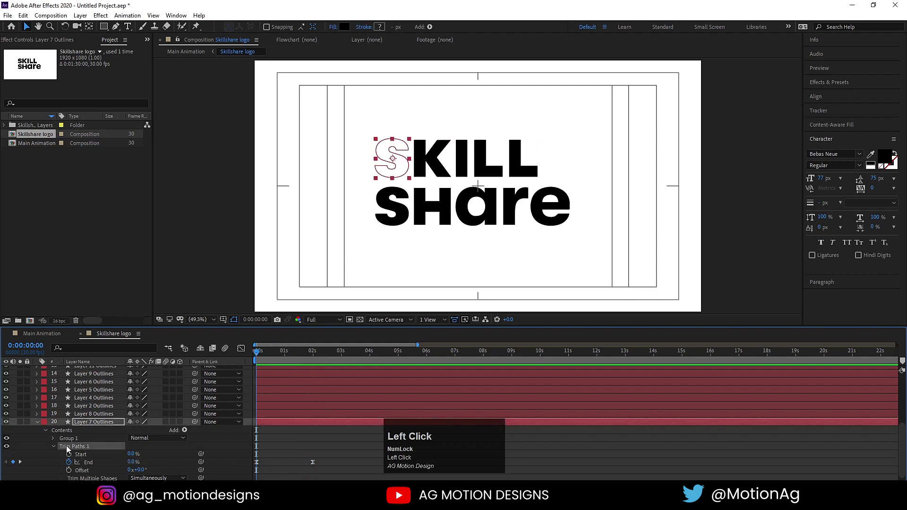
# Copy the Trim Paths write-on from the filled letters and paste it onto the remaining filled letters
pyautogui.press('ctrl+c')
pyautogui.click(88, 414)
pyautogui.scroll(3)
pyautogui.click(86, 425)
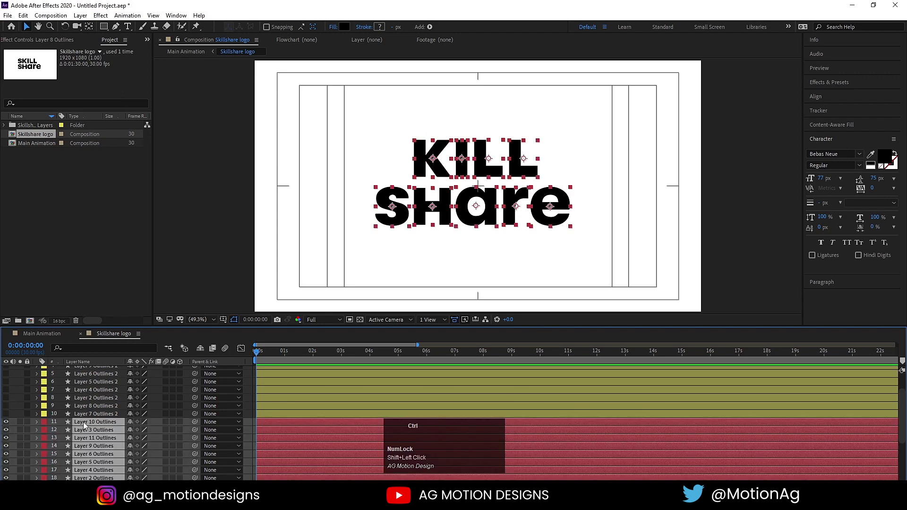
pyautogui.press('ctrl+v')
pyautogui.press('u')
pyautogui.click(245, 401)
pyautogui.press('space')
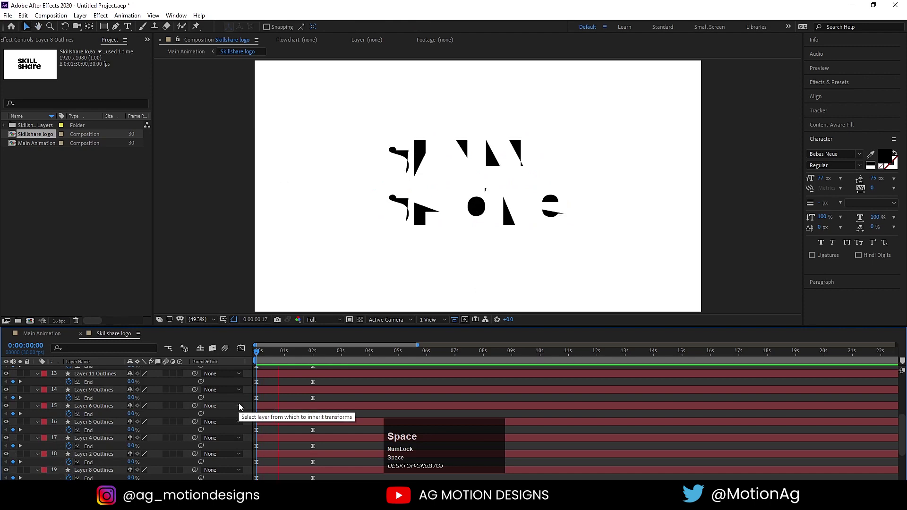
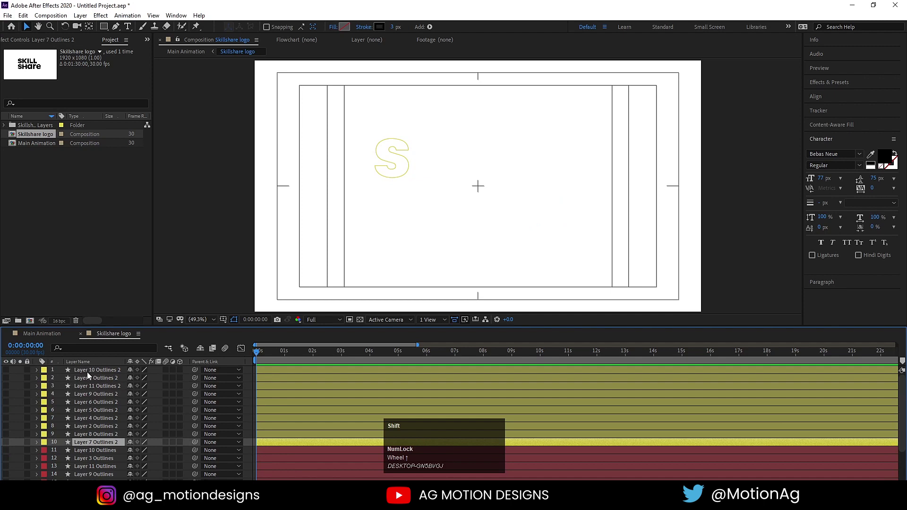
# Apply the 0% to 100% write-on to all ten outline letter layers and check their End keyframes
pyautogui.click(90, 375)
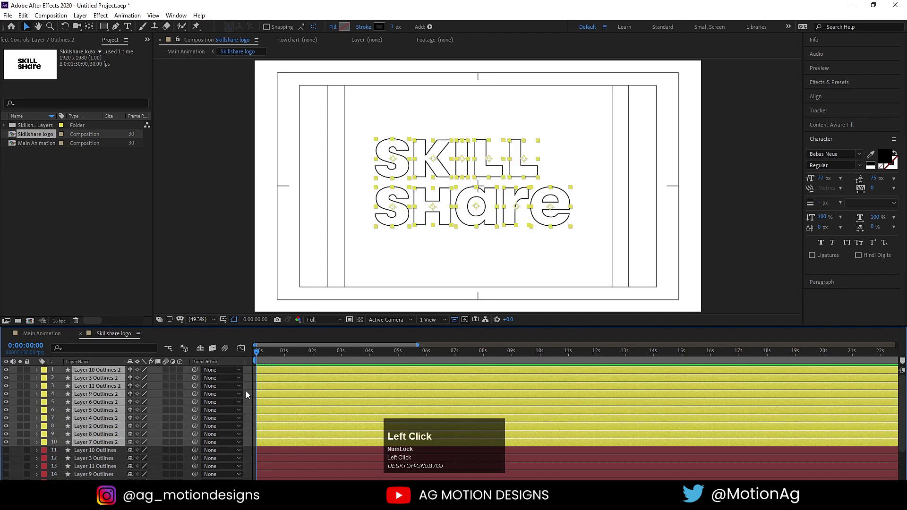
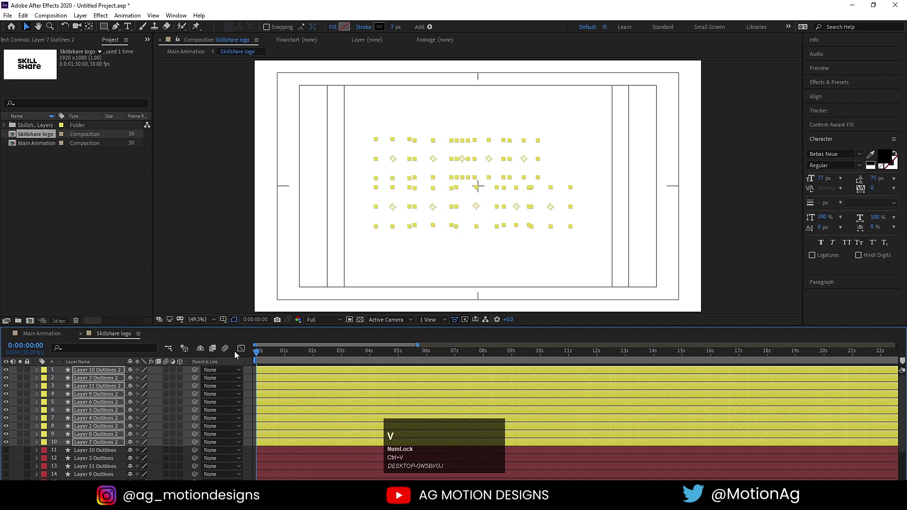
pyautogui.press('u')
pyautogui.press('space')
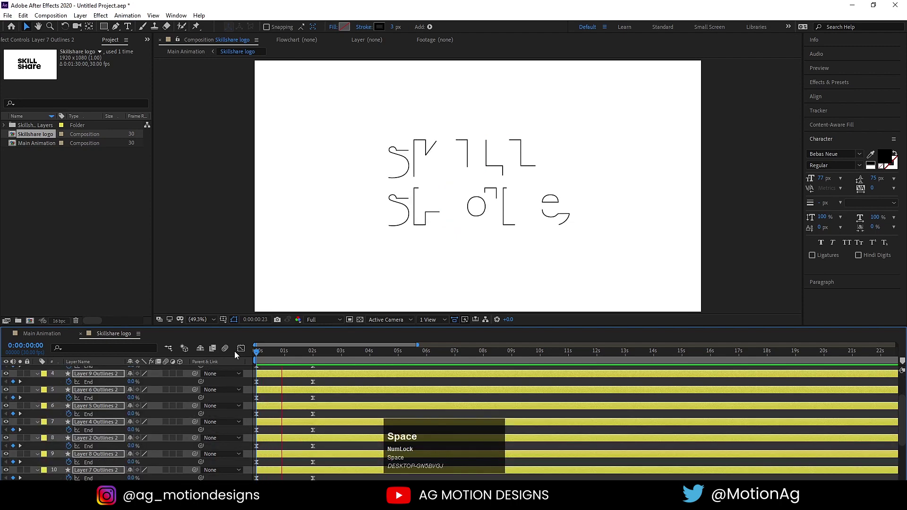
pyautogui.press('space')
pyautogui.click(257, 357)
pyautogui.press('u')
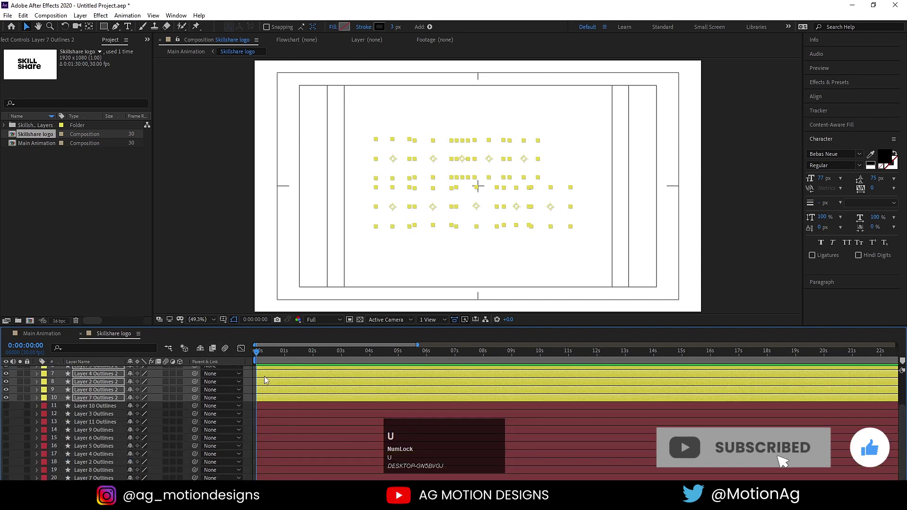
pyautogui.press('=')
pyautogui.press('=')
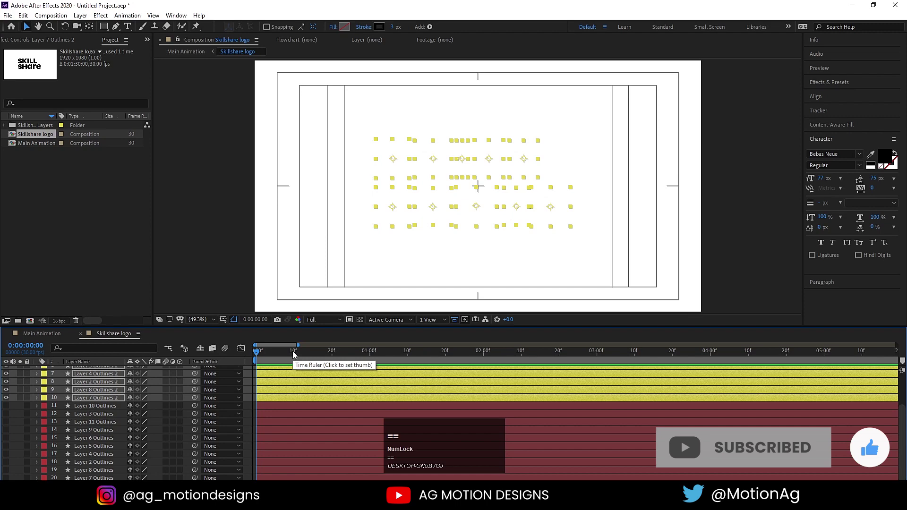
# Trim the outline letter layers to end at frame 10 and select them for sequencing
pyautogui.click(296, 352)
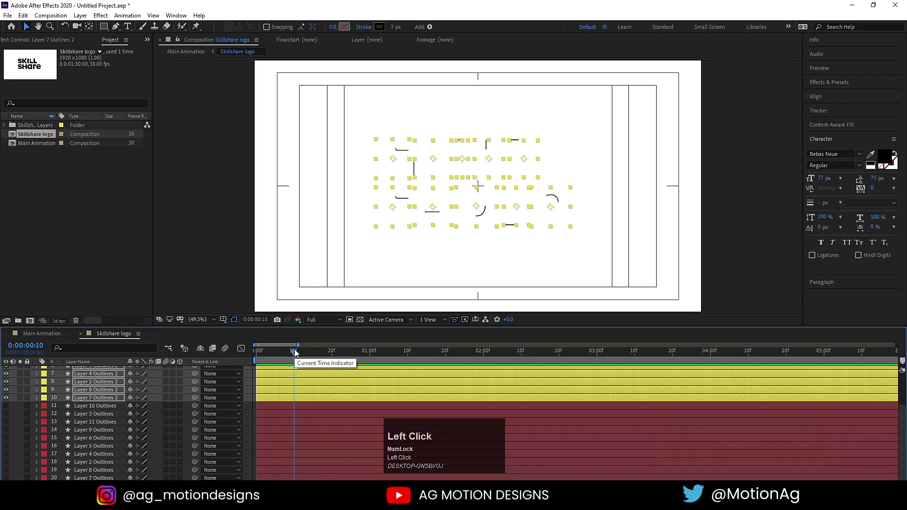
pyautogui.press('alt+]')
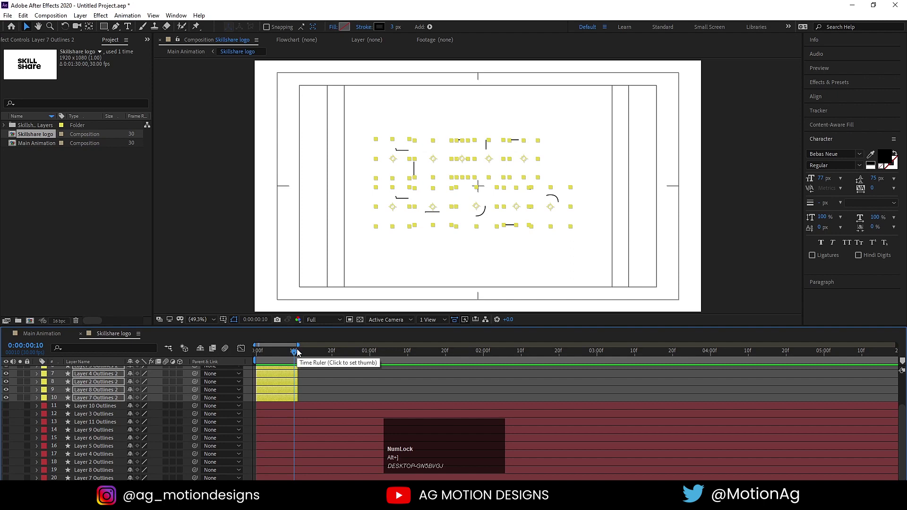
pyautogui.click(320, 385)
pyautogui.scroll(3)
pyautogui.click(294, 370)
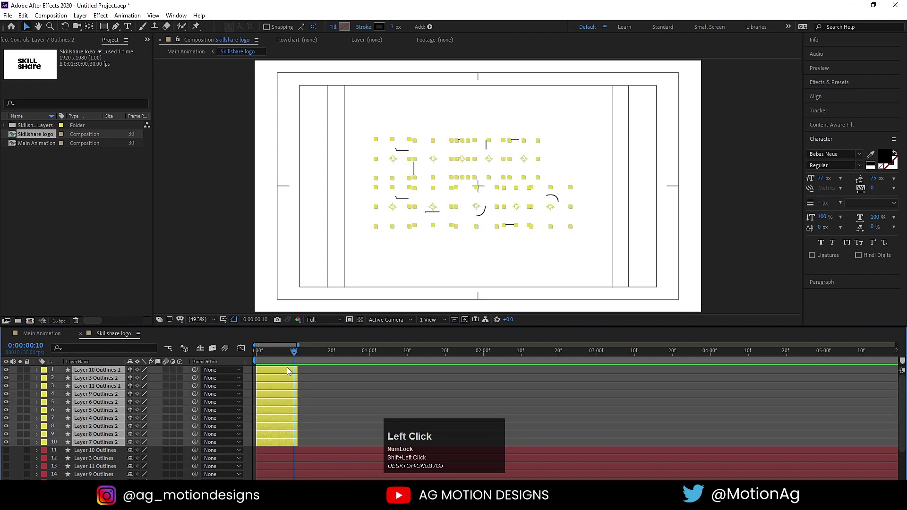
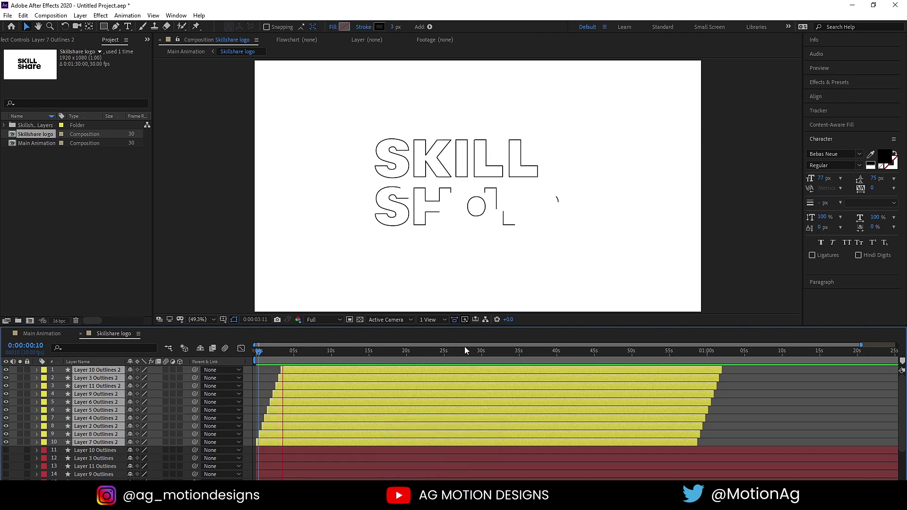
# Trim the filled letter layers at frame 10 and sequence them with Keyframe Assistant > Sequence Layers
pyautogui.press('space')
pyautogui.click(261, 353)
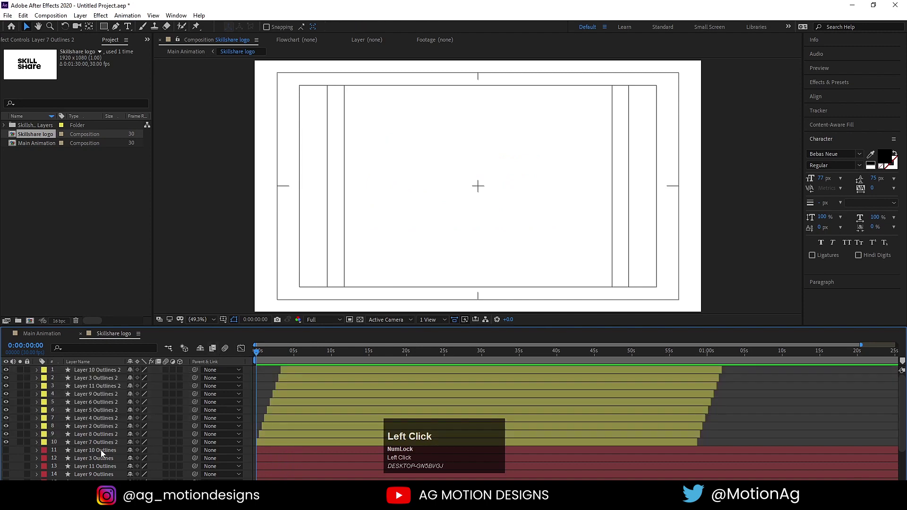
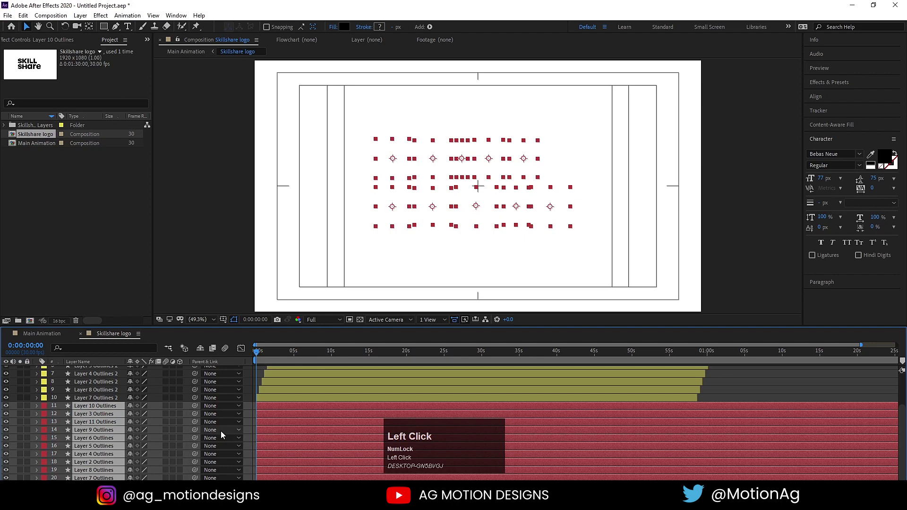
pyautogui.press('=')
pyautogui.press('=')
pyautogui.press('=')
pyautogui.press('=')
pyautogui.click(302, 355)
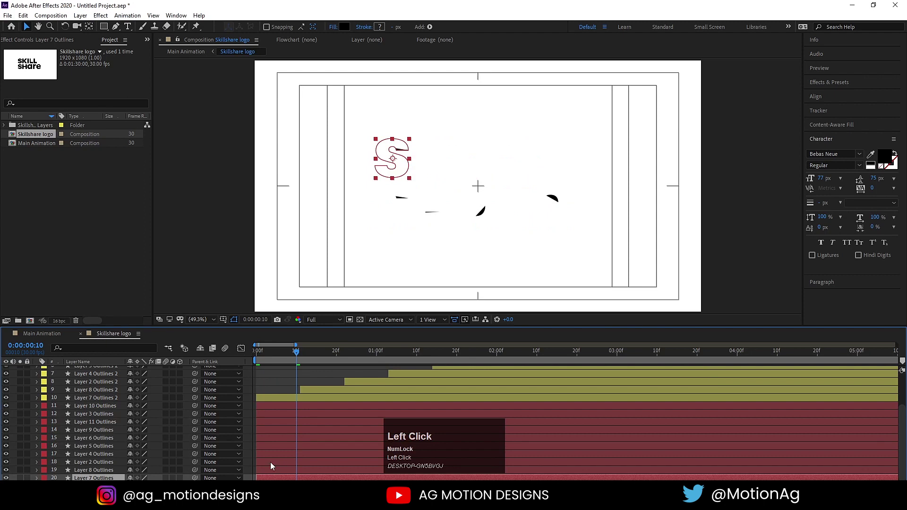
pyautogui.click(274, 410)
pyautogui.press('alt+]')
pyautogui.rightClick(272, 409)
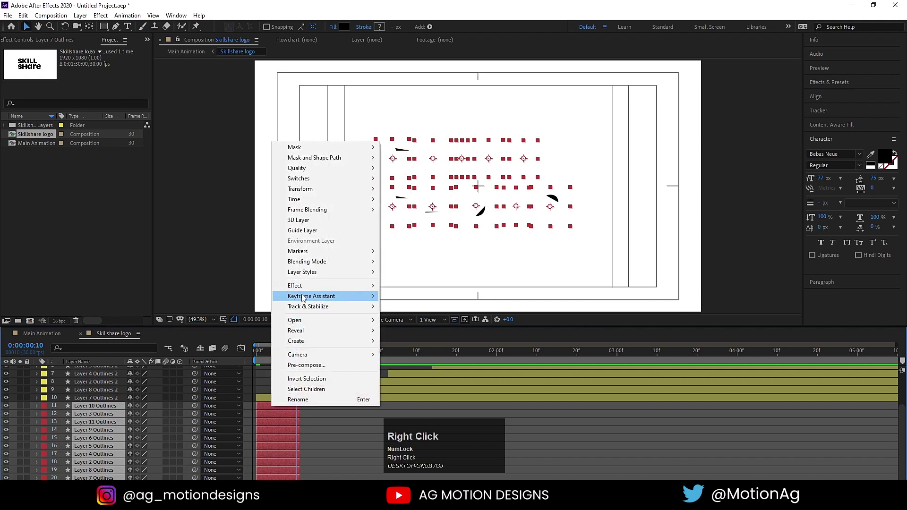
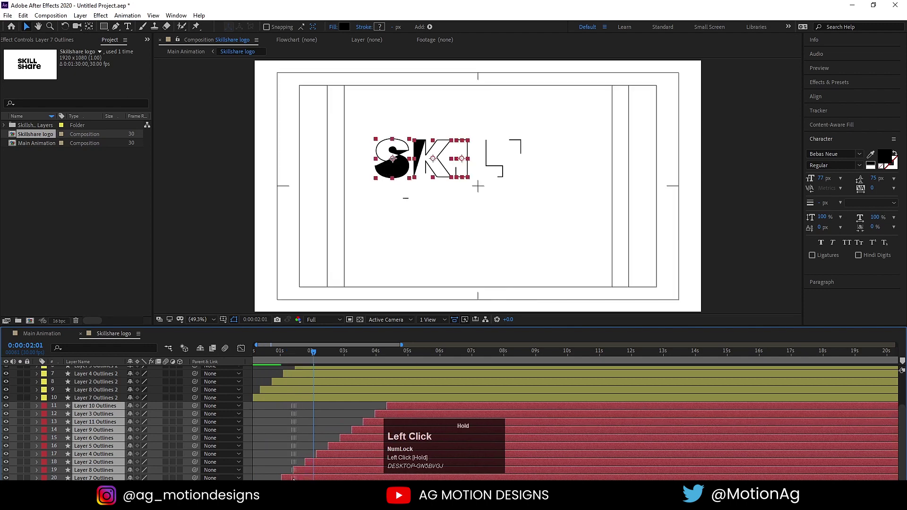
# Preview the staggered build of the whole Skillshare logo over the full timeline
pyautogui.press('space')
pyautogui.press('-')
pyautogui.press('-')
pyautogui.press('-')
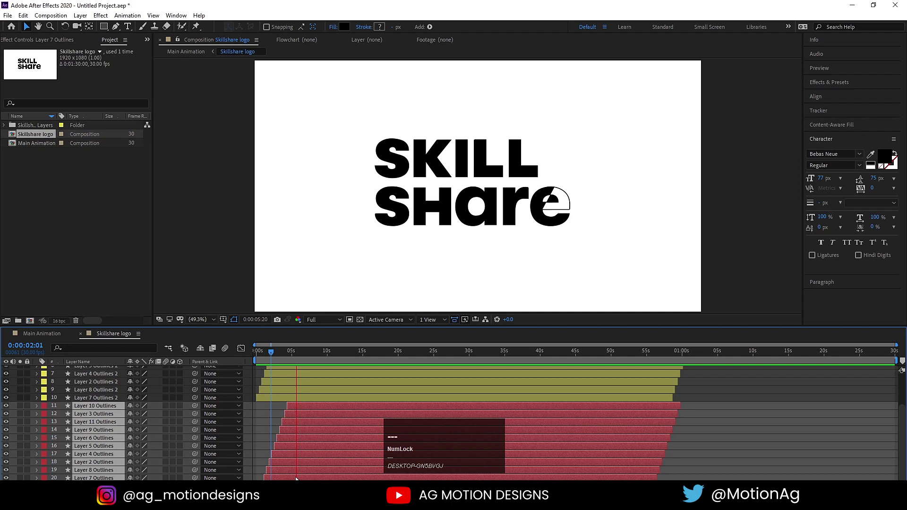
pyautogui.press('space')
pyautogui.click(267, 422)
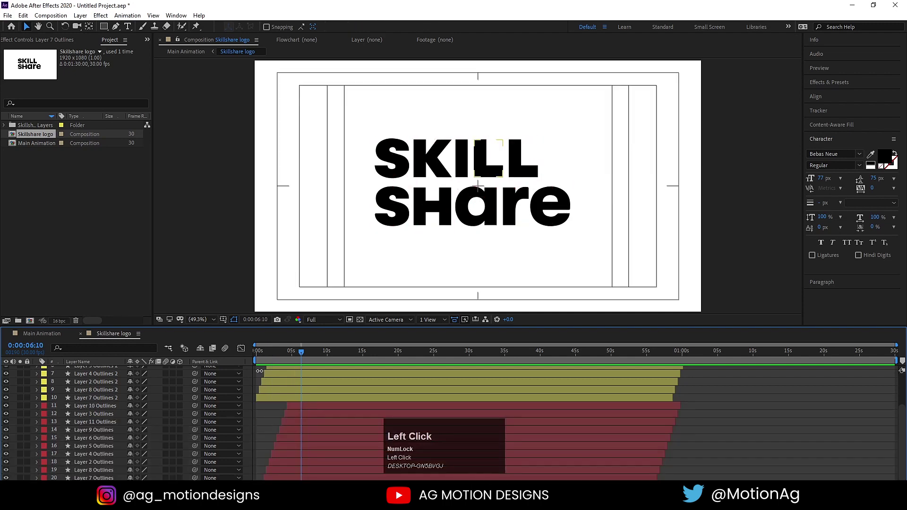
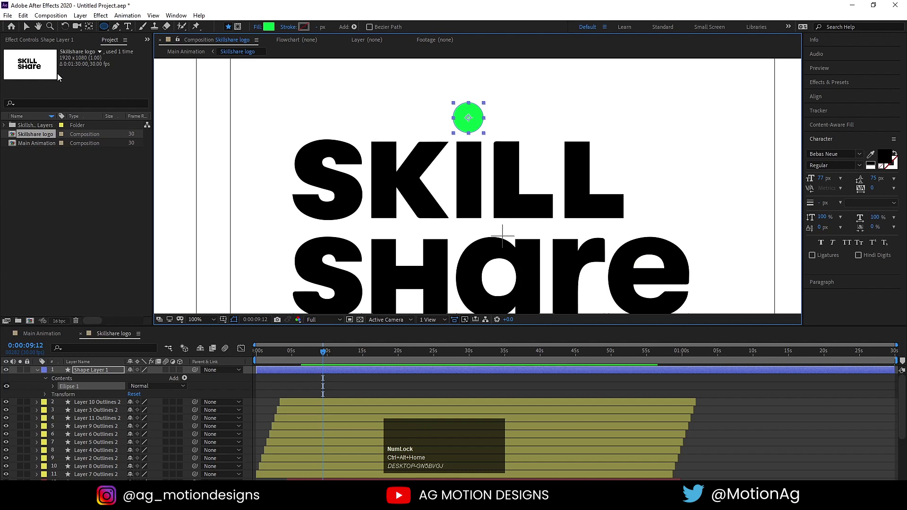
# Position the green dot above the i and duplicate it as a full stop after SHARE
pyautogui.moveTo(29, 29); pyautogui.dragTo(293, 368)
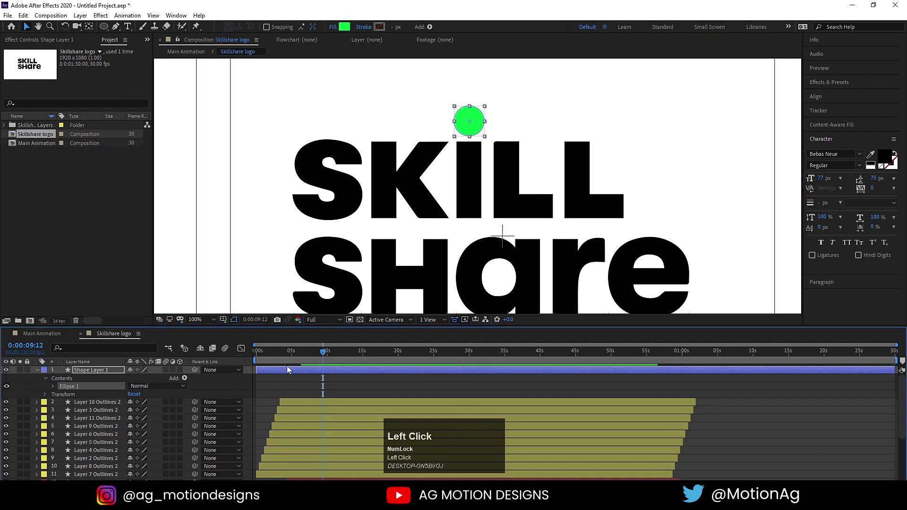
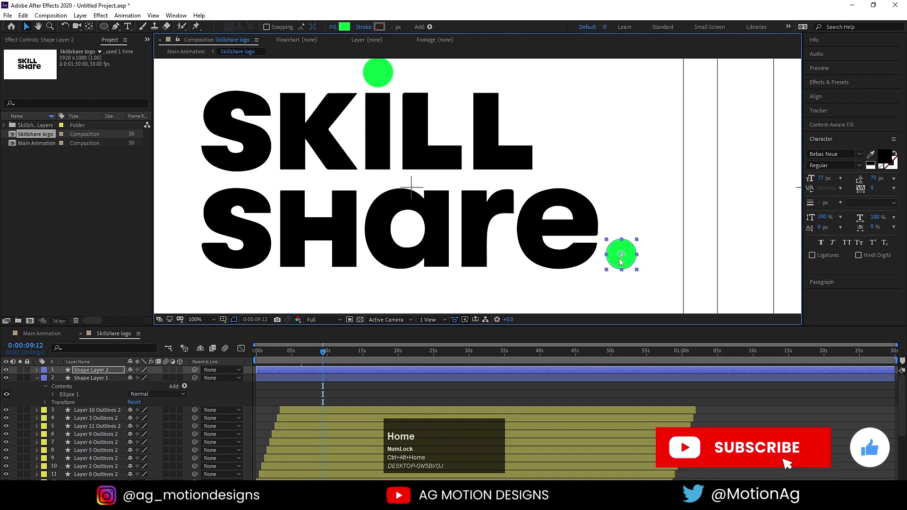
pyautogui.click(274, 382)
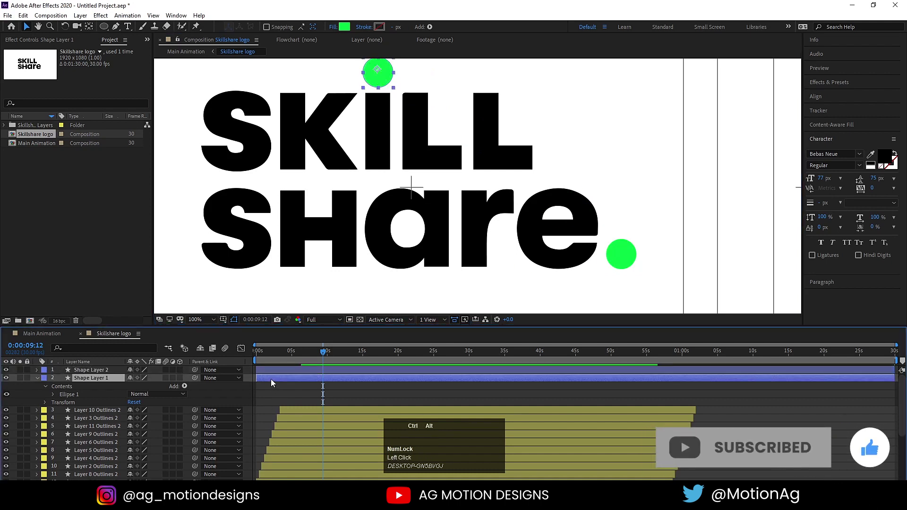
pyautogui.press('ctrl+alt+Home')
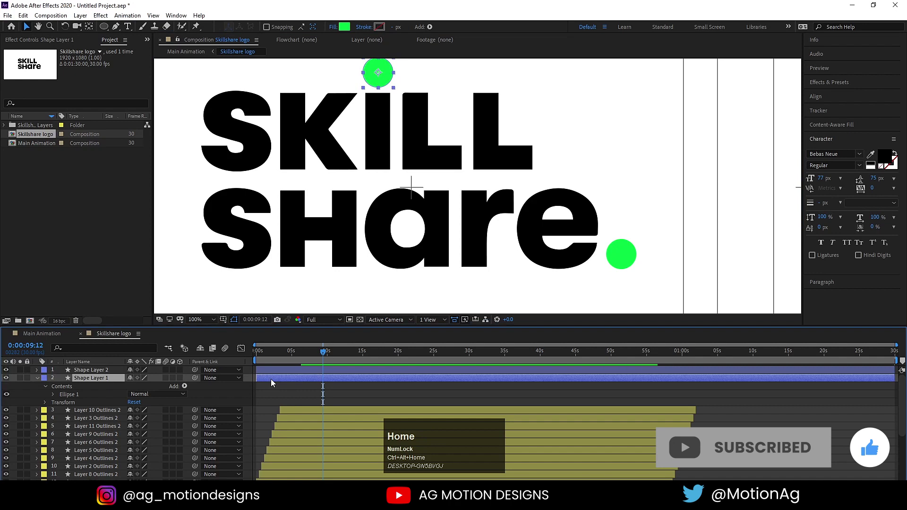
pyautogui.click(267, 358)
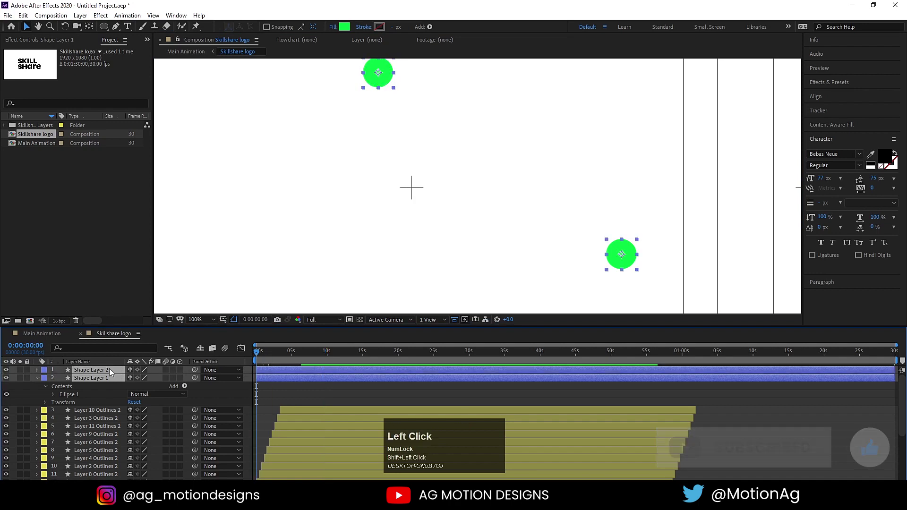
# Reveal the Scale property of both green dot layers at the start of the timeline
pyautogui.press('s')
pyautogui.click(63, 382)
pyautogui.press('=')
pyautogui.press('=')
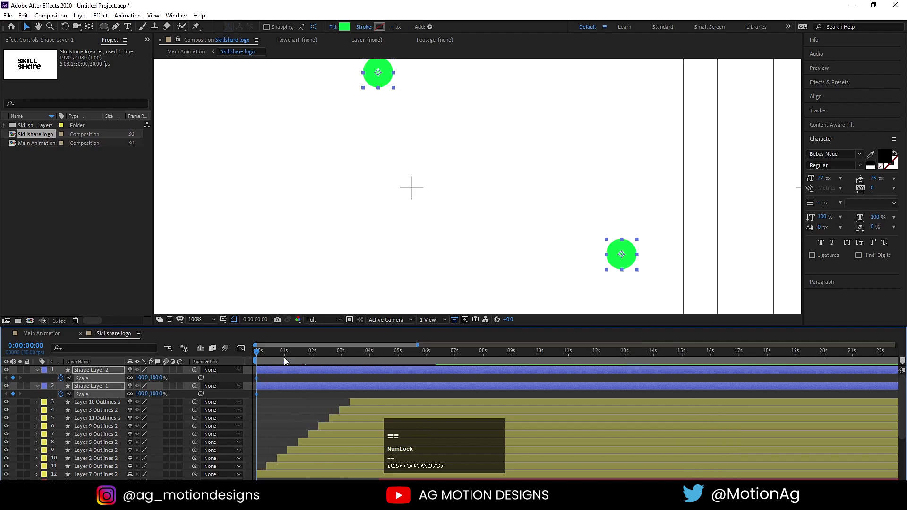
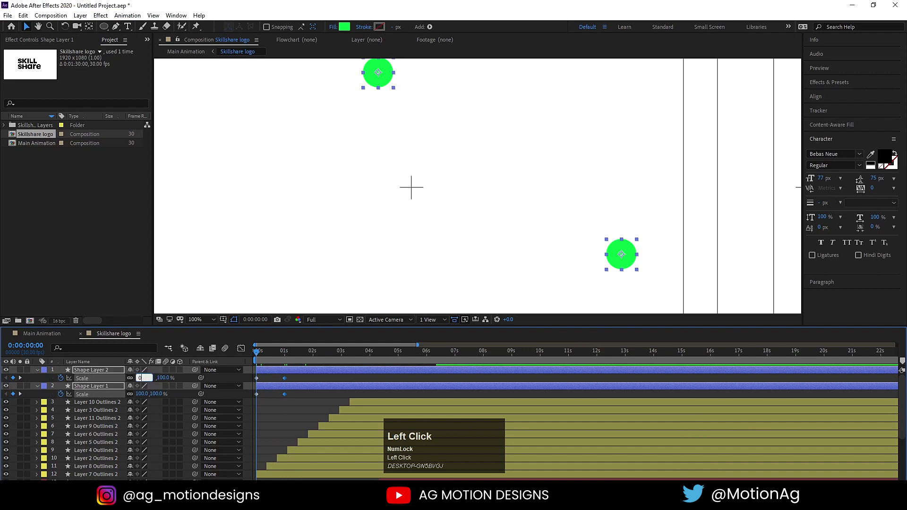
# Keyframe both dots' Scale from 0% to 100% with Easy Ease and check the speed graph
pyautogui.press('Return')
pyautogui.click(303, 399)
pyautogui.press('F9')
pyautogui.click(241, 351)
pyautogui.press('=')
pyautogui.press('=')
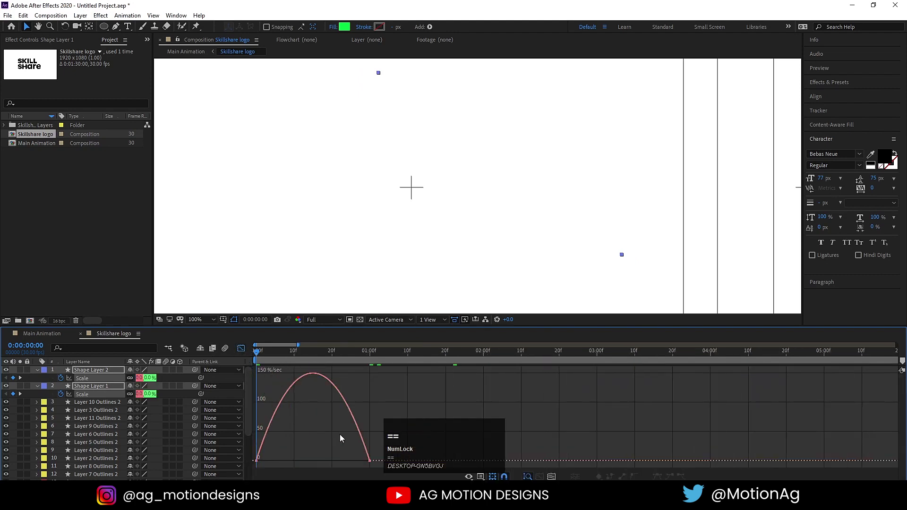
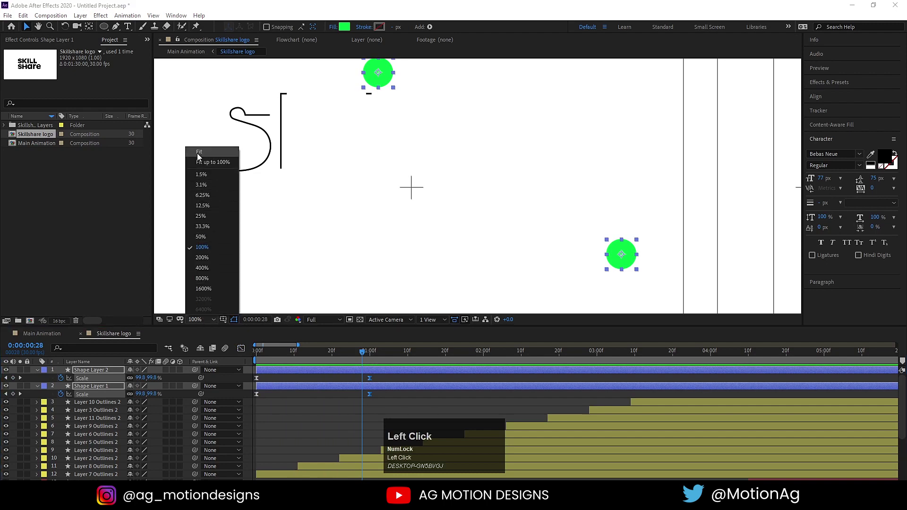
# Fit the viewer and preview the dots popping in with the letters
pyautogui.press('space')
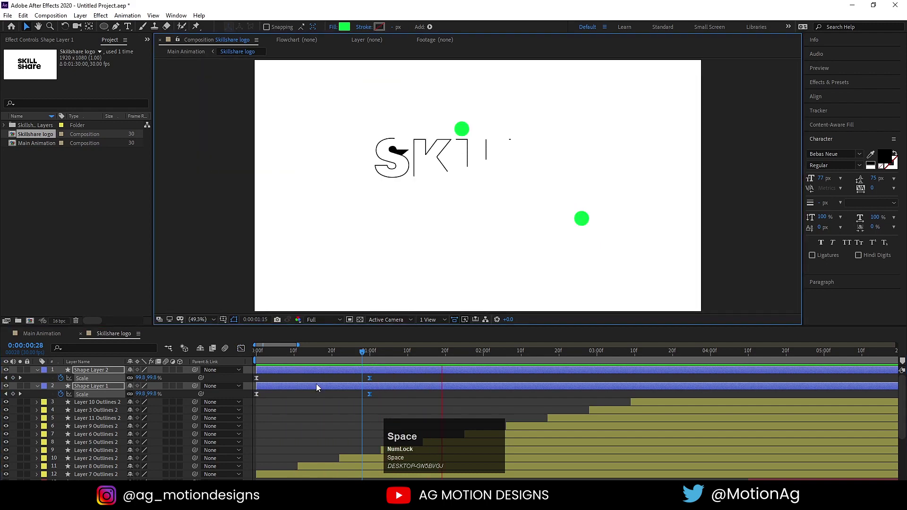
pyautogui.press('[')
pyautogui.click(401, 389)
pyautogui.press('space')
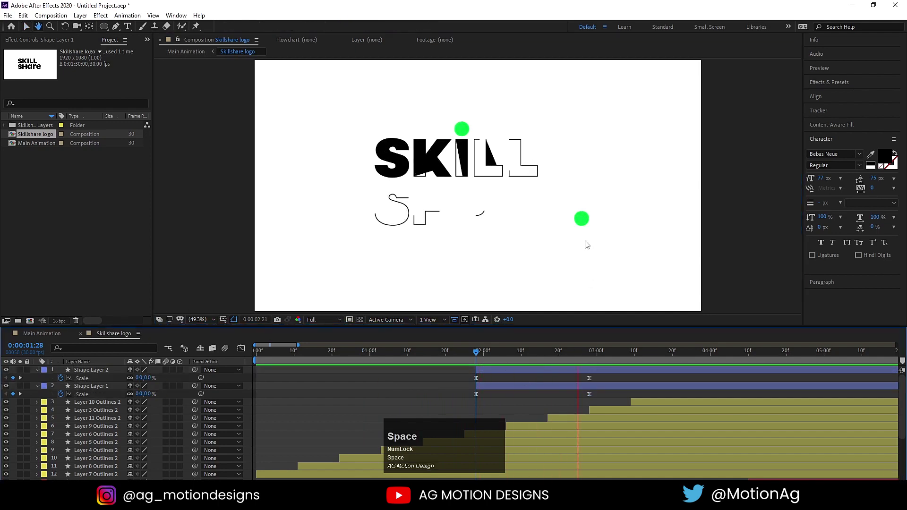
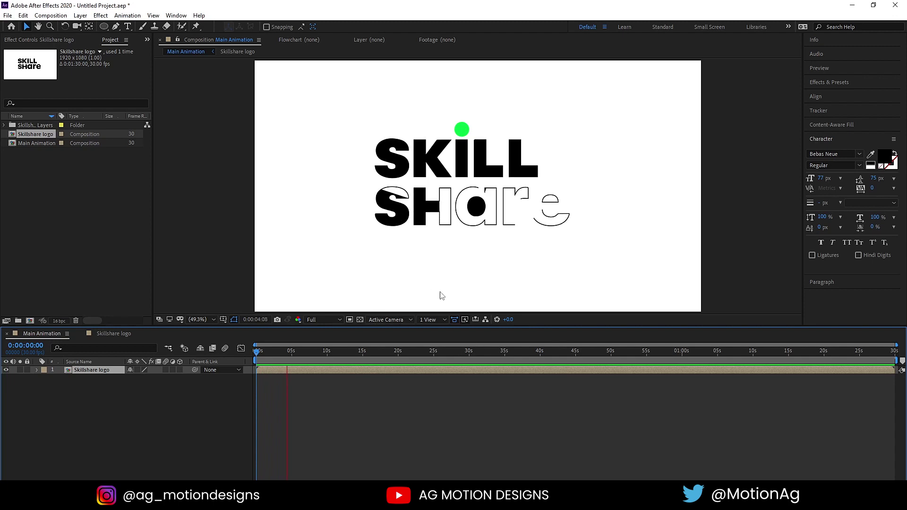
# Time-stretch the Skillshare logo layer to a lower factor and preview the faster write-on
pyautogui.press('space')
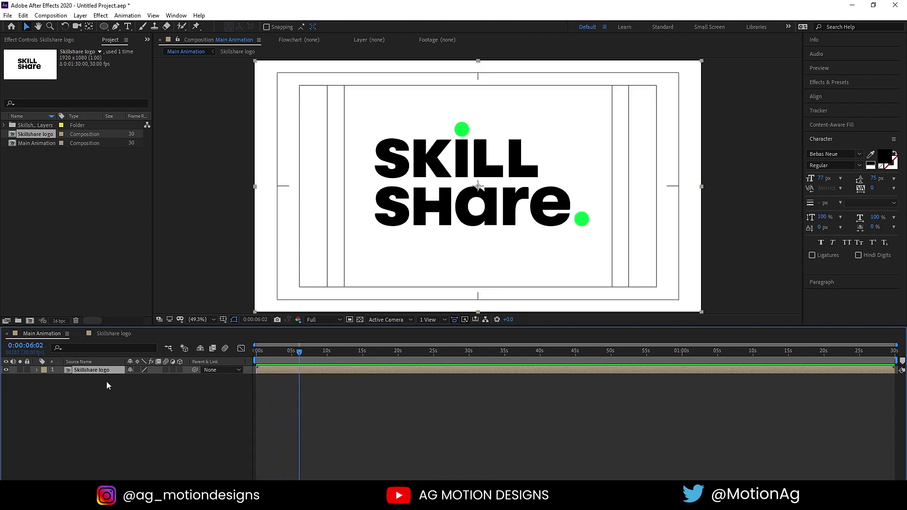
pyautogui.rightClick(103, 373)
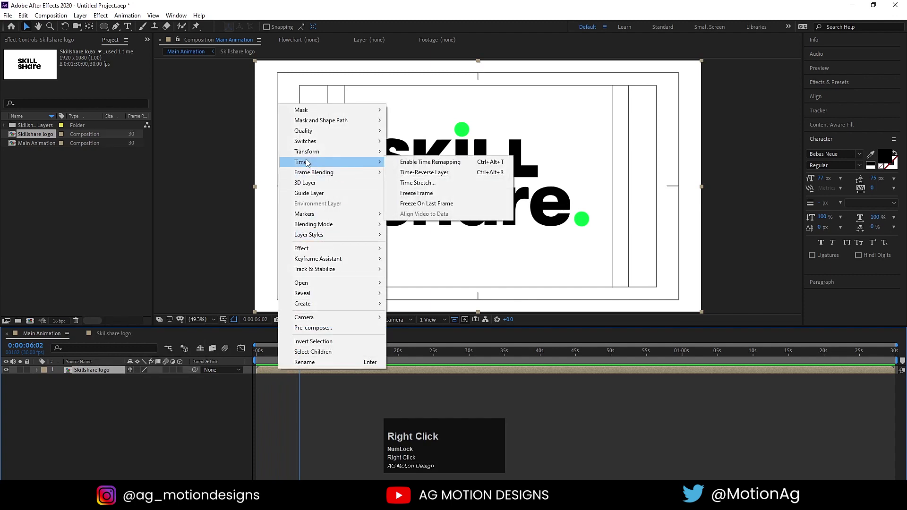
pyautogui.click(440, 184)
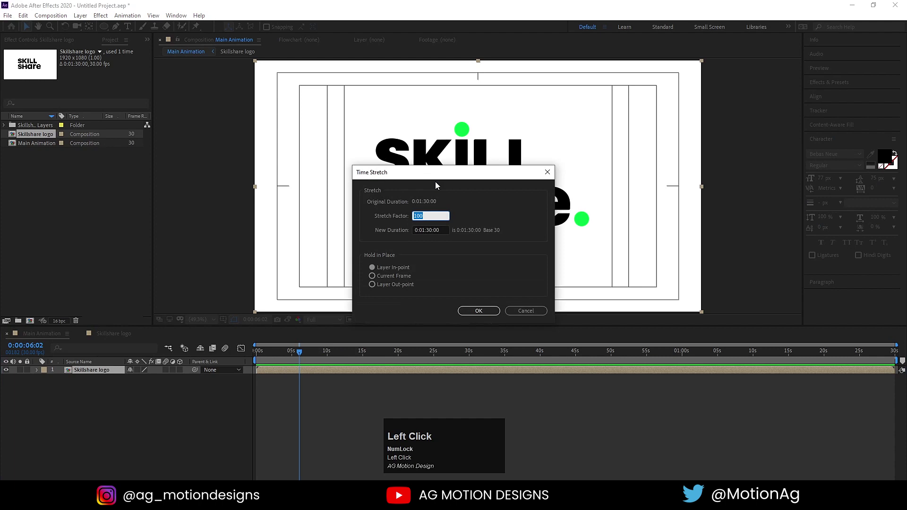
pyautogui.press('Return')
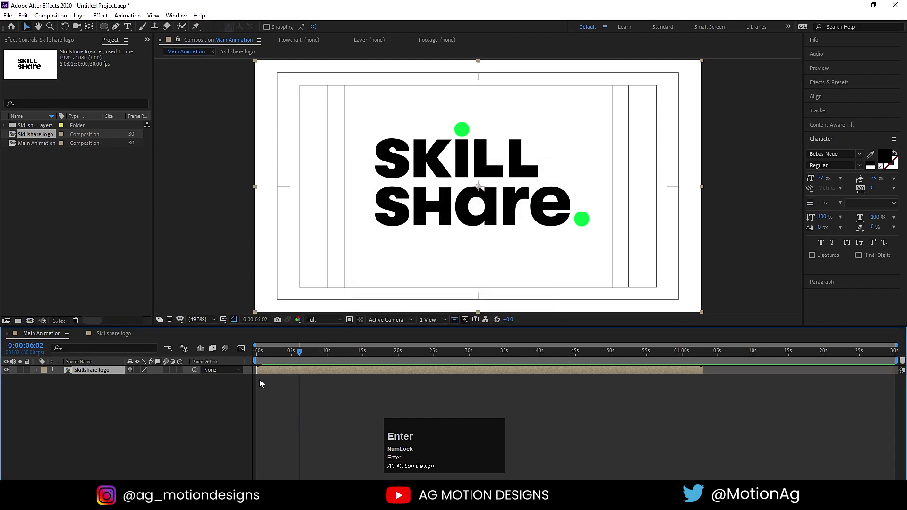
pyautogui.click(263, 349)
pyautogui.press('space')
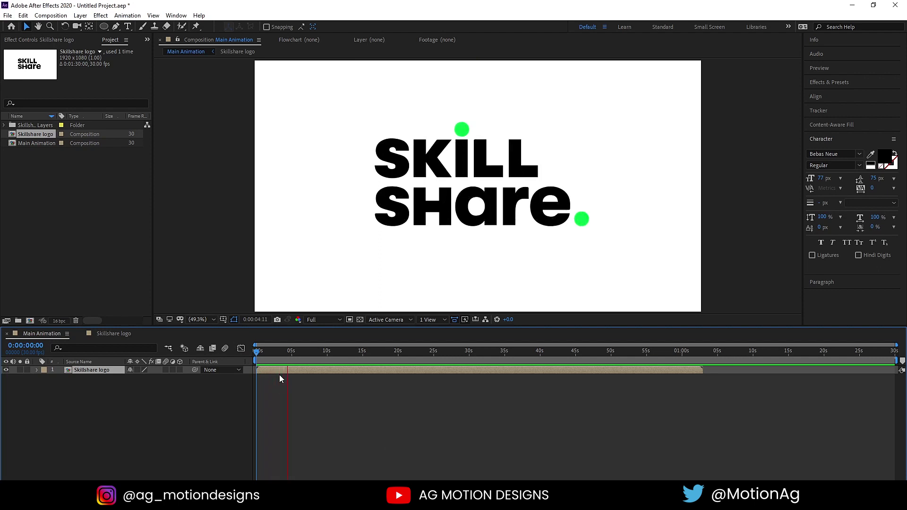
pyautogui.press('space')
pyautogui.click(116, 384)
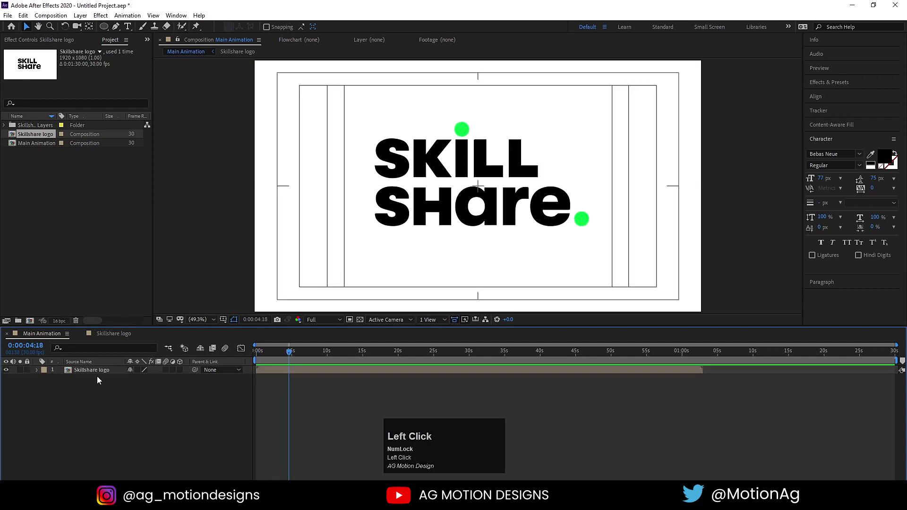
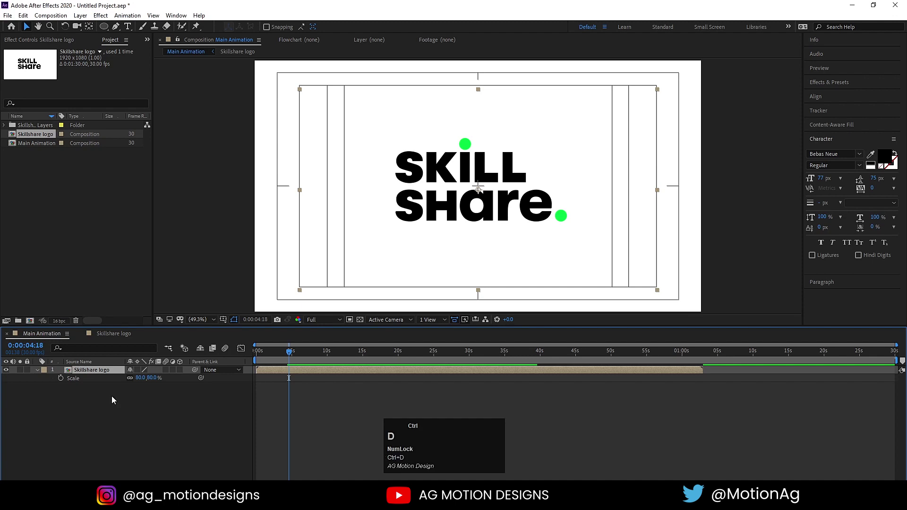
# Duplicate the 80% logo layer into five copies
pyautogui.press('ctrl+d')
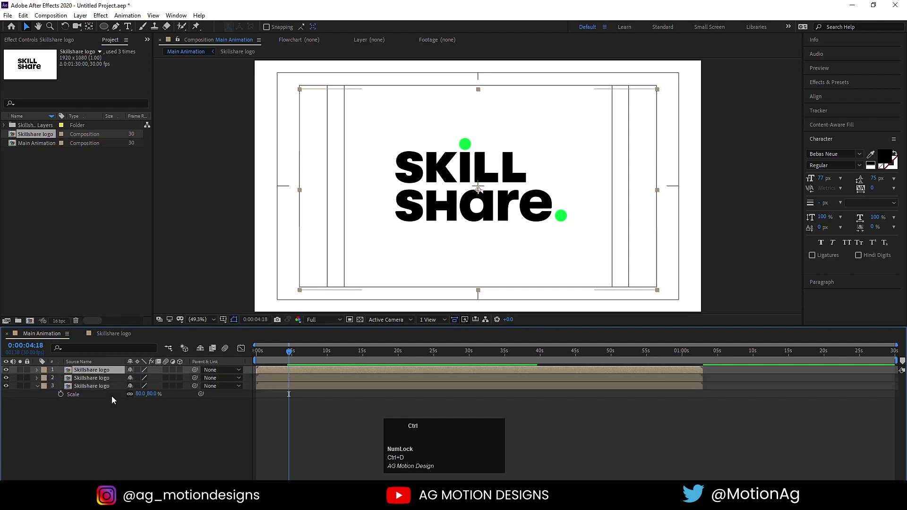
pyautogui.press('ctrl+d')
pyautogui.press('ctrl+d')
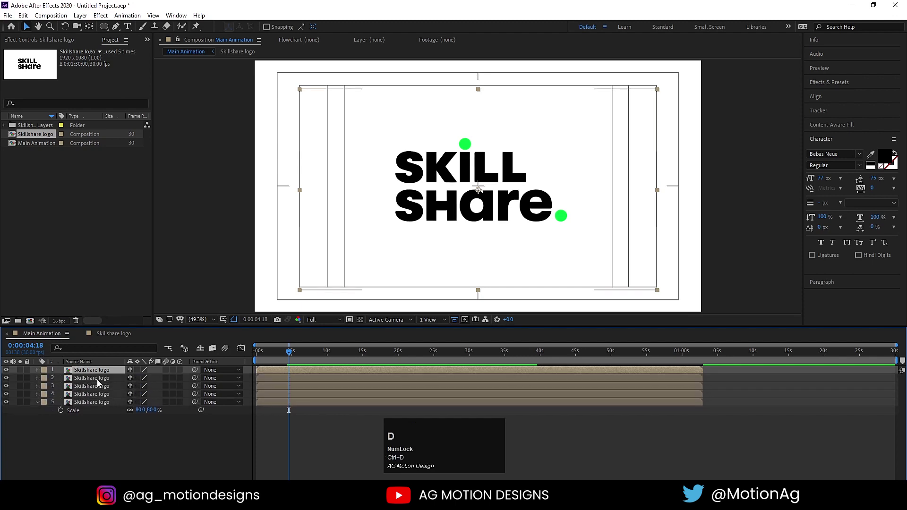
pyautogui.click(83, 403)
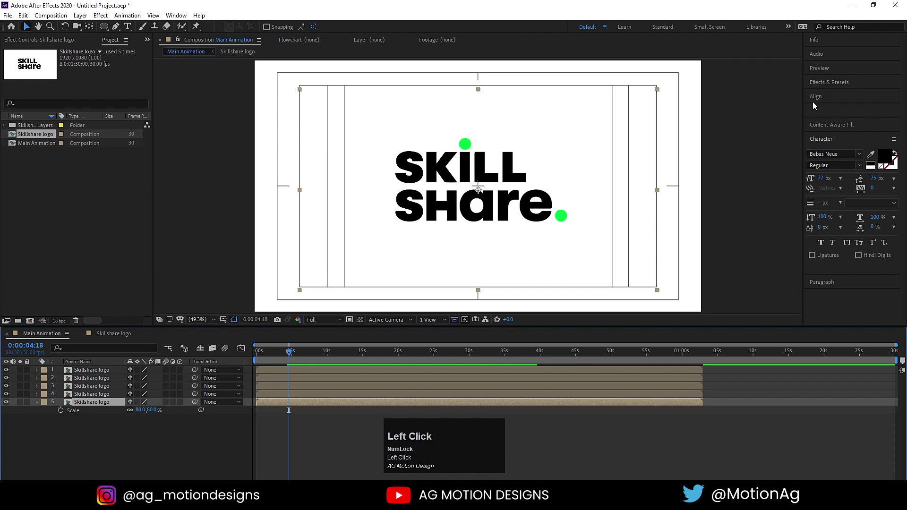
pyautogui.click(267, 352)
# Offset the logo copies so each starts slightly after the previous one
pyautogui.press('=')
pyautogui.press('=')
pyautogui.click(276, 396)
pyautogui.press('=')
pyautogui.moveTo(274, 396); pyautogui.dragTo(284, 403)
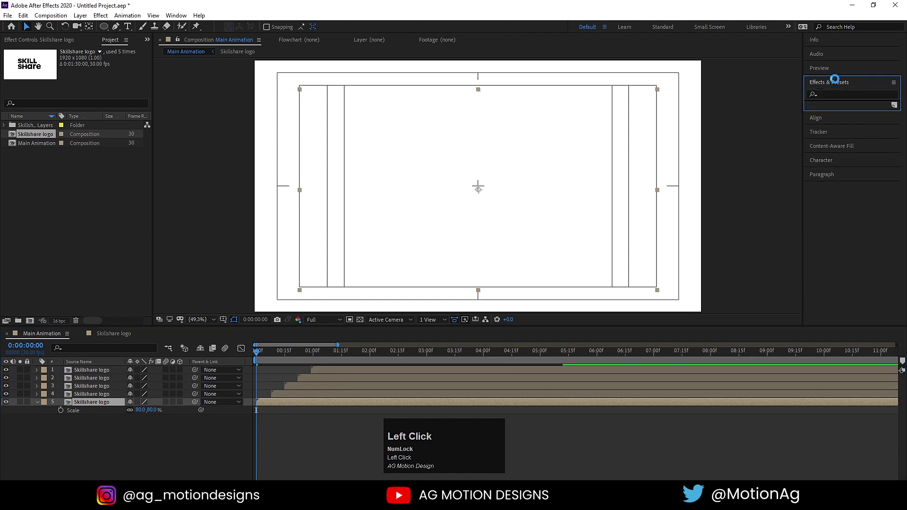
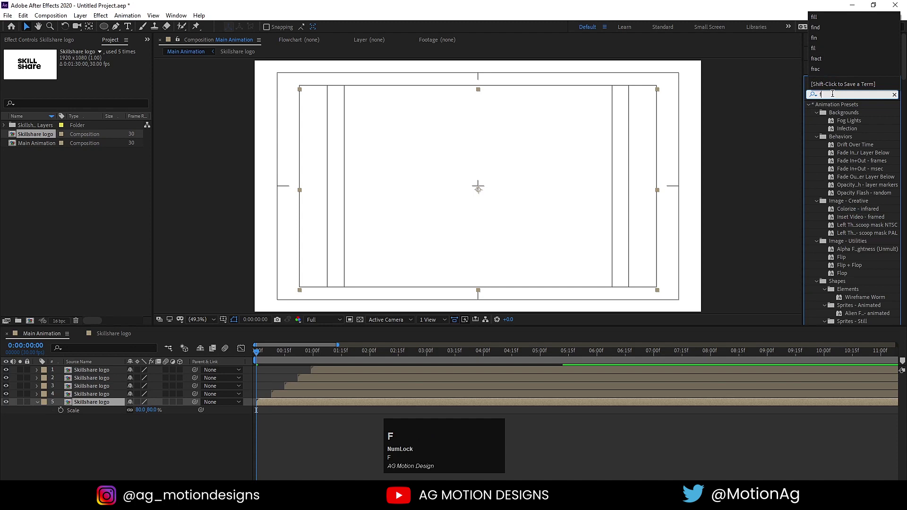
# Apply Generate > Fill to the lower logo copies with purple, red, blue and green colours
pyautogui.write('fill')
pyautogui.click(845, 152)
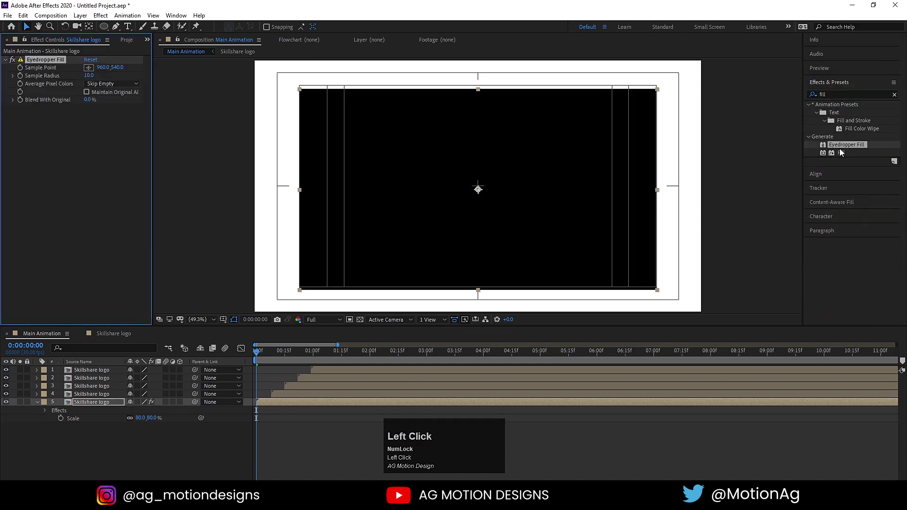
pyautogui.press('ctrl+z')
pyautogui.click(837, 153)
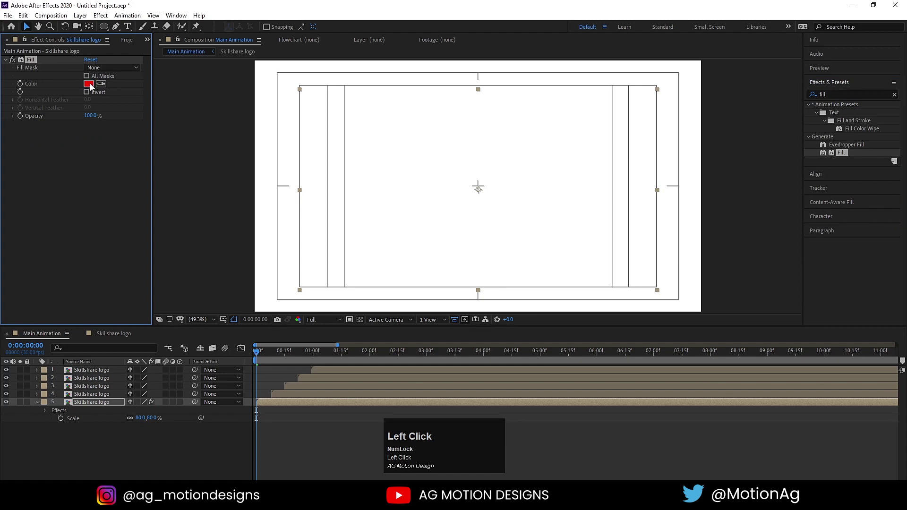
pyautogui.moveTo(95, 398); pyautogui.dragTo(311, 354)
pyautogui.press('space')
pyautogui.click(317, 379)
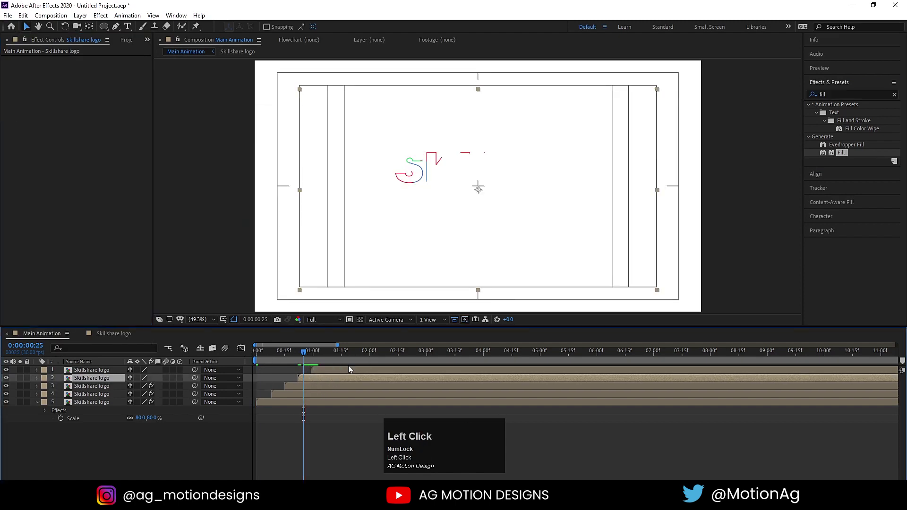
pyautogui.click(847, 153)
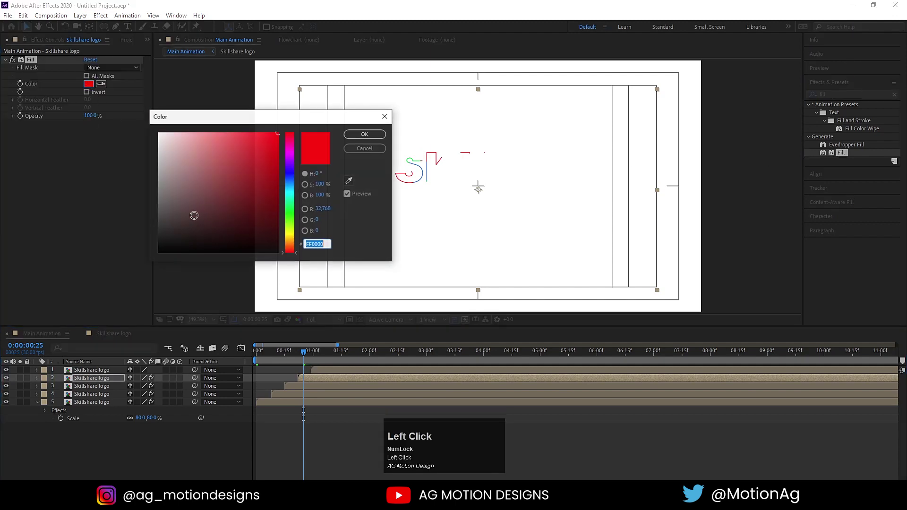
pyautogui.press('space')
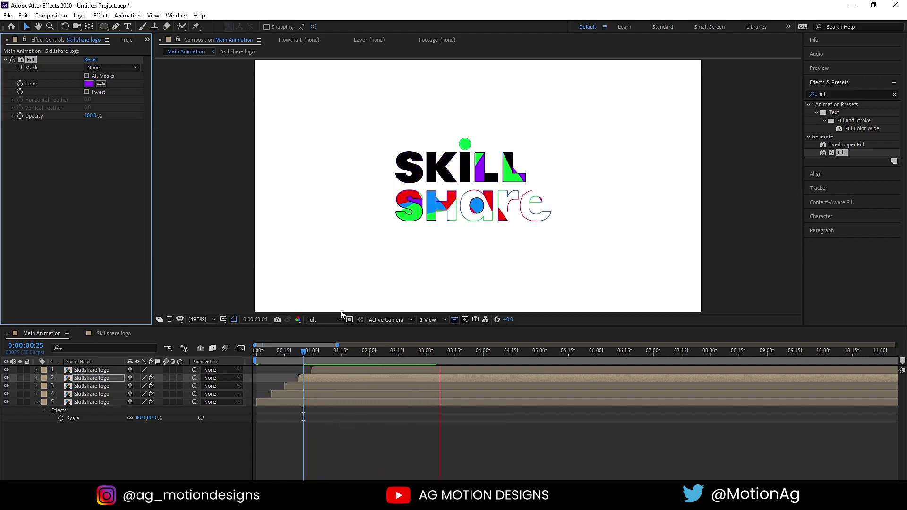
# Preview the coloured logo copies trailing the black logo across the whole timeline
pyautogui.press('space')
pyautogui.click(257, 356)
pyautogui.press('space')
pyautogui.press('-')
pyautogui.write('--')
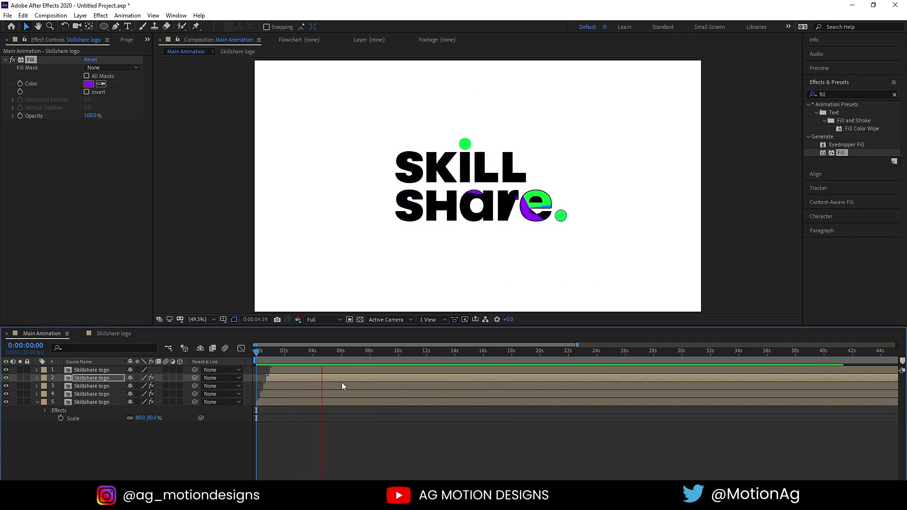
pyautogui.press('space')
pyautogui.click(285, 355)
pyautogui.press('space')
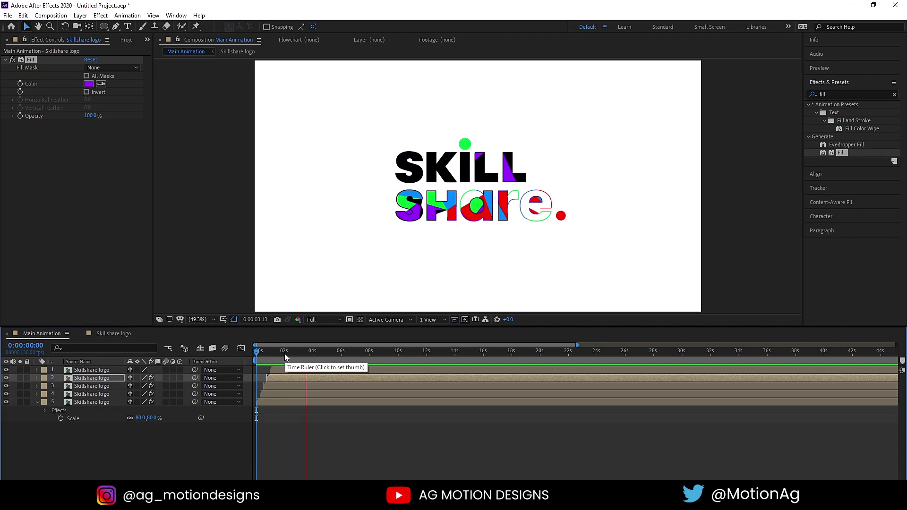
pyautogui.press('space')
# Precompose all logo layers into a new composition named Animation and preview it
pyautogui.press('ctrl+a')
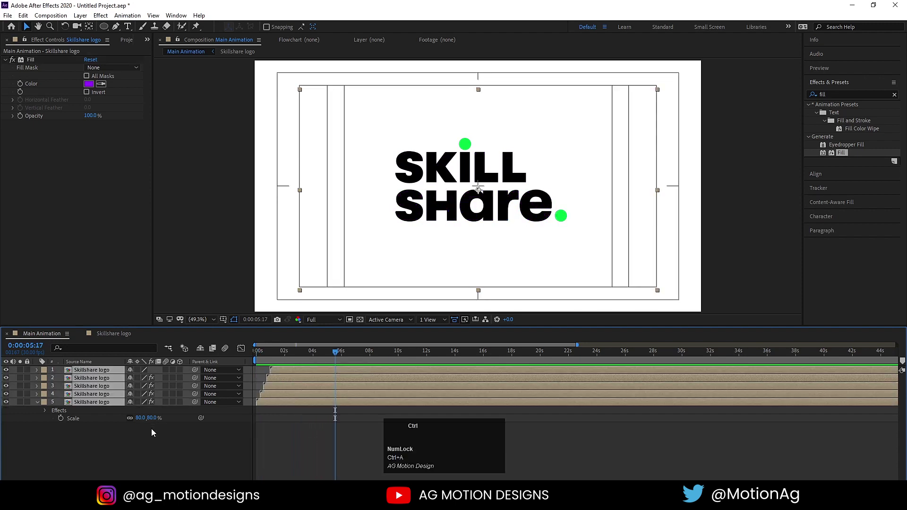
pyautogui.press('ctrl+shift+c')
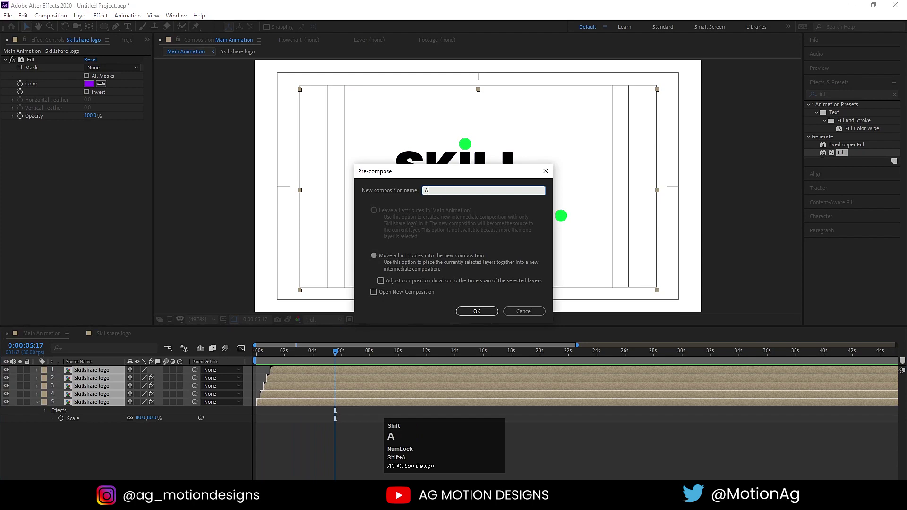
pyautogui.write('nimatio')
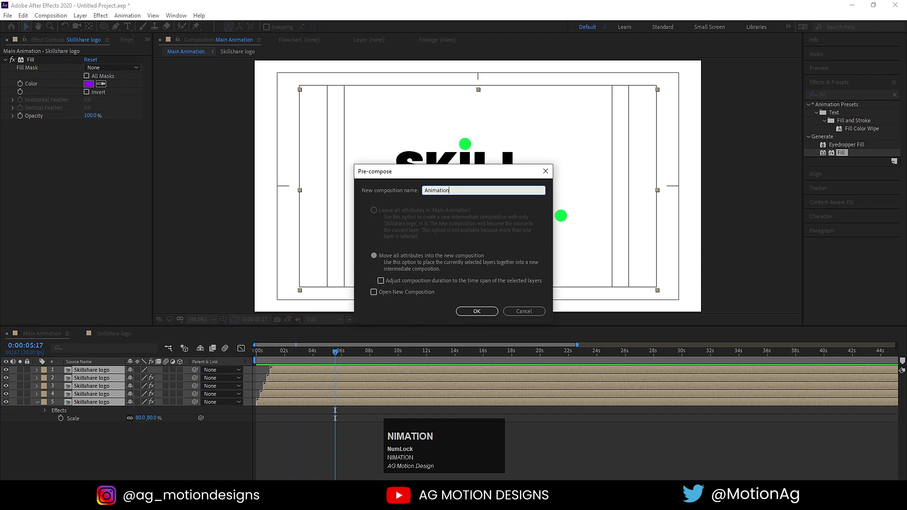
pyautogui.press('Return')
pyautogui.click(266, 351)
pyautogui.press('space')
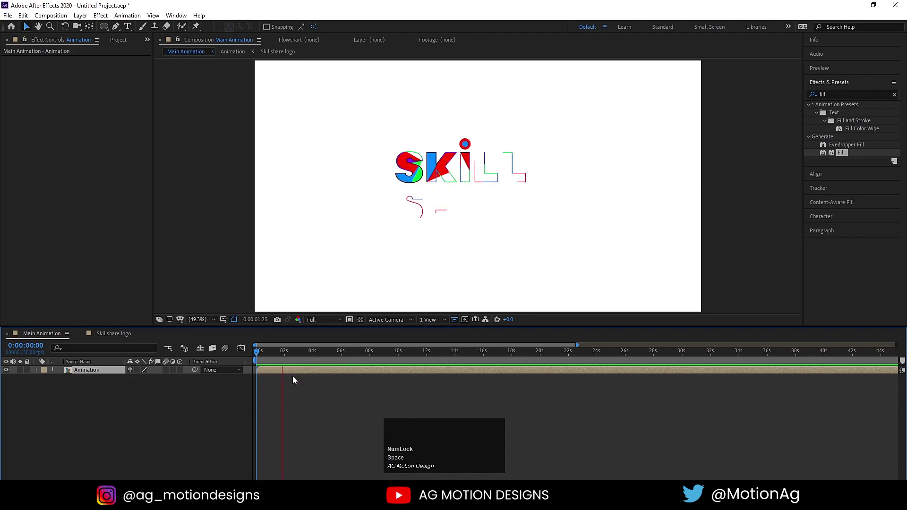
pyautogui.press('space')
# Time-stretch the Animation layer and preview the retimed result from the start
pyautogui.rightClick(295, 372)
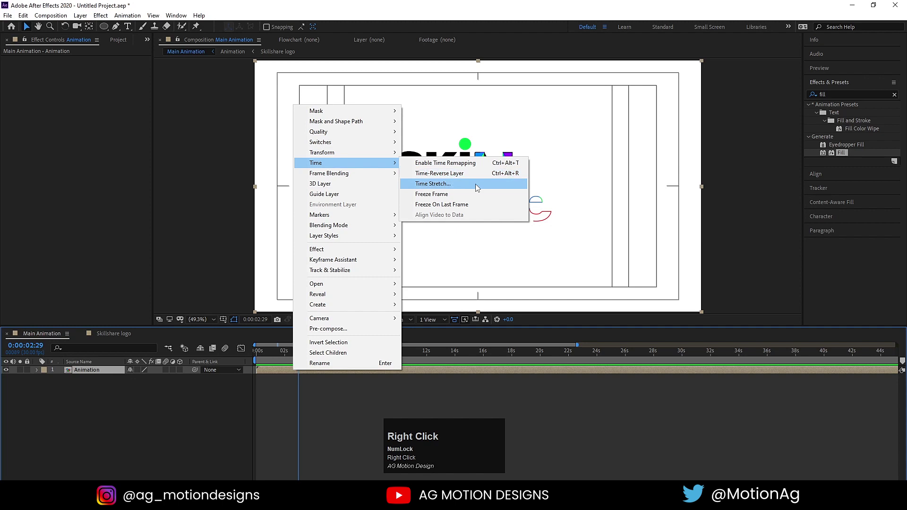
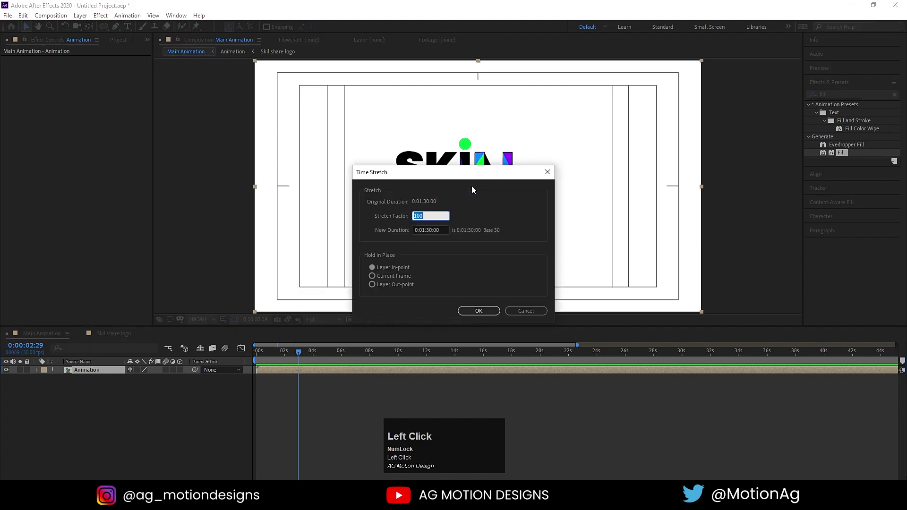
pyautogui.press('Return')
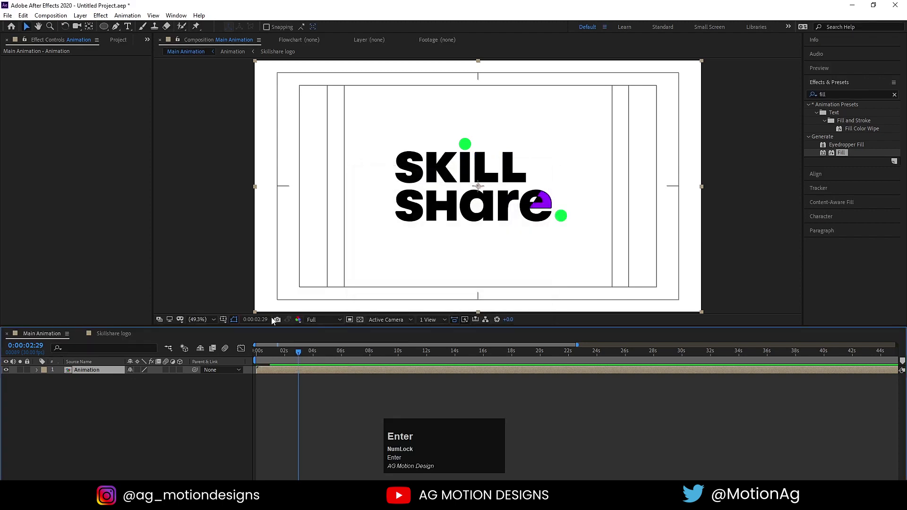
pyautogui.click(270, 353)
pyautogui.press('space')
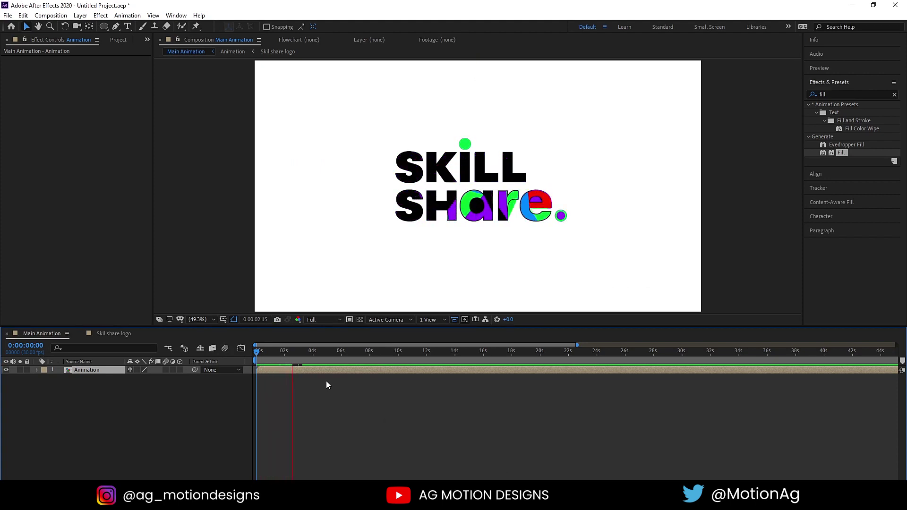
pyautogui.press('space')
pyautogui.click(287, 356)
pyautogui.press('space')
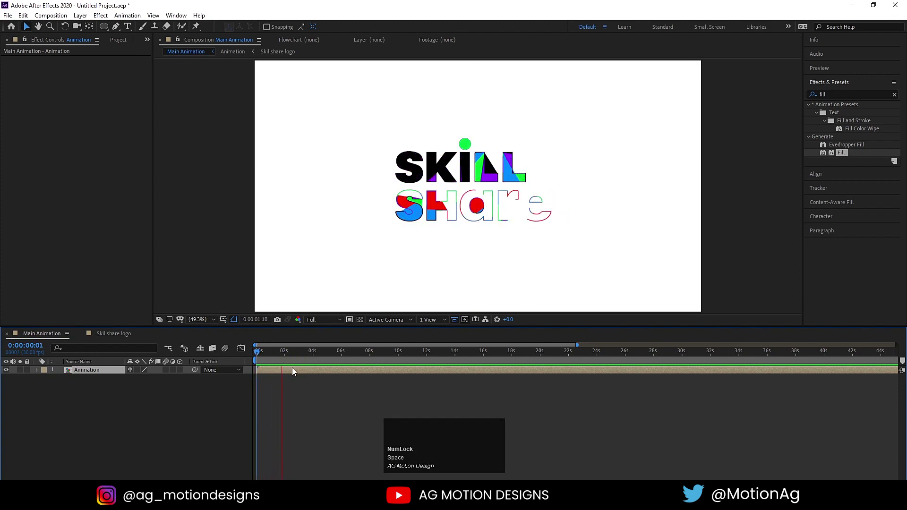
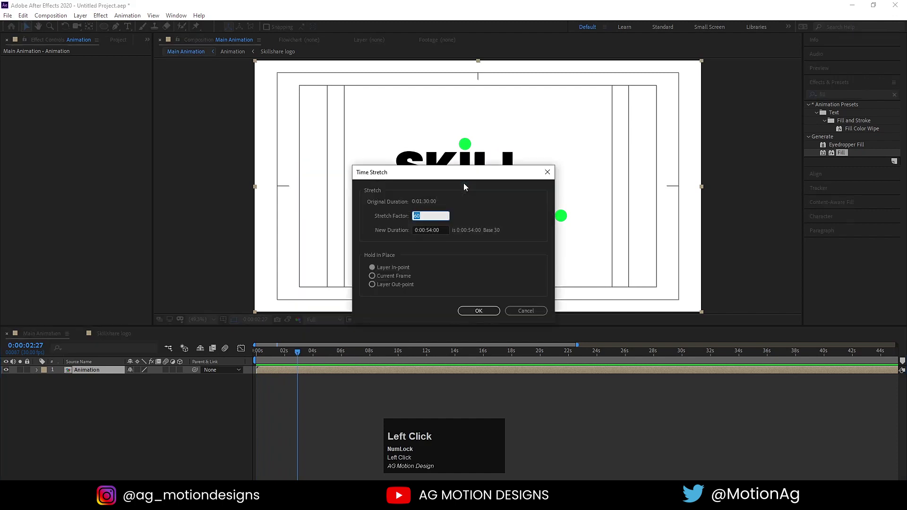
# Apply a faster stretch factor, preview it, and park on a frame where the logo is drawn
pyautogui.press('Return')
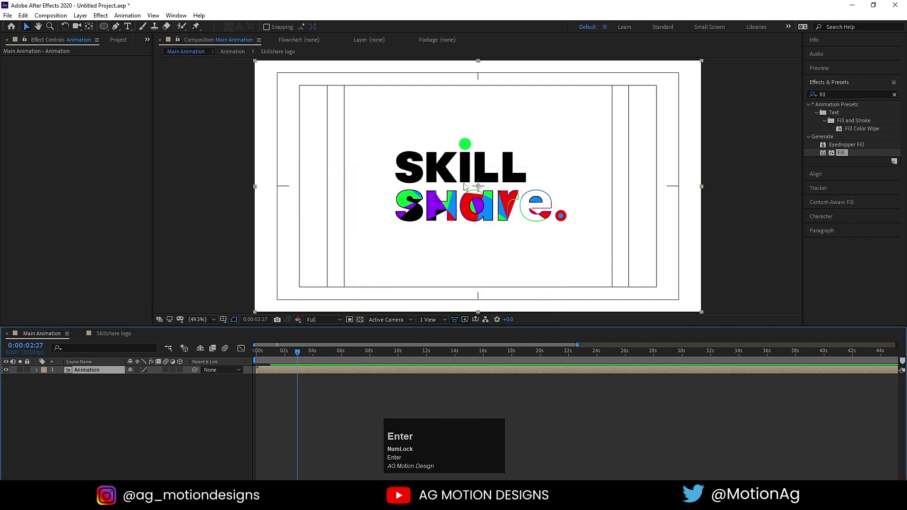
pyautogui.press('space')
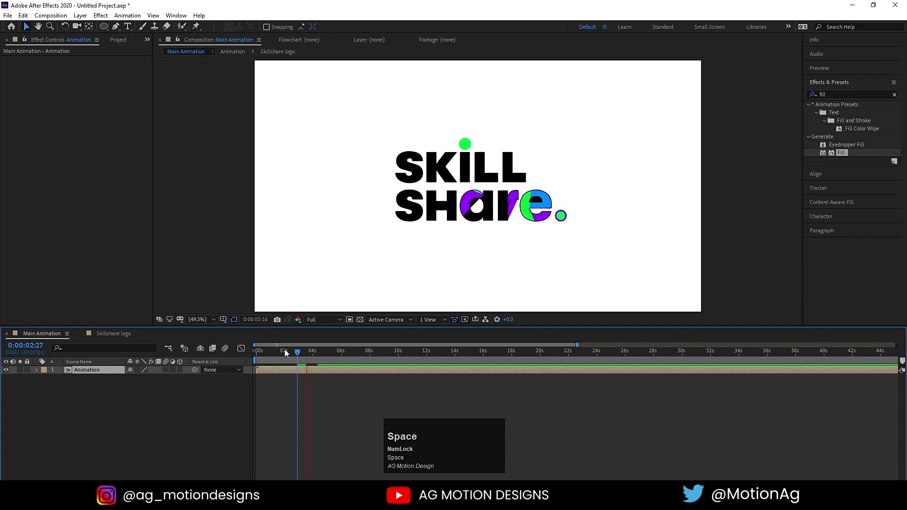
pyautogui.click(271, 353)
pyautogui.press('space')
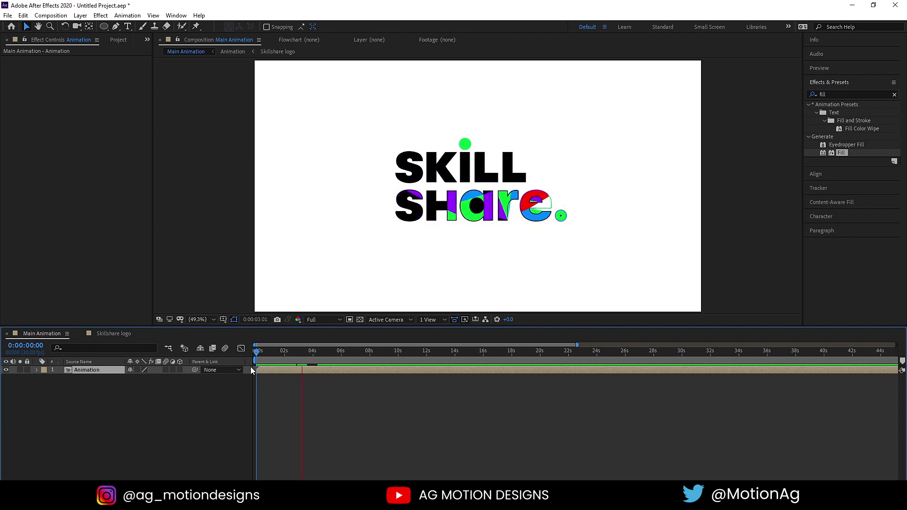
pyautogui.press('space')
pyautogui.click(249, 356)
pyautogui.press('space')
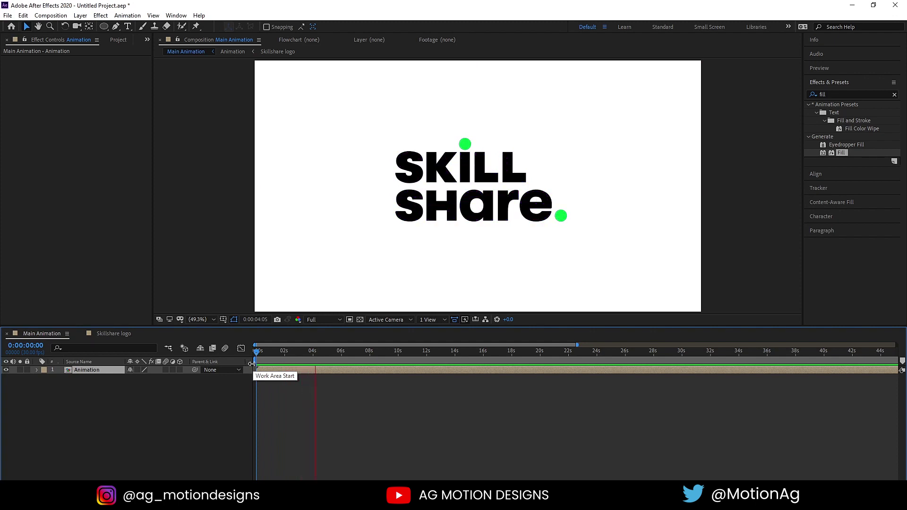
pyautogui.press('space')
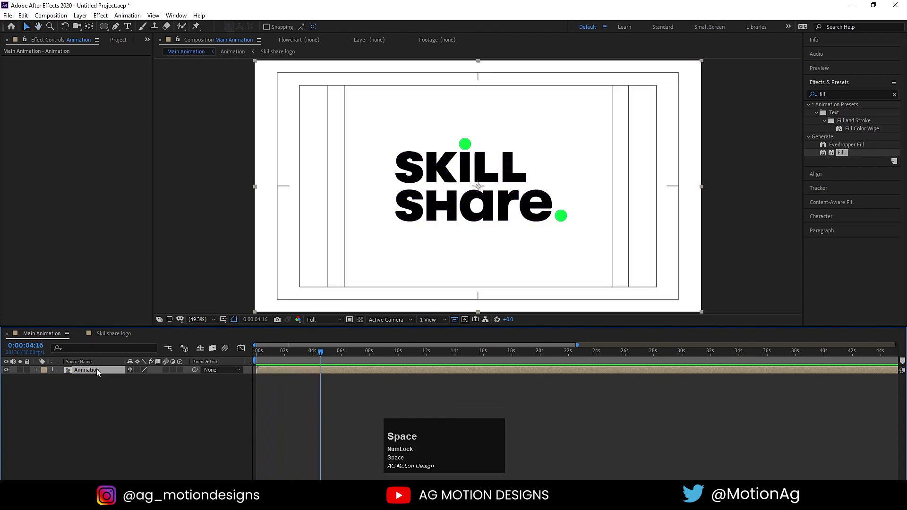
# Add a white solid inside the Animation comp, then duplicate the Animation layer in Main Animation
pyautogui.click(103, 371)
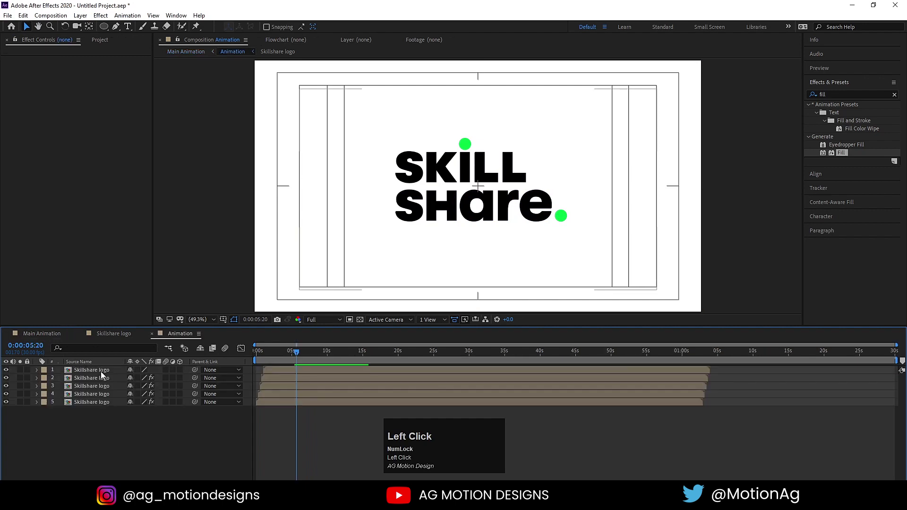
pyautogui.press('ctrl+y')
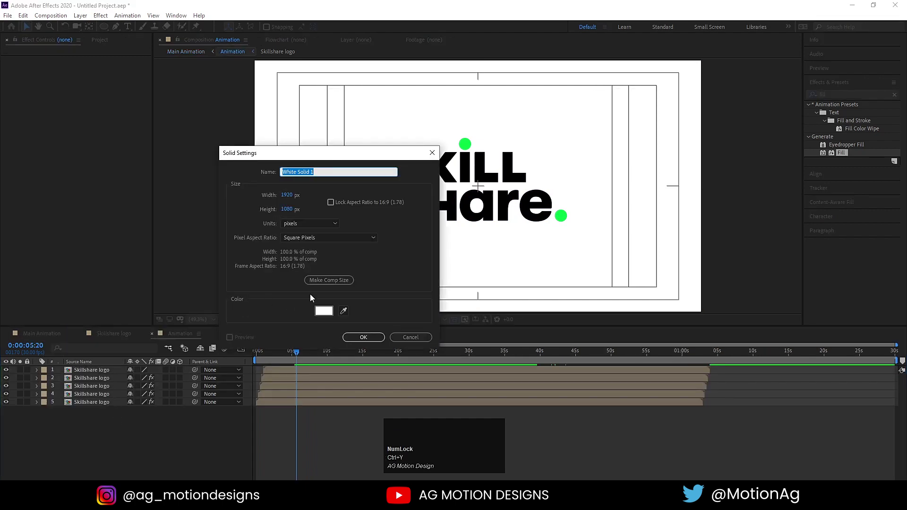
pyautogui.press('Return')
pyautogui.moveTo(97, 372); pyautogui.dragTo(62, 336)
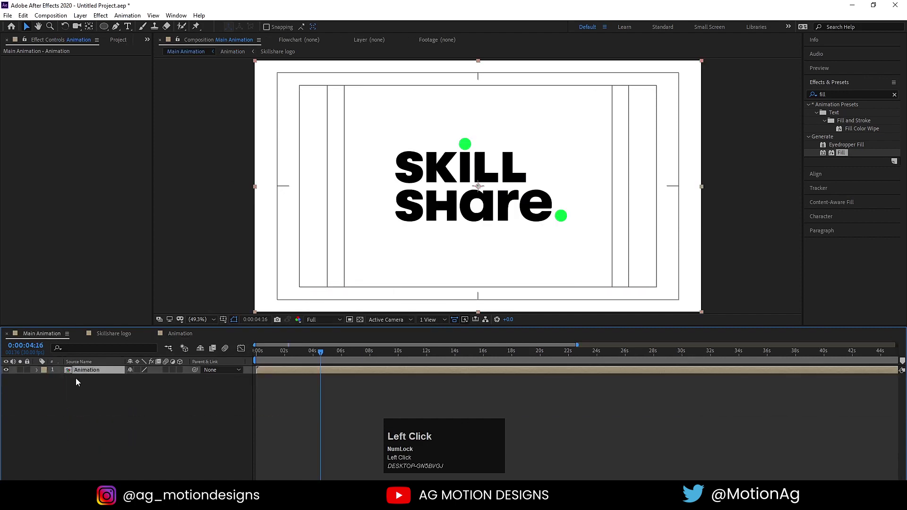
pyautogui.press('ctrl+d')
# Unlink the copy's scale and set its height to -100% so the logo flips upside down
pyautogui.press('s')
pyautogui.click(138, 379)
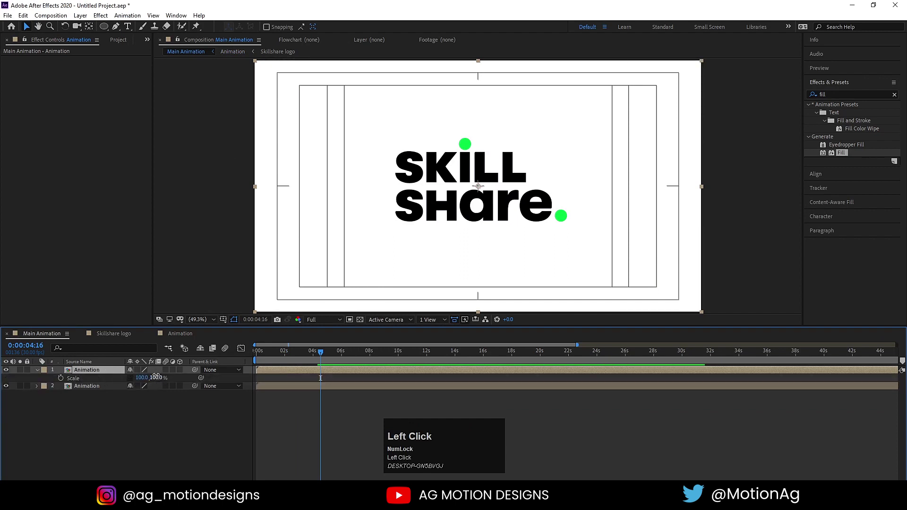
pyautogui.press('-')
pyautogui.press('Return')
pyautogui.press('p')
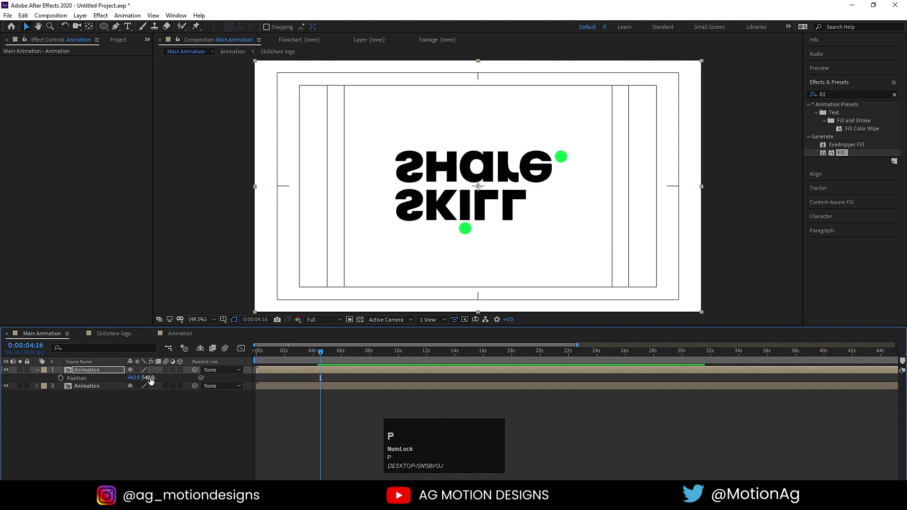
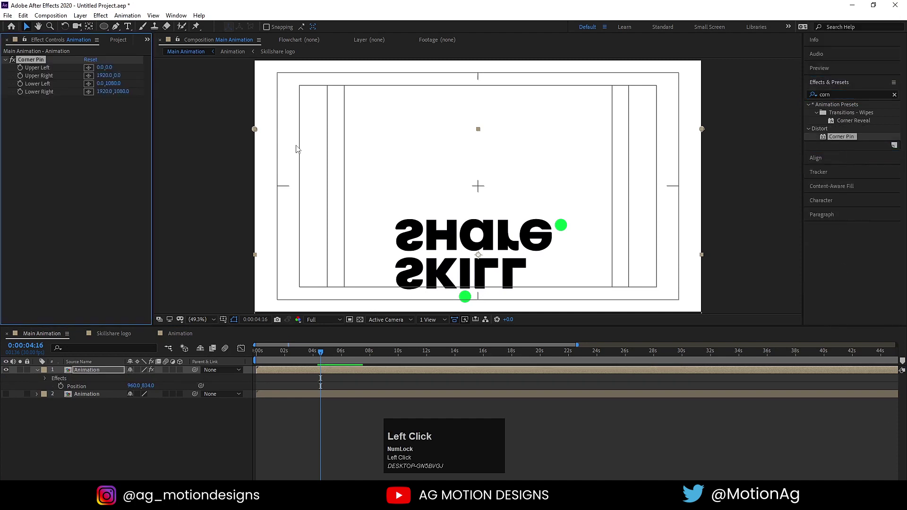
# Drag the Corner Pin top handles outward to taper the reflection, then re-enable the upright logo
pyautogui.scroll(-3)
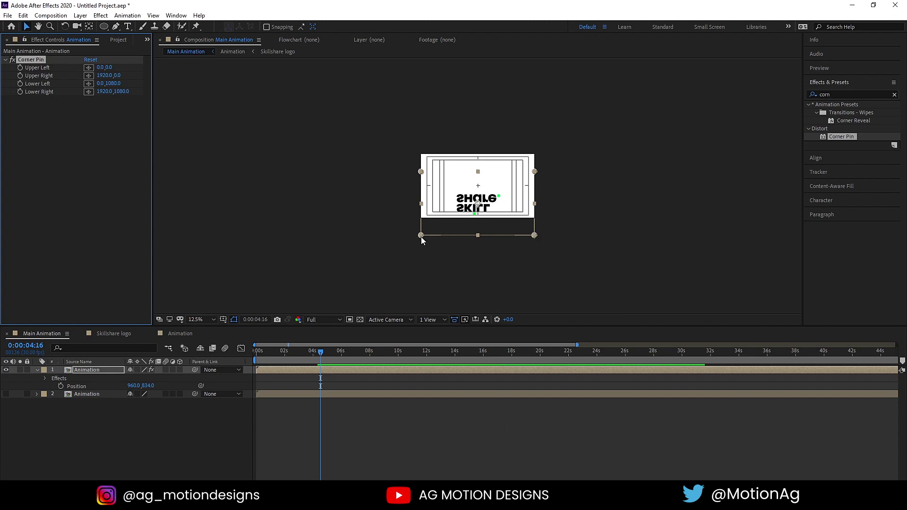
pyautogui.moveTo(427, 239); pyautogui.dragTo(536, 241)
pyautogui.moveTo(536, 240); pyautogui.dragTo(706, 239)
pyautogui.moveTo(705, 239); pyautogui.dragTo(675, 237)
pyautogui.moveTo(675, 237); pyautogui.dragTo(221, 321)
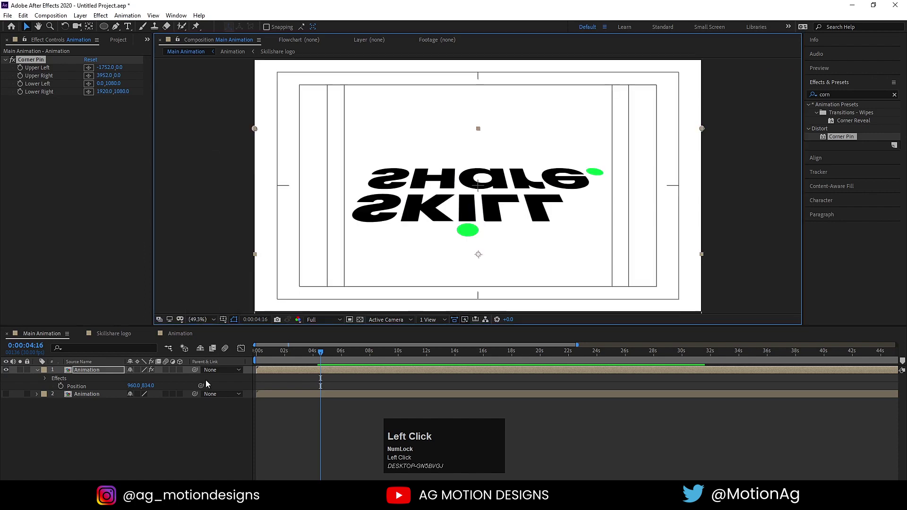
pyautogui.click(188, 333)
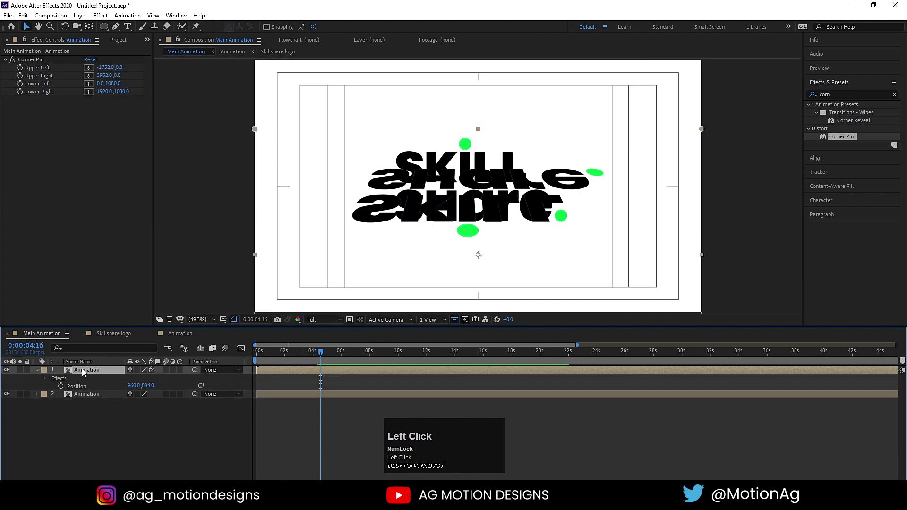
pyautogui.press('p')
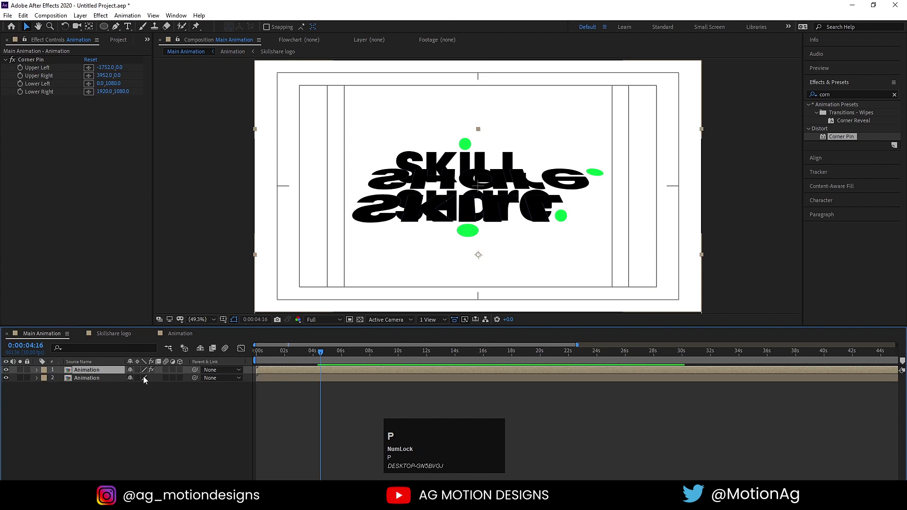
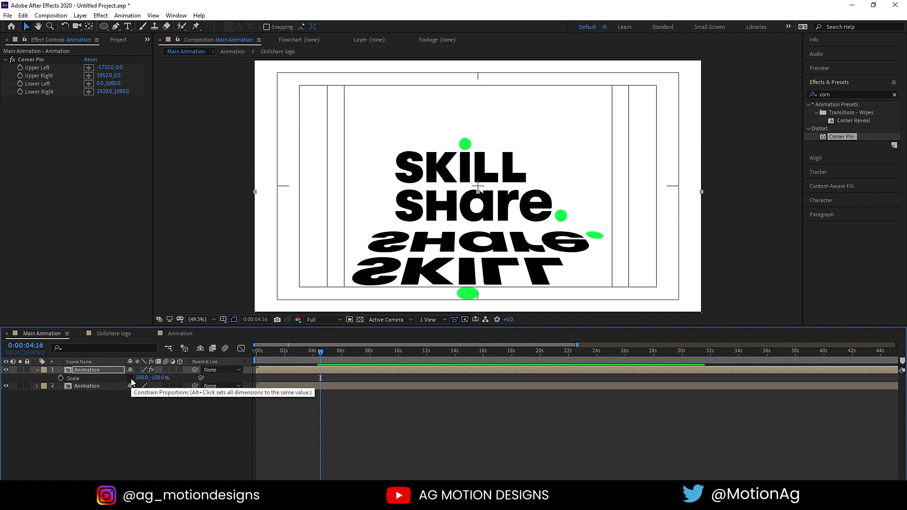
# Scale the reflection to 77, -77%, preview, and move it up under the fully drawn logo
pyautogui.moveTo(138, 381); pyautogui.dragTo(264, 357)
pyautogui.press('space')
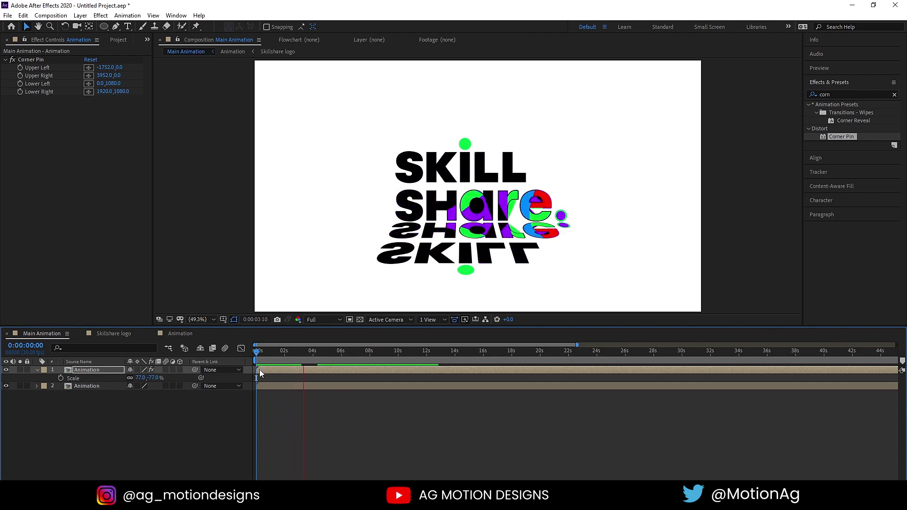
pyautogui.press('space')
pyautogui.click(99, 371)
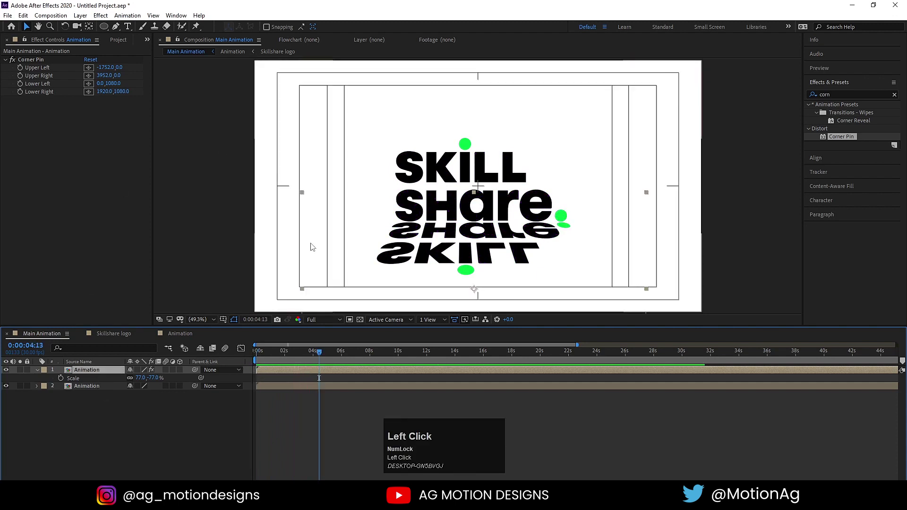
pyautogui.moveTo(109, 29); pyautogui.dragTo(180, 388)
pyautogui.press('ctrl+z')
# Draw a rectangle across the reflection and set the reflection's TrkMat to Alpha Matte
pyautogui.moveTo(136, 424); pyautogui.dragTo(93, 402)
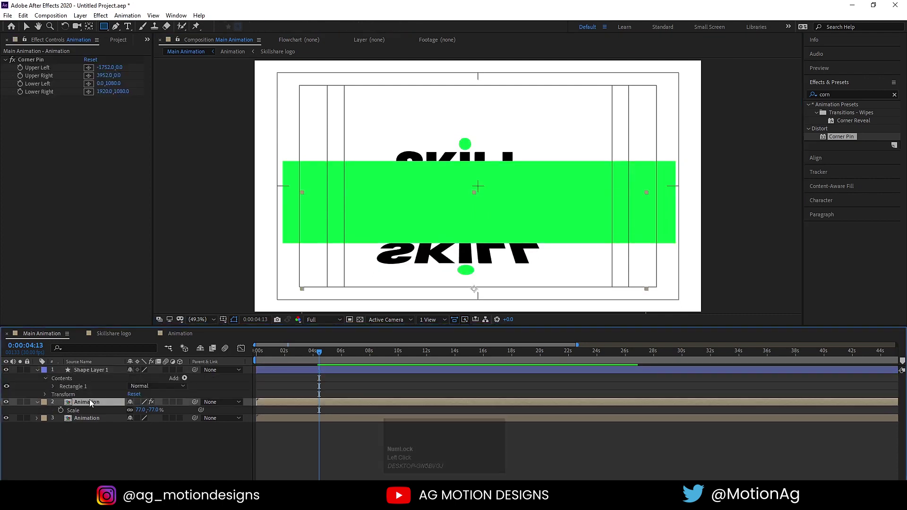
pyautogui.press('F4')
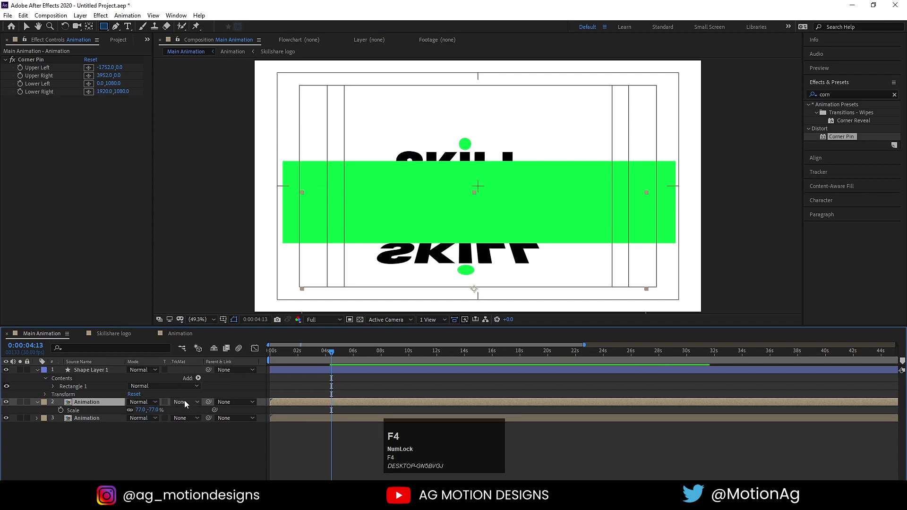
pyautogui.click(188, 404)
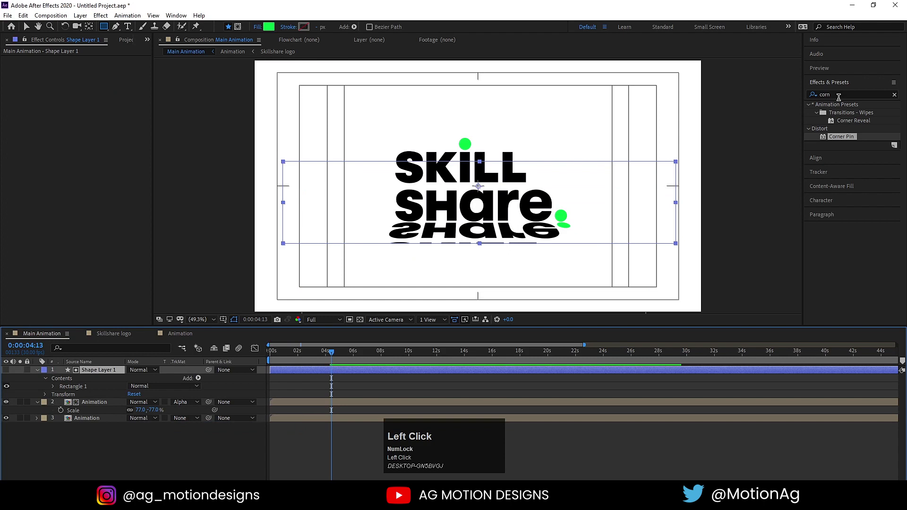
# Search Effects & Presets for blur and apply Gaussian Blur to the rectangle shape layer
pyautogui.press('ctrl+a')
pyautogui.write('blu')
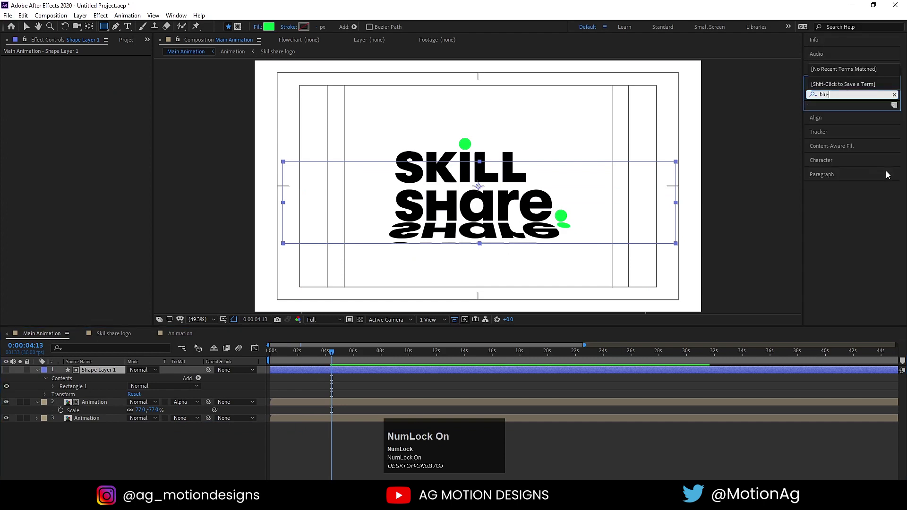
pyautogui.write('r')
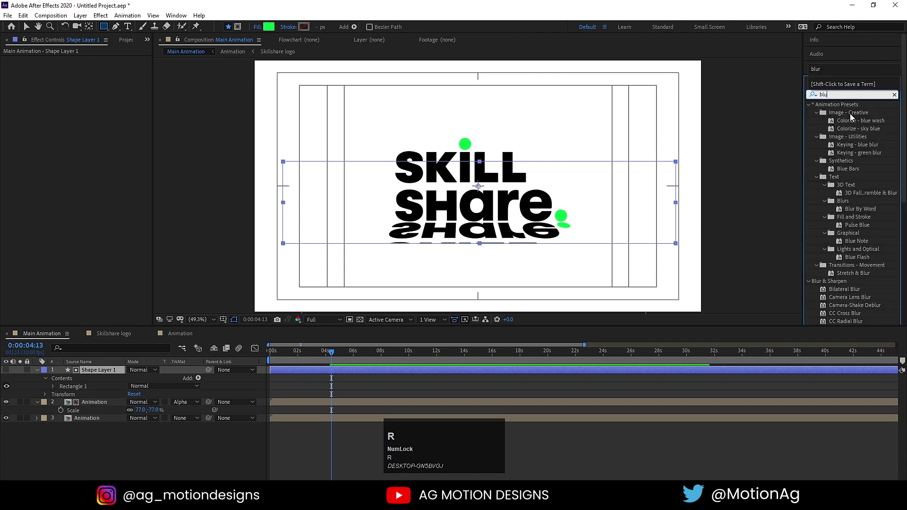
pyautogui.press('r')
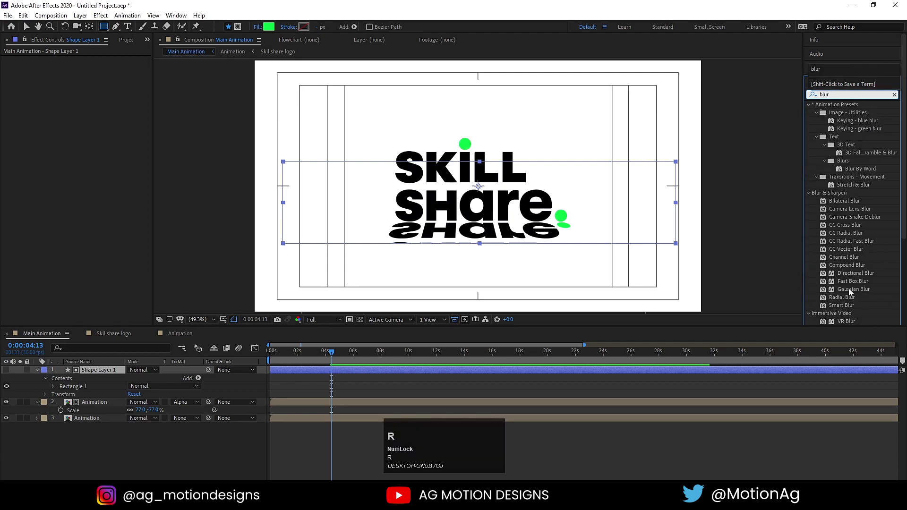
pyautogui.click(851, 292)
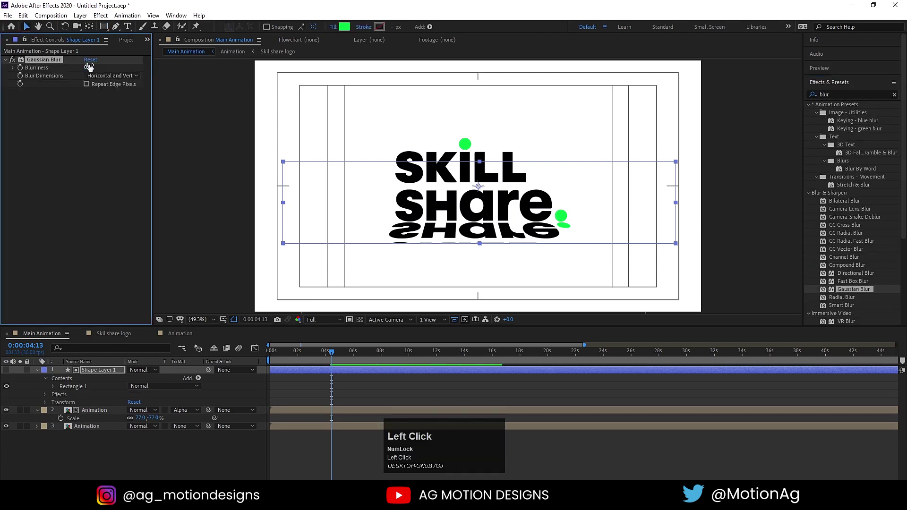
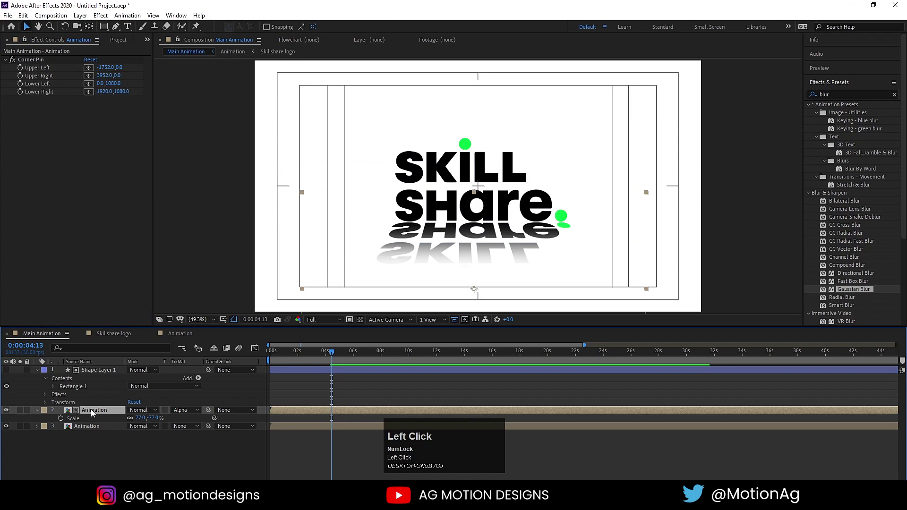
# Set the reflection's Opacity to 20% and preview the fainter result
pyautogui.press('t')
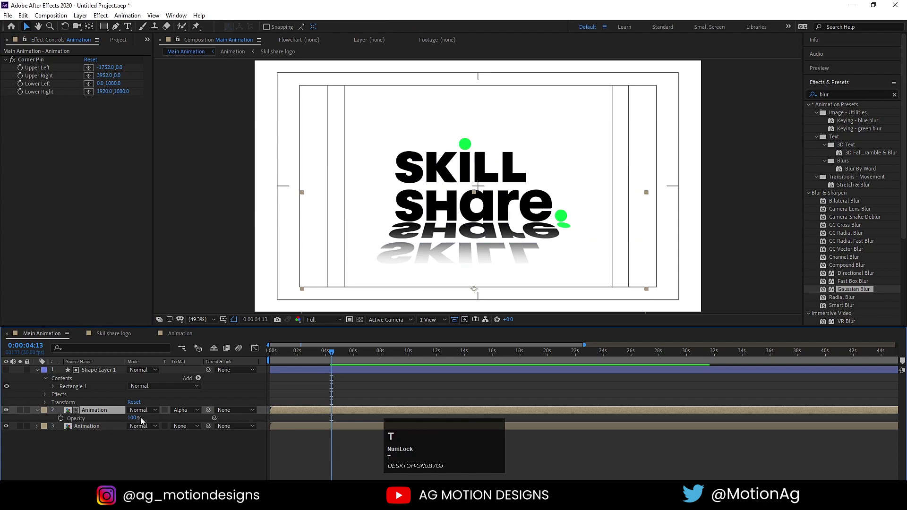
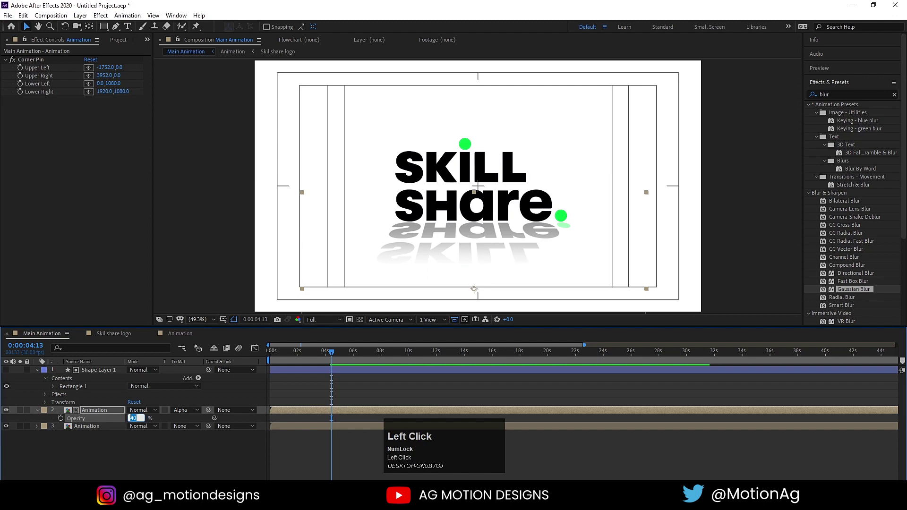
pyautogui.press('Return')
pyautogui.click(166, 456)
pyautogui.press('u')
pyautogui.click(292, 353)
pyautogui.press('space')
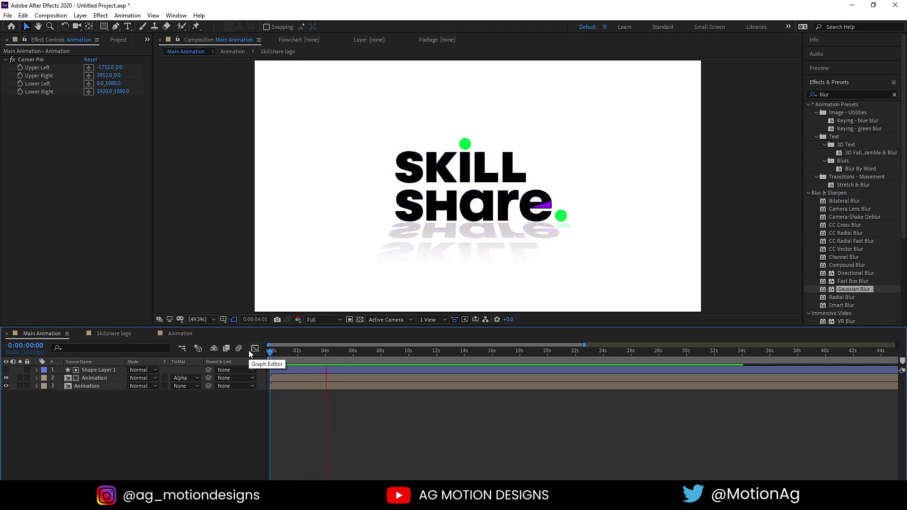
# Create Null 1 and parent the rectangle and both Animation layers to it
pyautogui.press('space')
pyautogui.rightClick(205, 432)
pyautogui.click(237, 324)
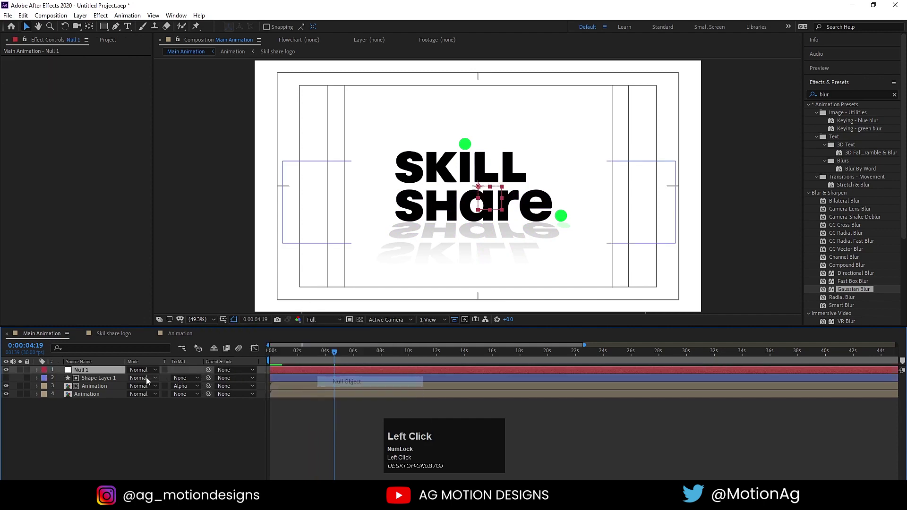
pyautogui.click(103, 394)
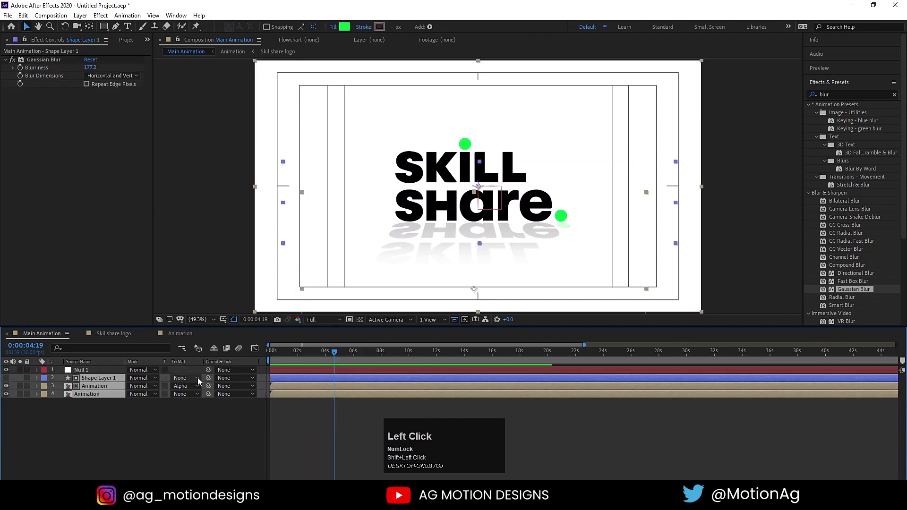
pyautogui.click(111, 373)
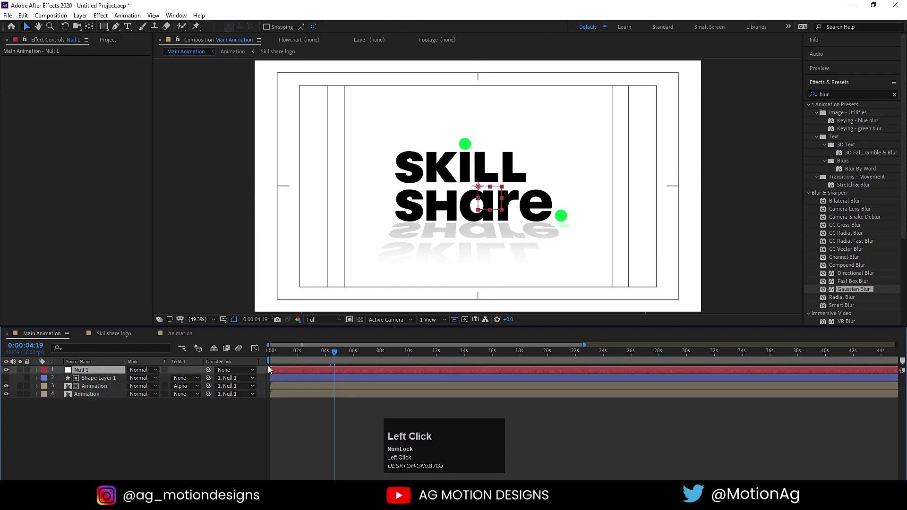
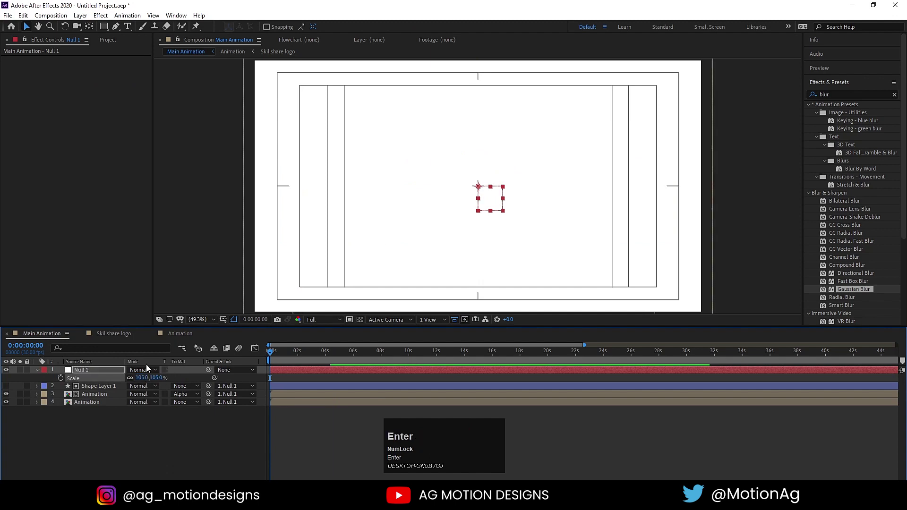
# Keyframe the null's Scale at 105% and preview the scaling animation
pyautogui.click(63, 382)
pyautogui.press('space')
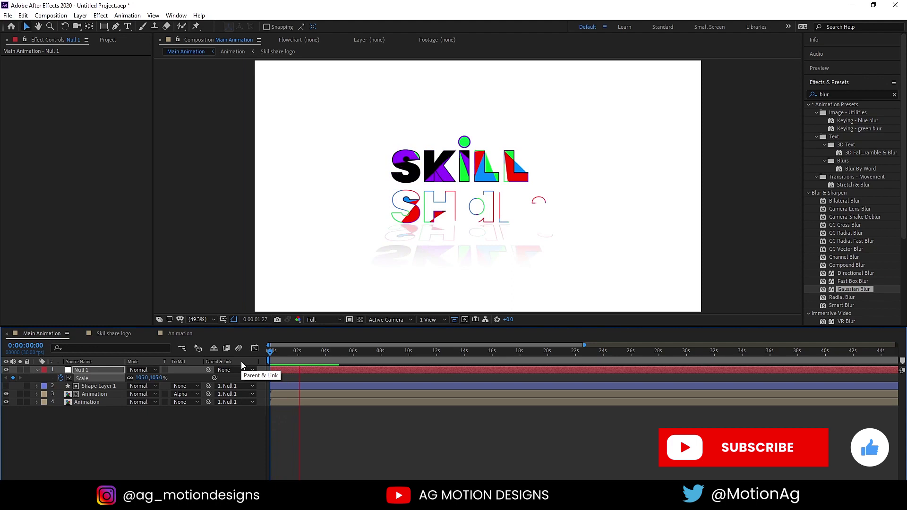